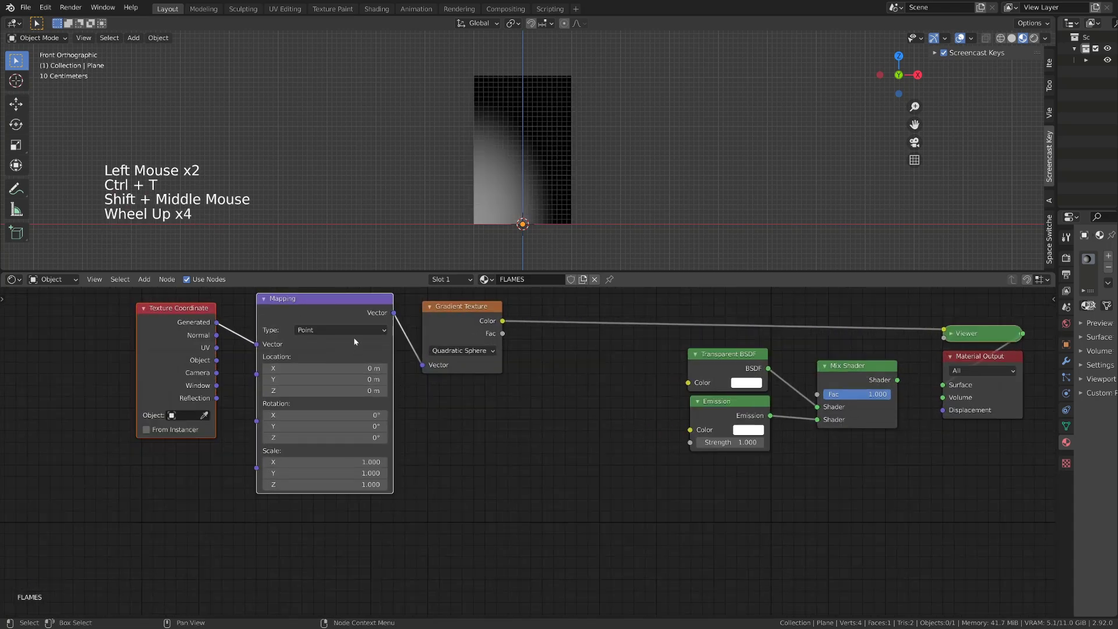
Set the gradient's Mapping node Type from Point to Texture
{"action": "left_click", "coordinate": [356, 337]}
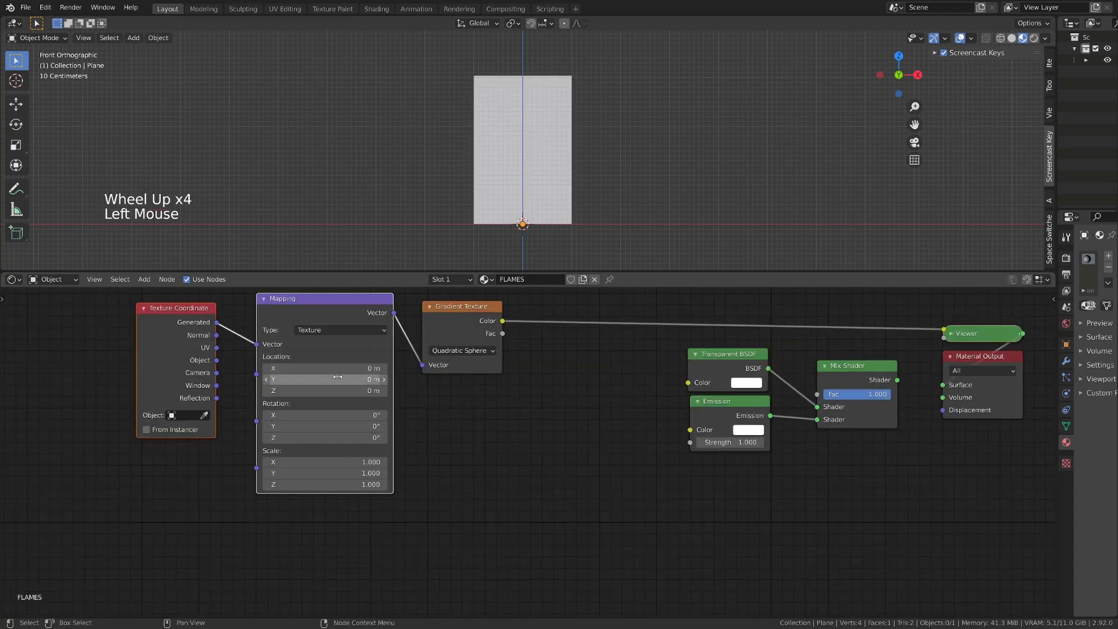
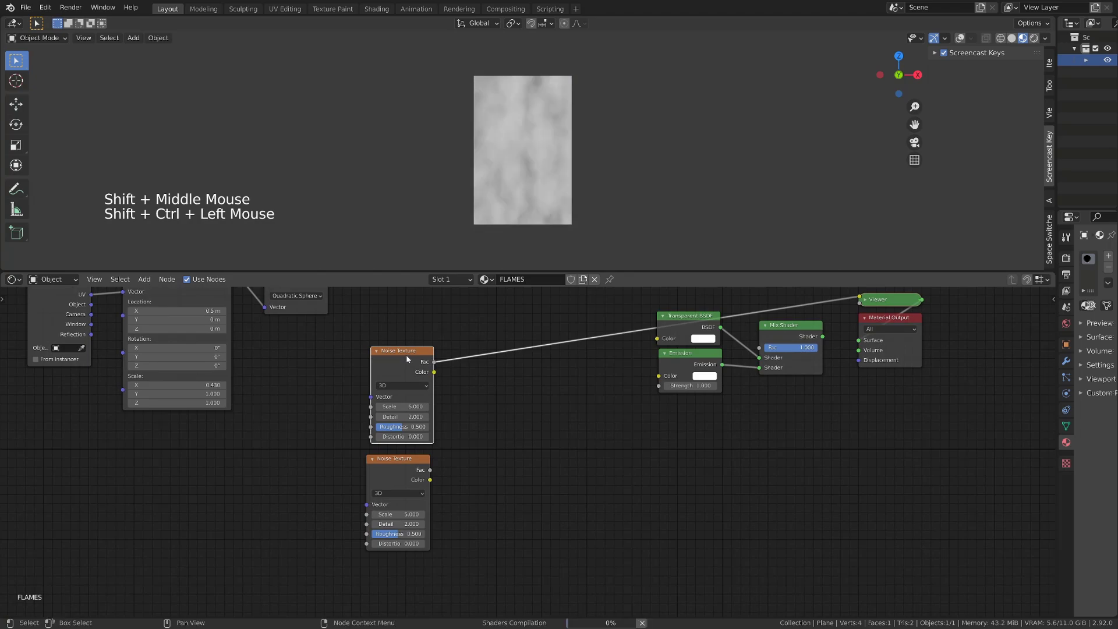
Add a MixRGB node between the two noise textures and choose the Soft Light blend mode
{"action": "key", "text": "shift+a"}
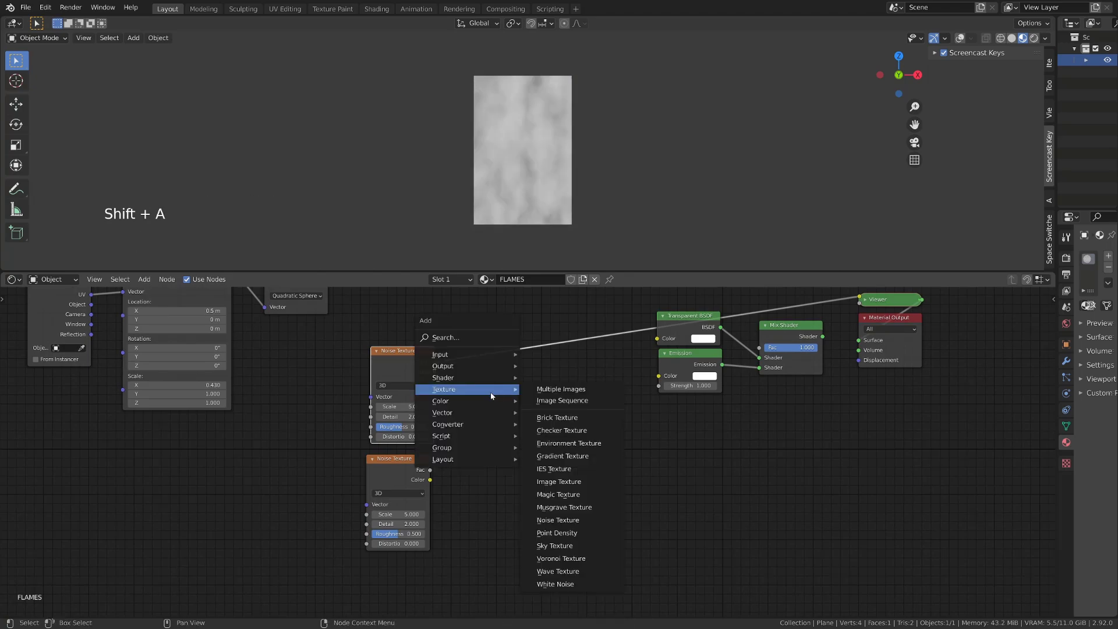
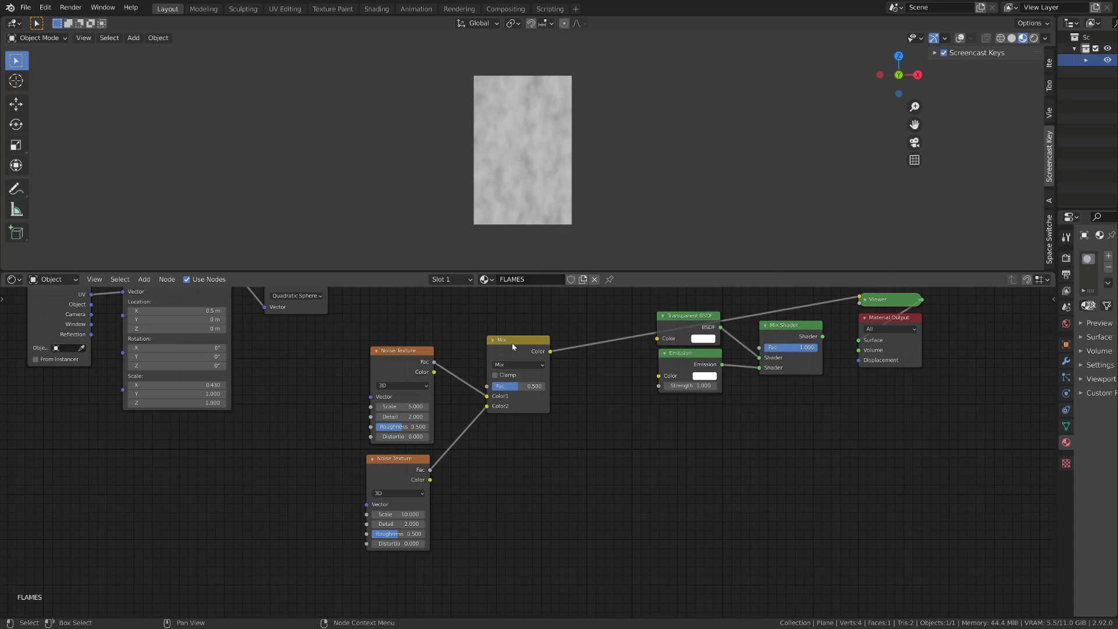
{"action": "left_click", "coordinate": [512, 345]}
{"action": "left_click", "coordinate": [494, 394]}
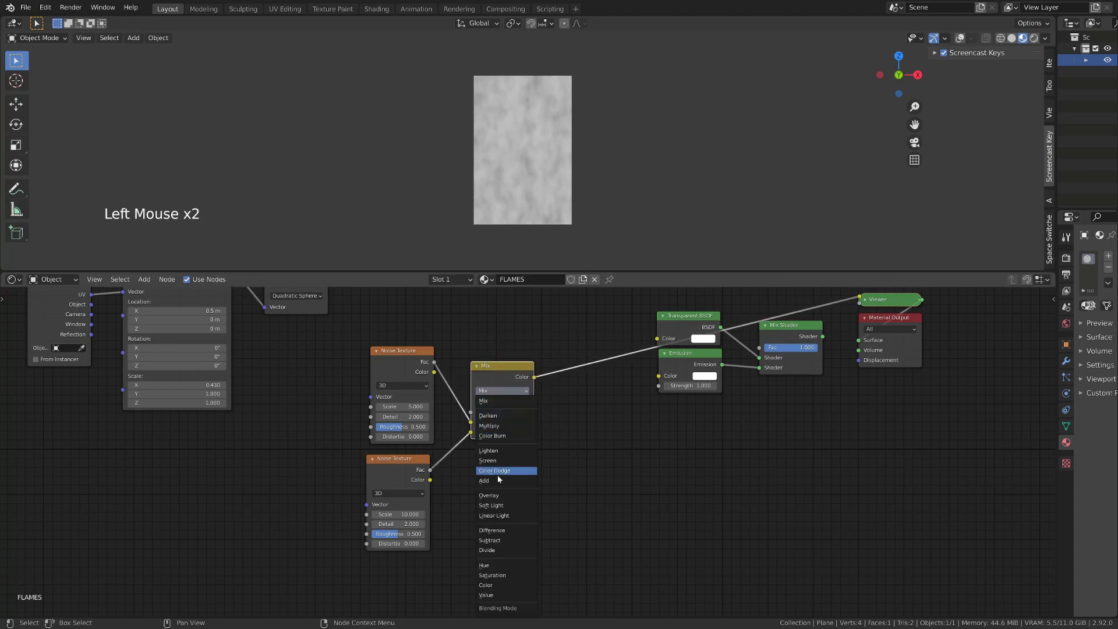
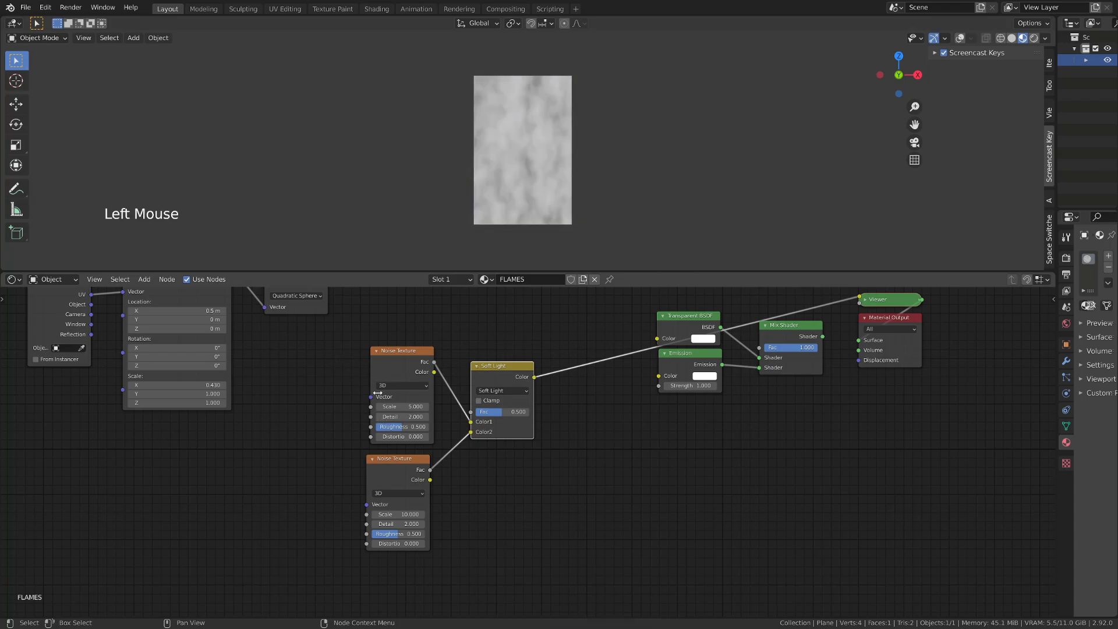
Move the noise and mix nodes aside and insert a ColorRamp after the Soft Light mix
{"action": "left_click", "coordinate": [352, 360]}
{"action": "left_click", "coordinate": [347, 369]}
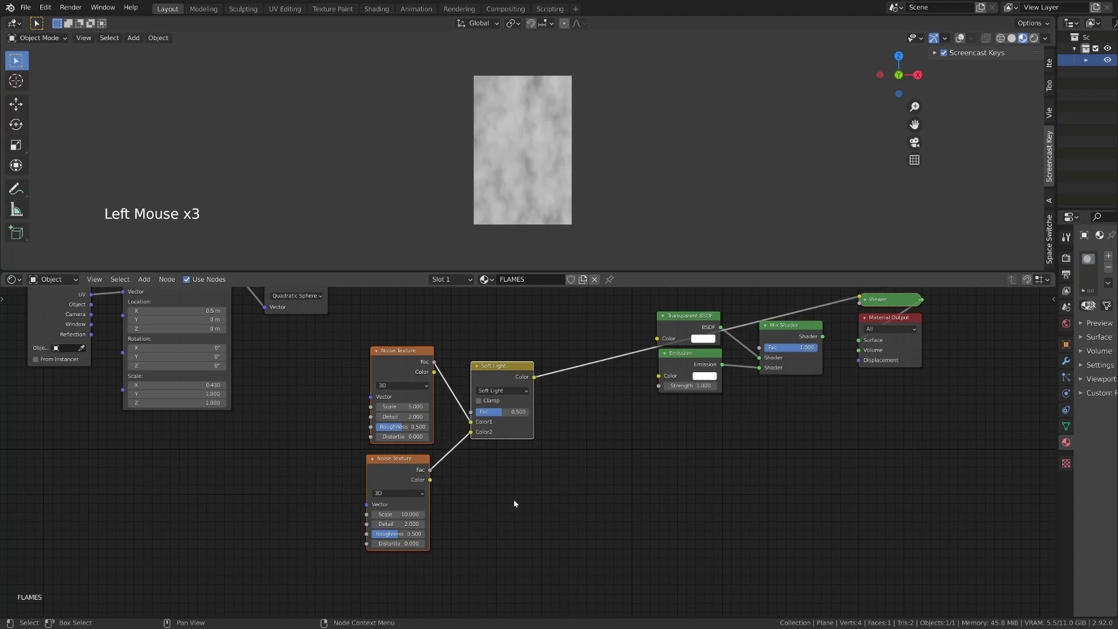
{"action": "key", "text": "g"}
{"action": "key", "text": "shift+a"}
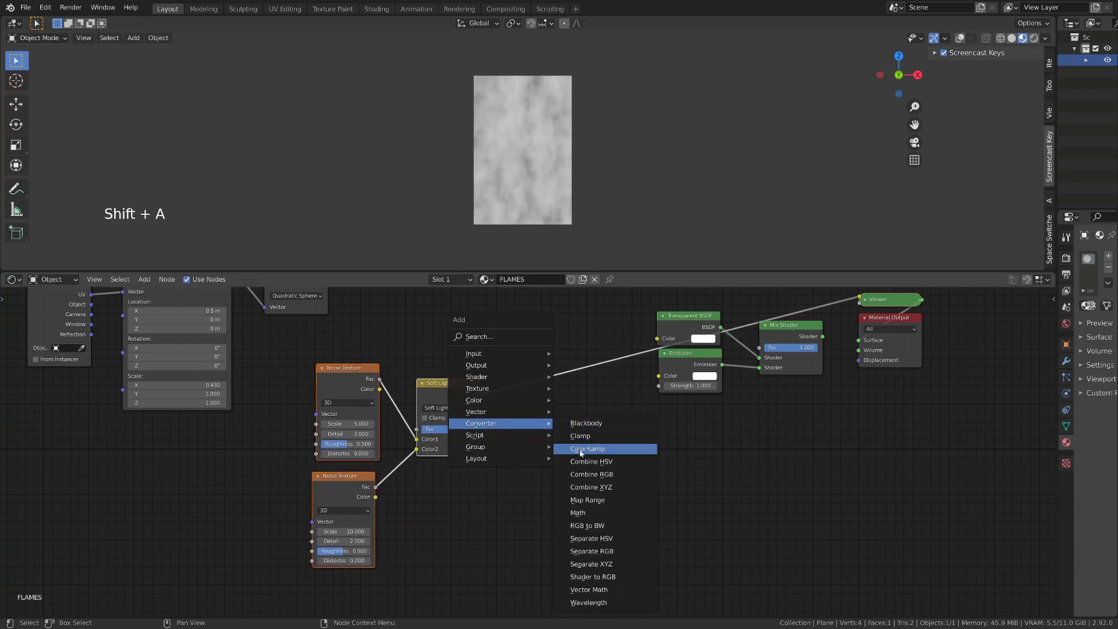
{"action": "left_click", "coordinate": [529, 441]}
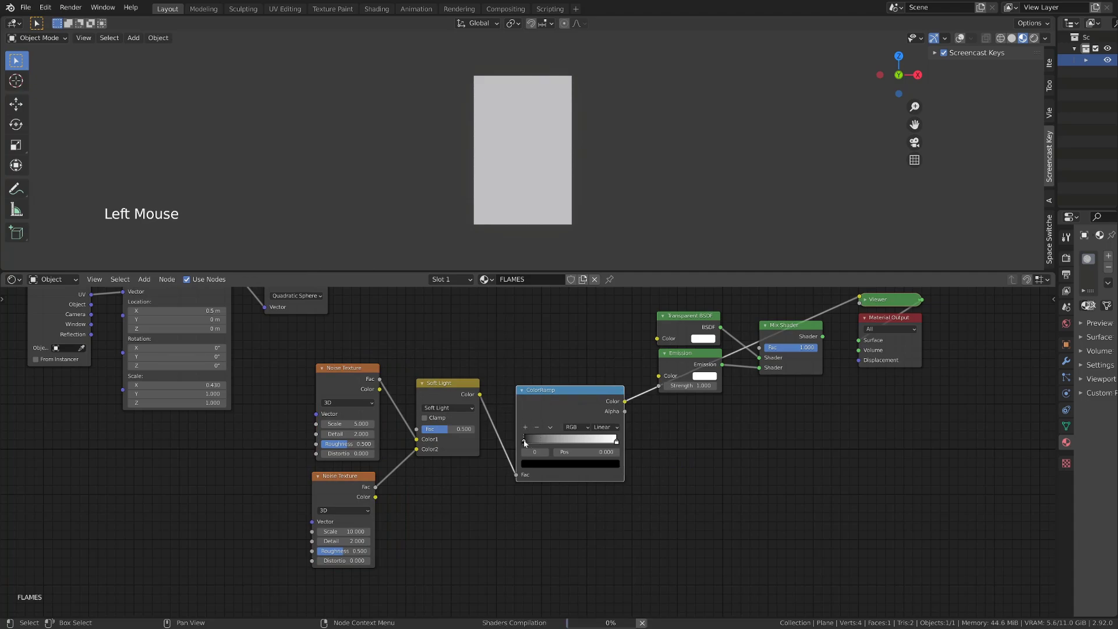
Pull the ramp's black and white stops inward for stronger contrast
{"action": "left_click", "coordinate": [525, 443]}
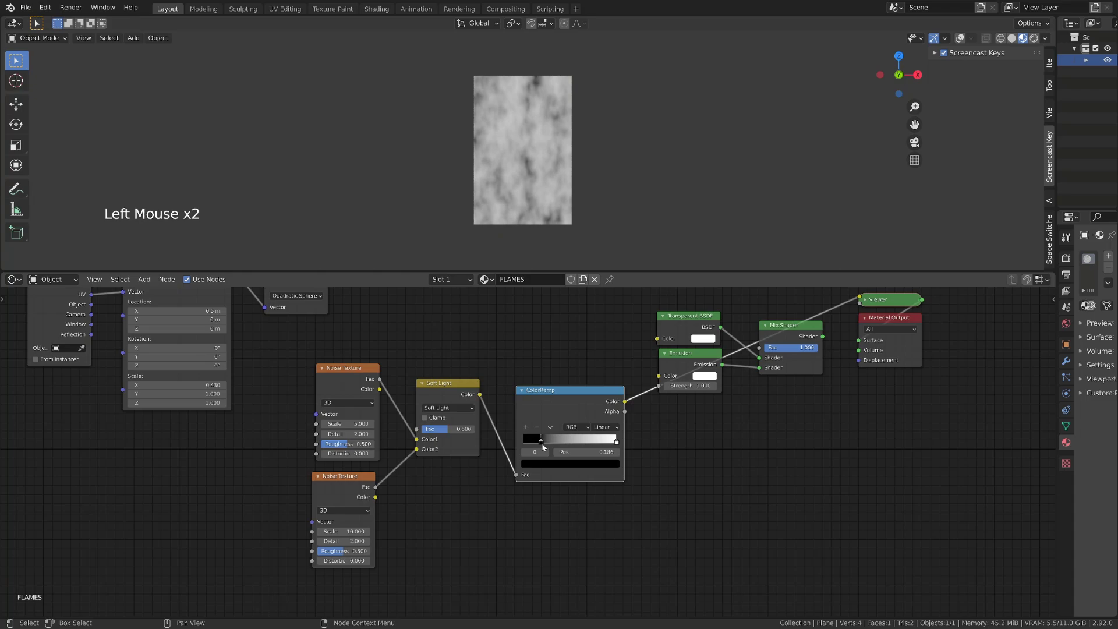
{"action": "left_click", "coordinate": [617, 438]}
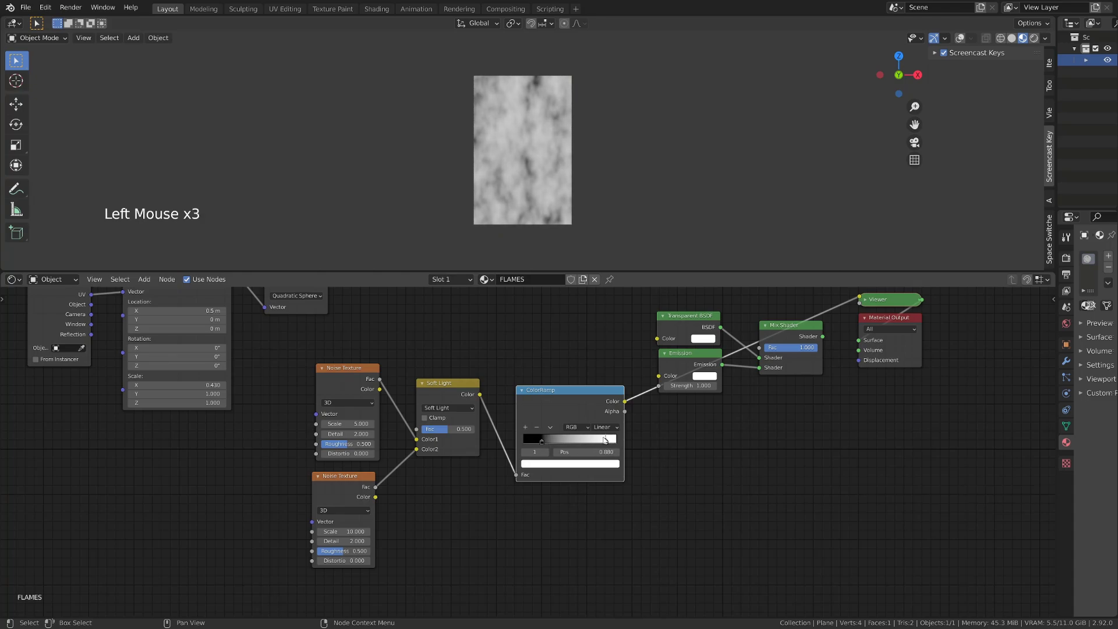
{"action": "left_click", "coordinate": [445, 432]}
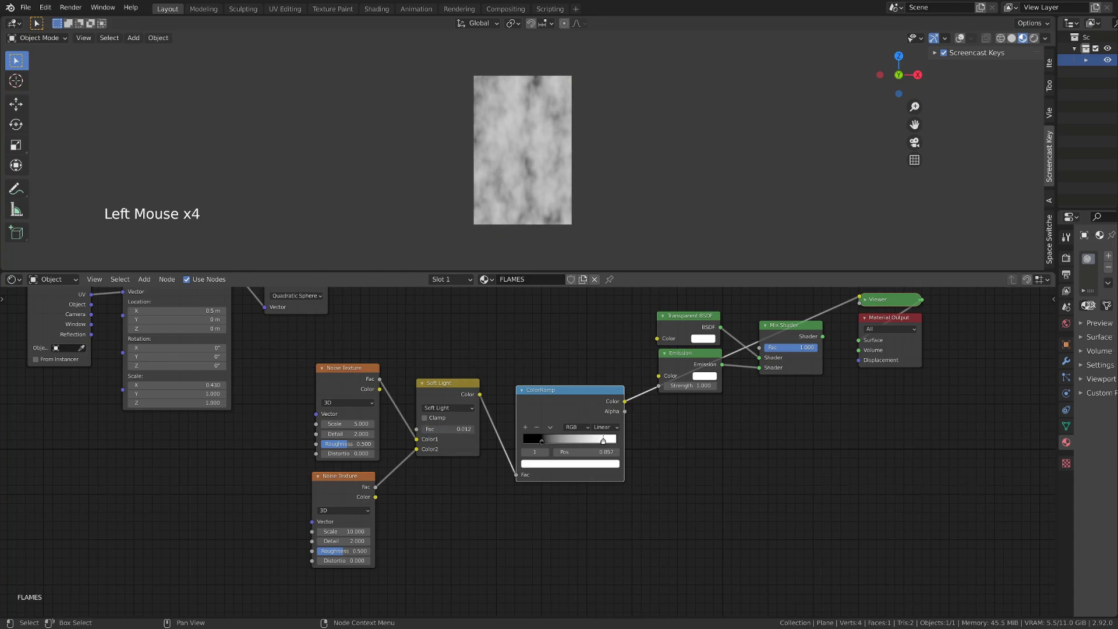
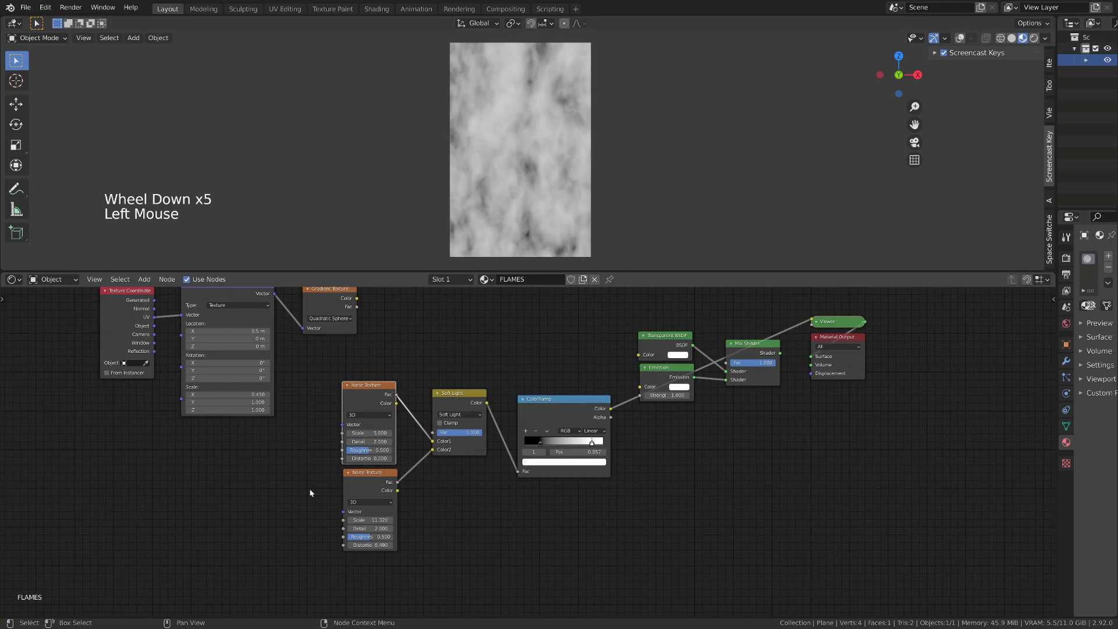
Duplicate the Texture Coordinate and Mapping nodes and place the copies below to feed the noise textures
{"action": "middle_click", "coordinate": [312, 475]}
{"action": "left_click", "coordinate": [553, 384]}
{"action": "left_click", "coordinate": [550, 476]}
{"action": "key", "text": "ctrl+t"}
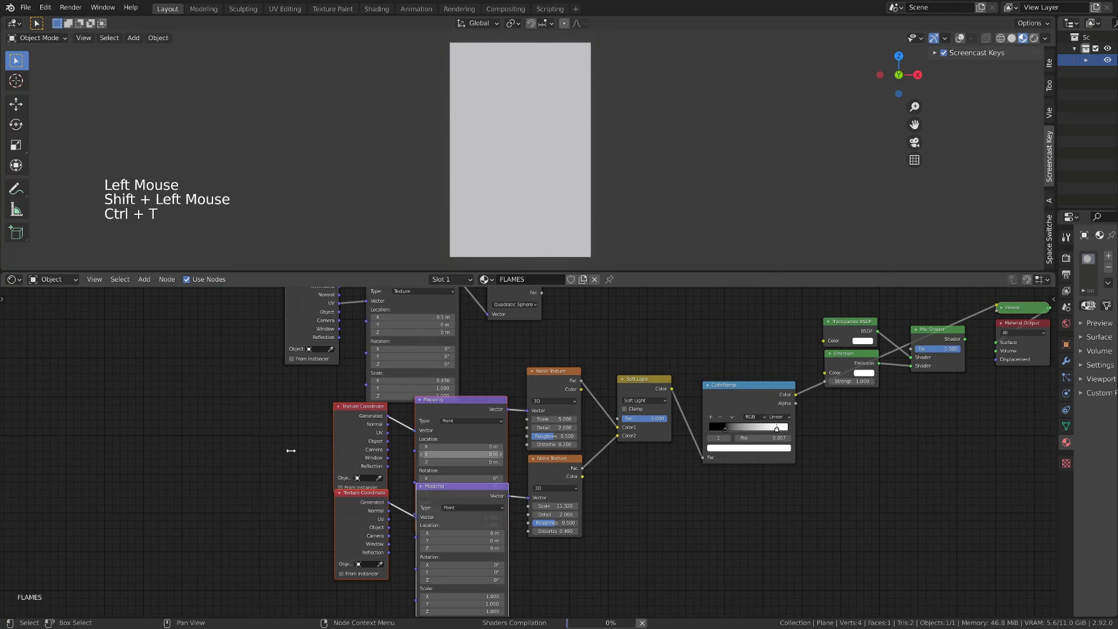
{"action": "key", "text": "g"}
{"action": "left_click", "coordinate": [280, 413]}
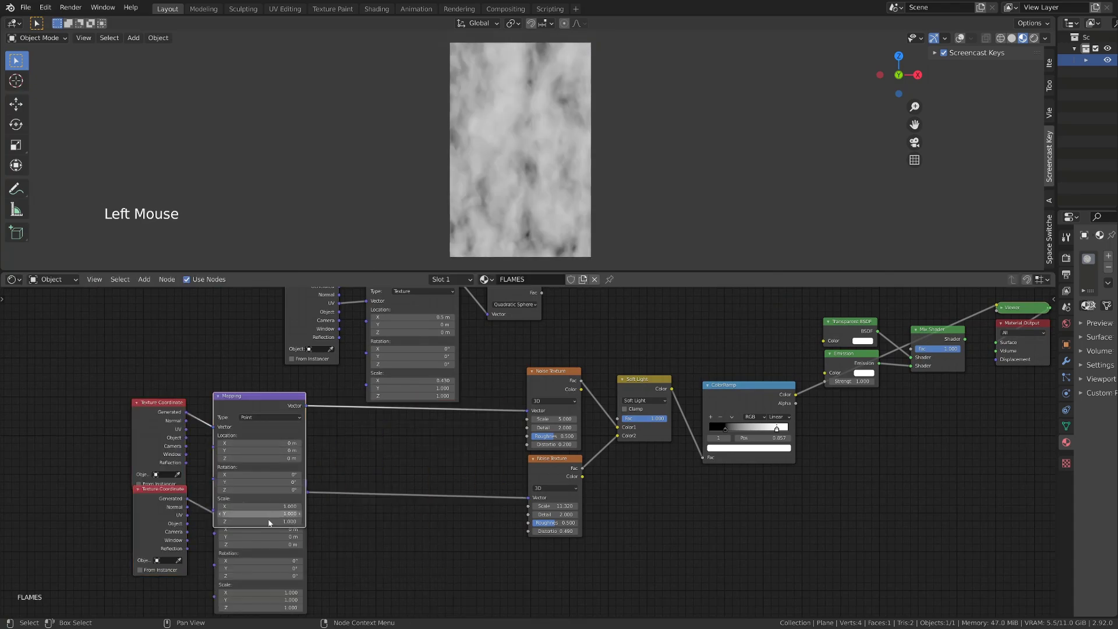
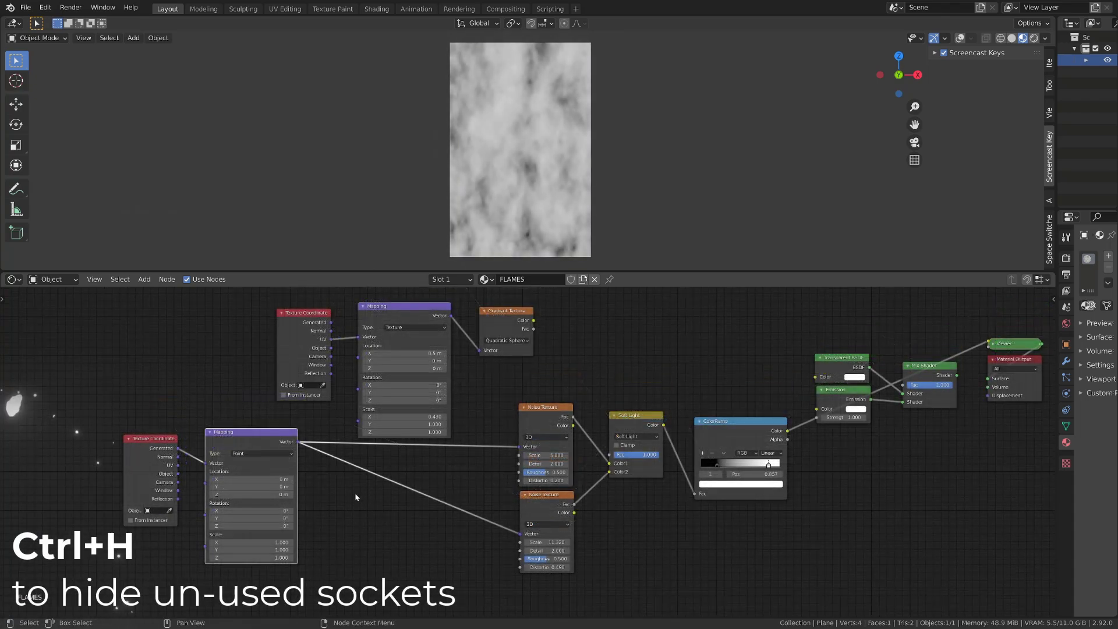
{"action": "left_click", "coordinate": [290, 443]}
{"action": "key", "text": "g"}
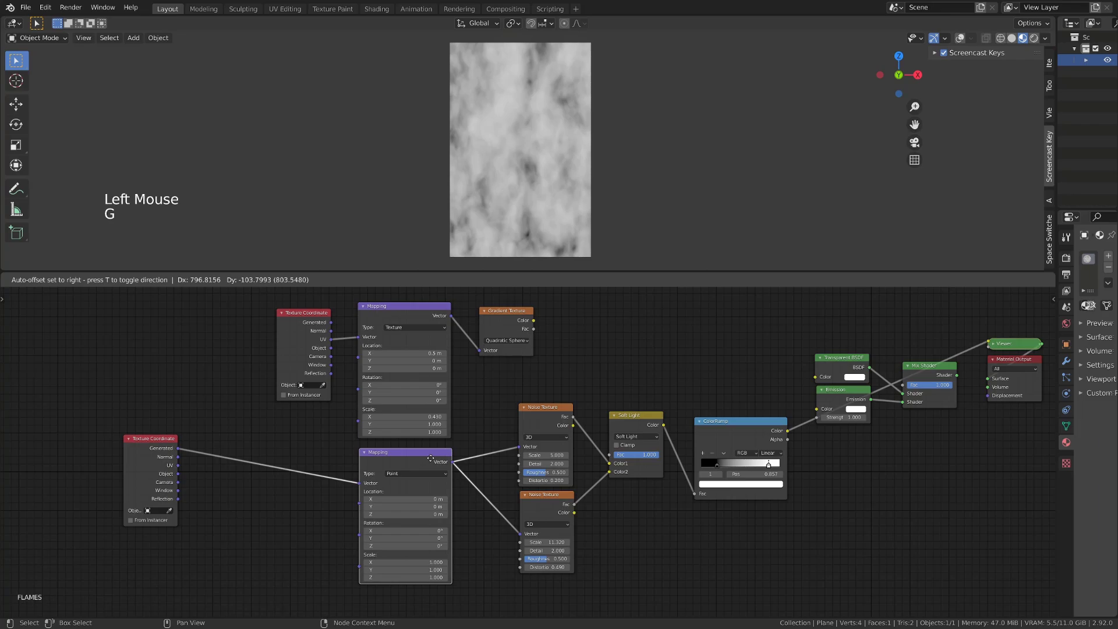
Collapse unused sockets on the gradient's mapping and texture coordinate nodes with Ctrl+H
{"action": "left_click", "coordinate": [408, 311]}
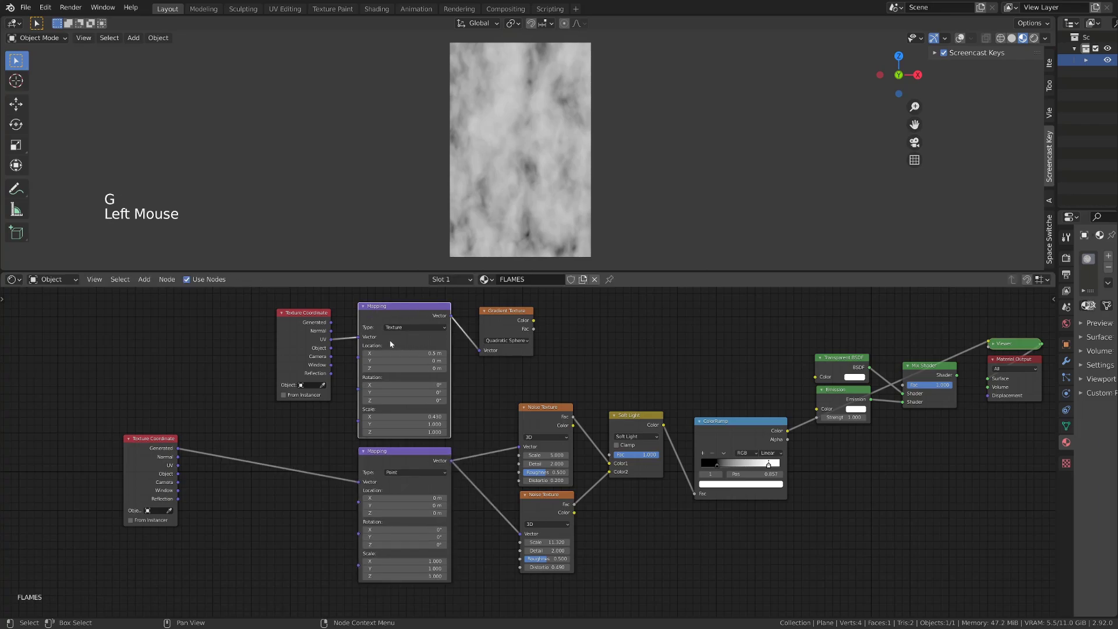
{"action": "key", "text": "ctrl+h"}
{"action": "left_click", "coordinate": [297, 321]}
{"action": "key", "text": "ctrl+h"}
{"action": "left_click", "coordinate": [301, 317]}
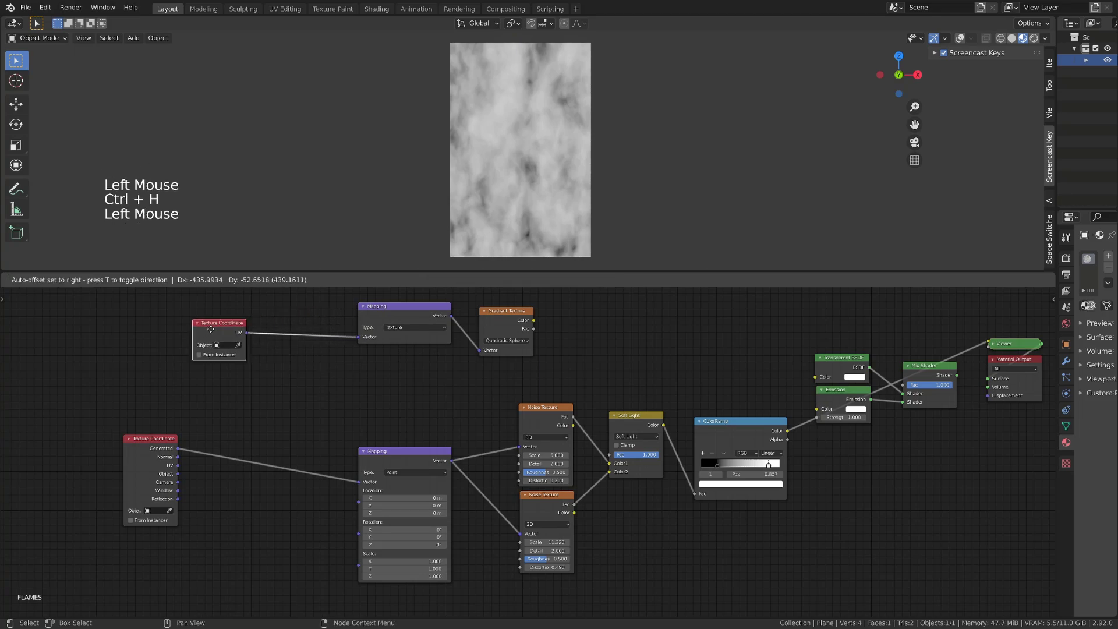
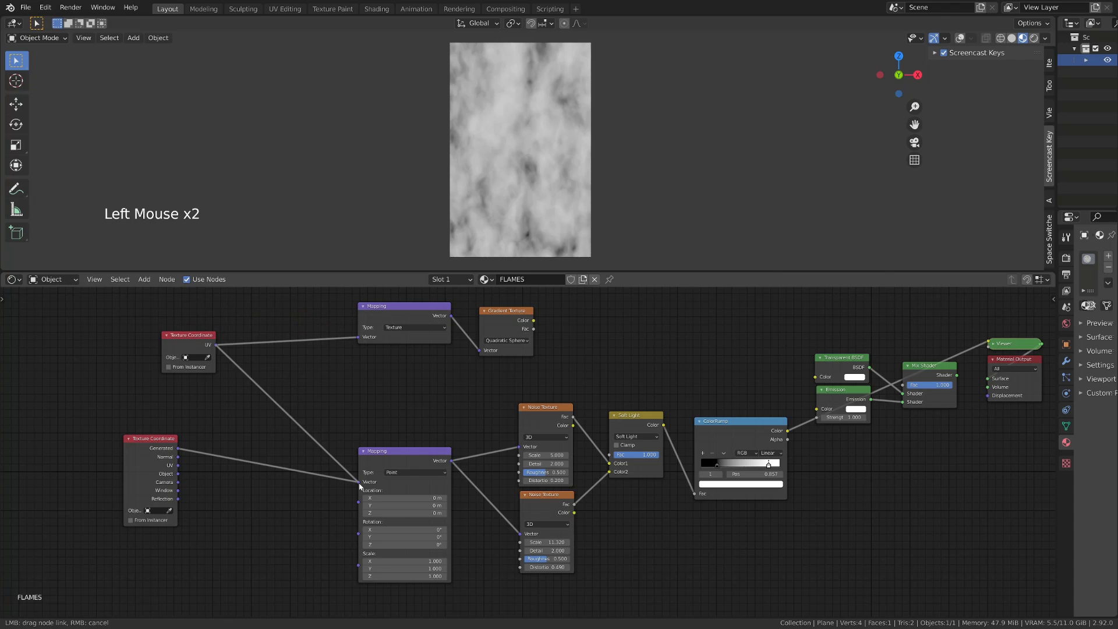
Link the UV output into the noise mapping, delete the spare coordinate node and adjust the mapping's Z location
{"action": "left_click", "coordinate": [162, 444]}
{"action": "key", "text": "x"}
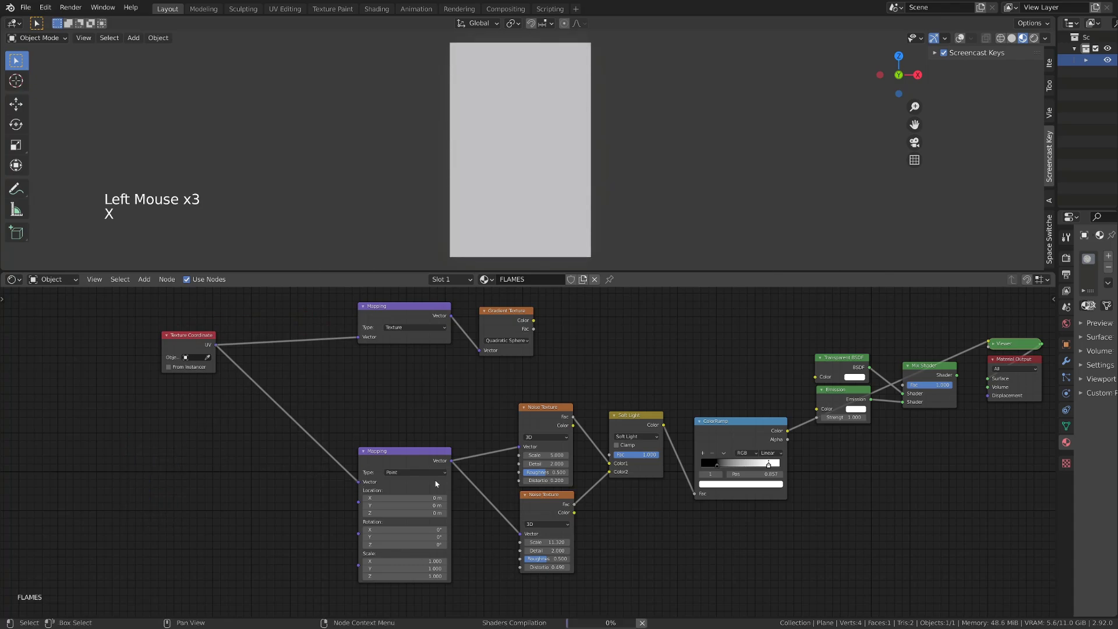
{"action": "left_click", "coordinate": [416, 459]}
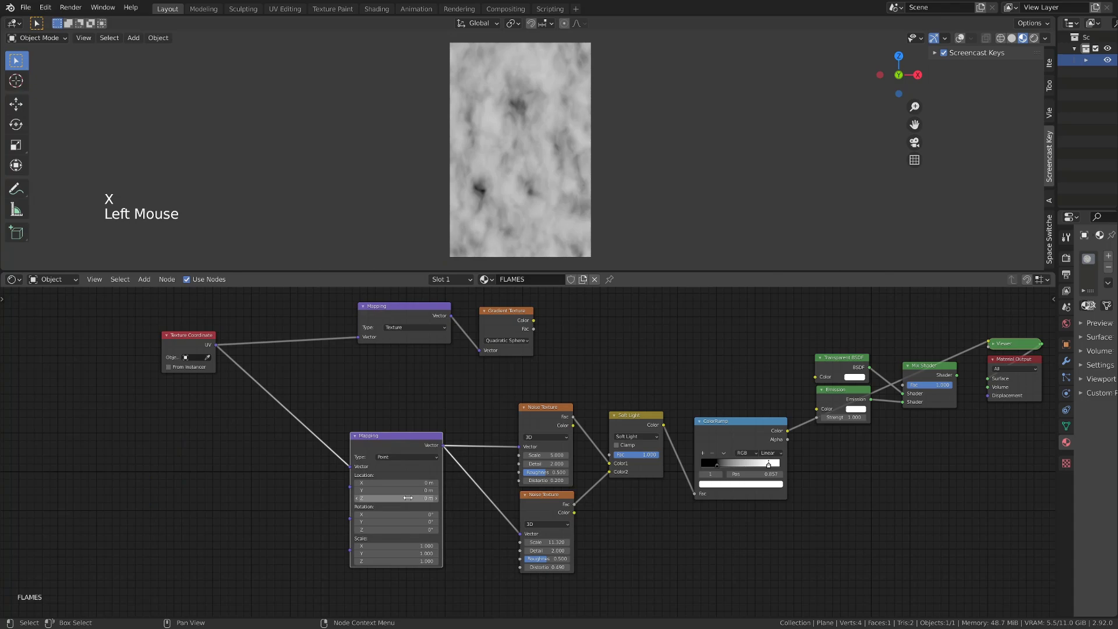
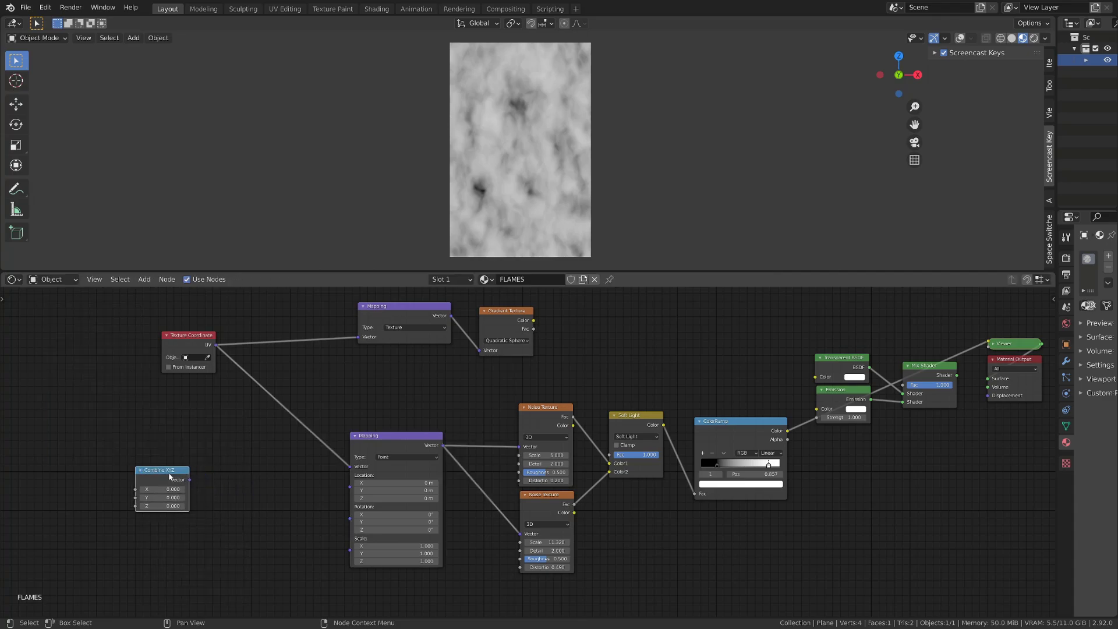
Connect the Combine XYZ Vector output to the noise Mapping node's Location socket
{"action": "left_click", "coordinate": [189, 483]}
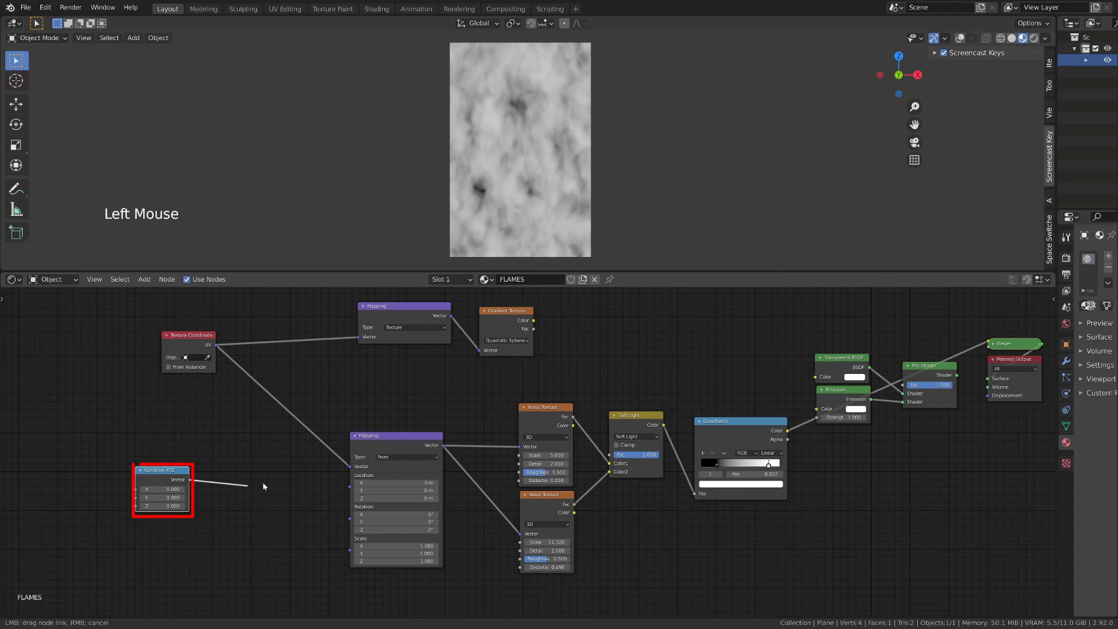
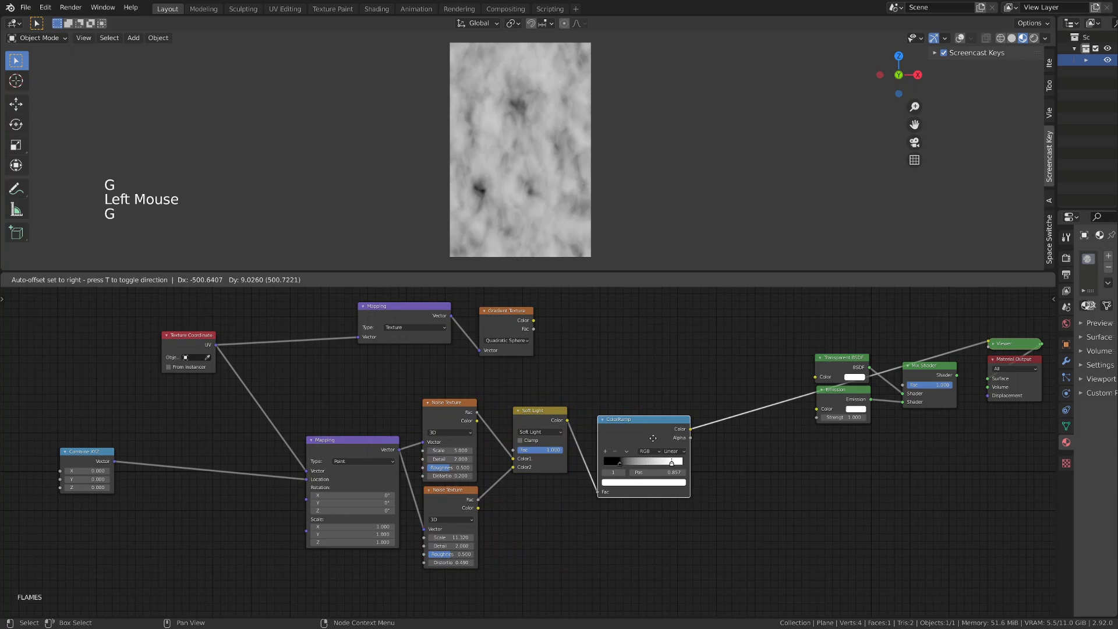
Duplicate the contrast ColorRamp beside the gradient and return the preview to the shader output
{"action": "left_click", "coordinate": [607, 420]}
{"action": "key", "text": "shift+d"}
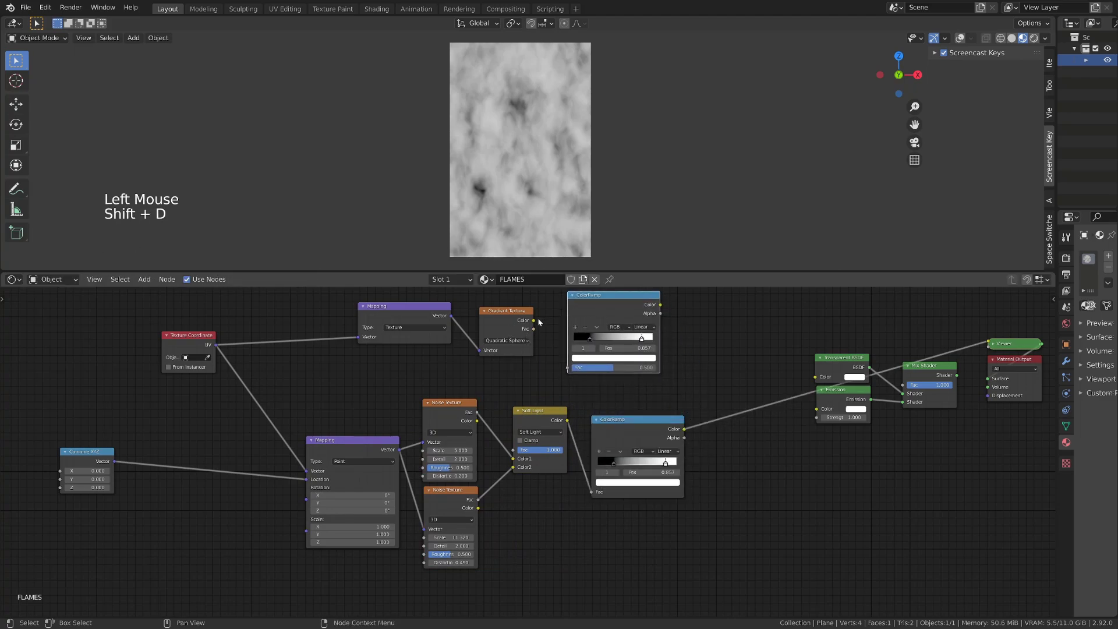
{"action": "left_click", "coordinate": [538, 324]}
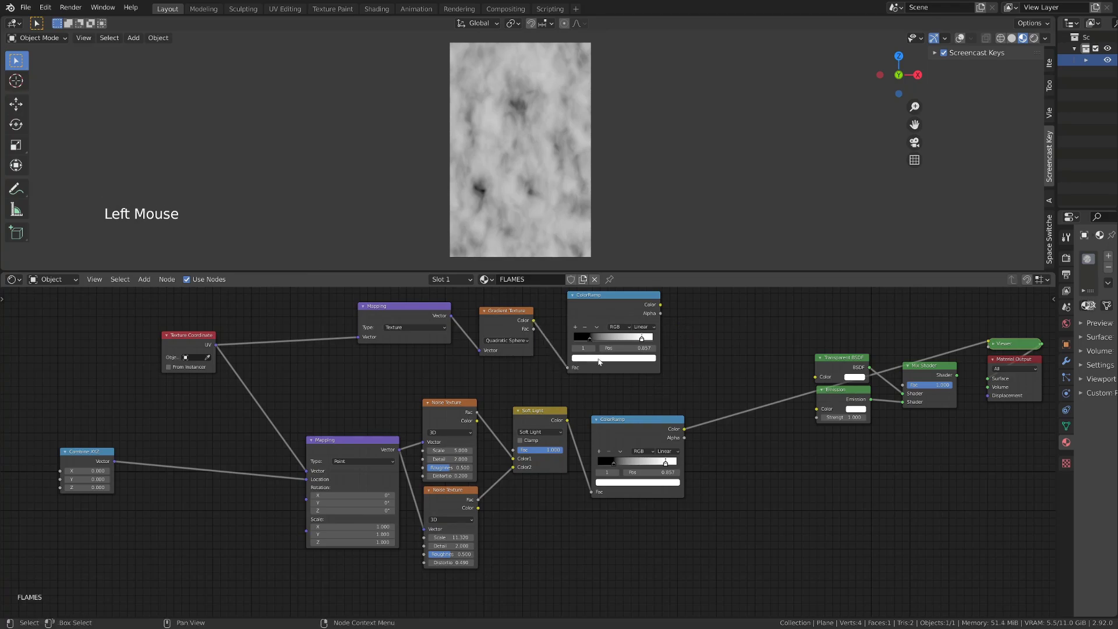
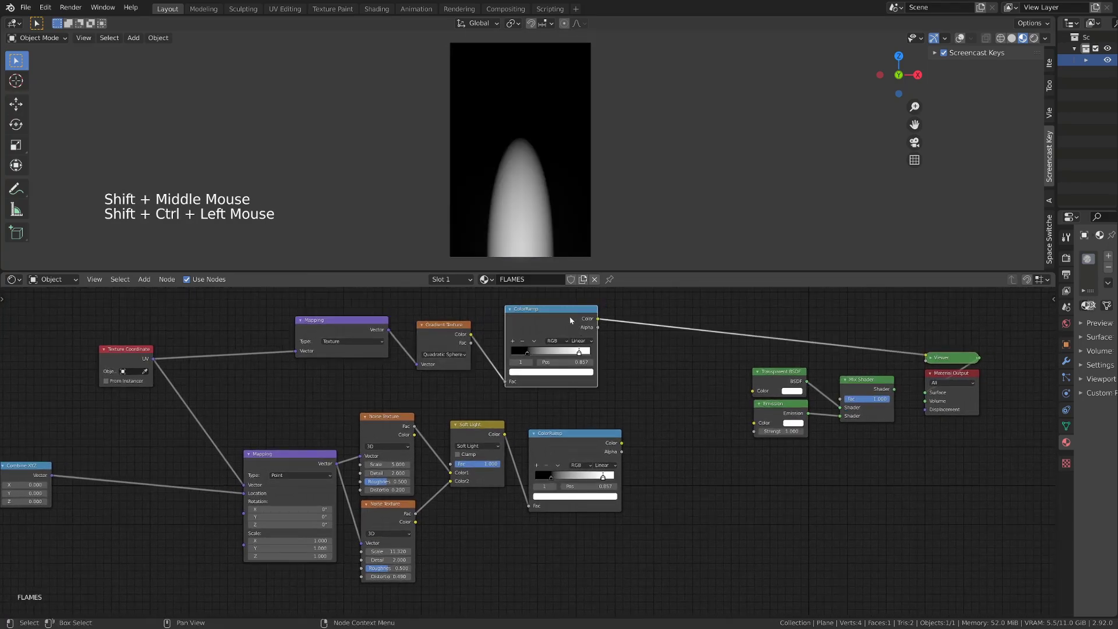
{"action": "left_click", "coordinate": [526, 352]}
{"action": "left_click", "coordinate": [588, 444]}
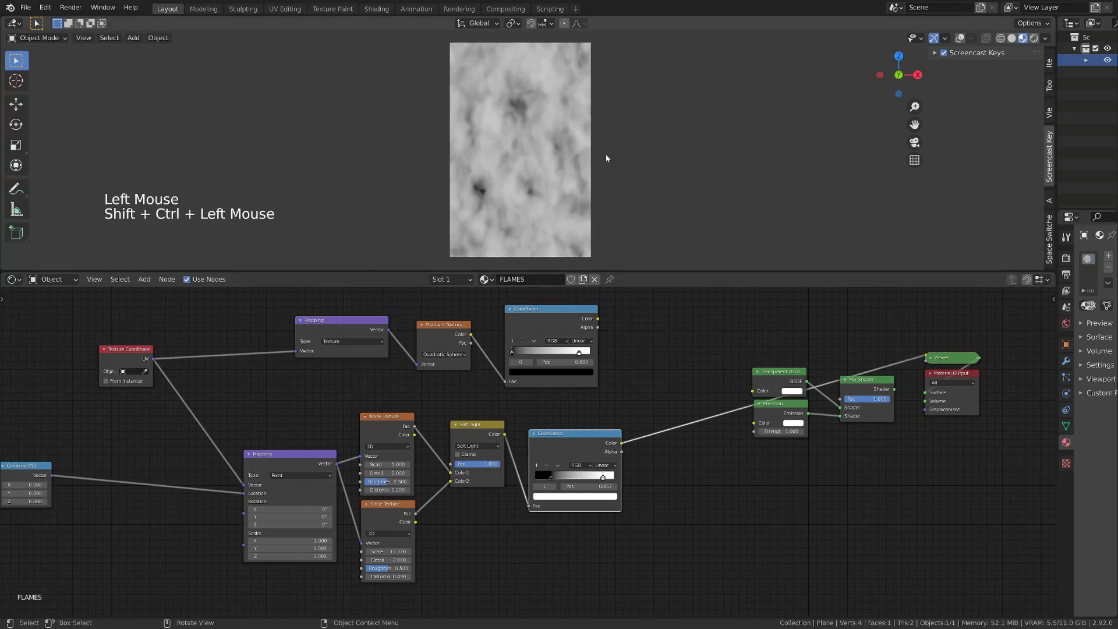
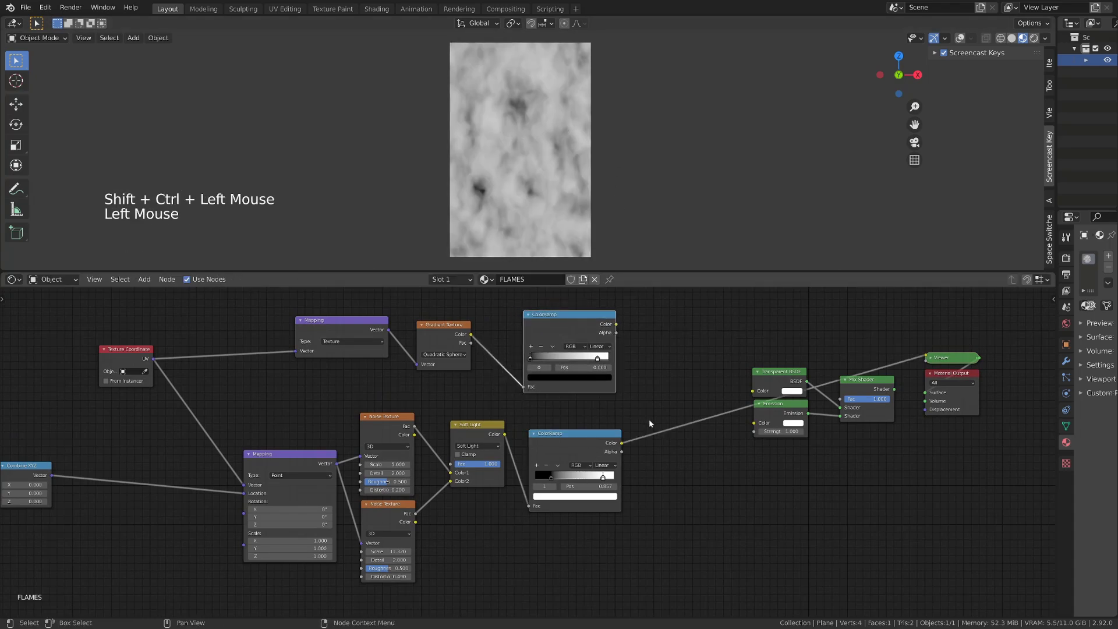
Add a MixRGB blending the gradient and noise ramps, preview it on the plane and move the shader nodes aside
{"action": "key", "text": "shift+a"}
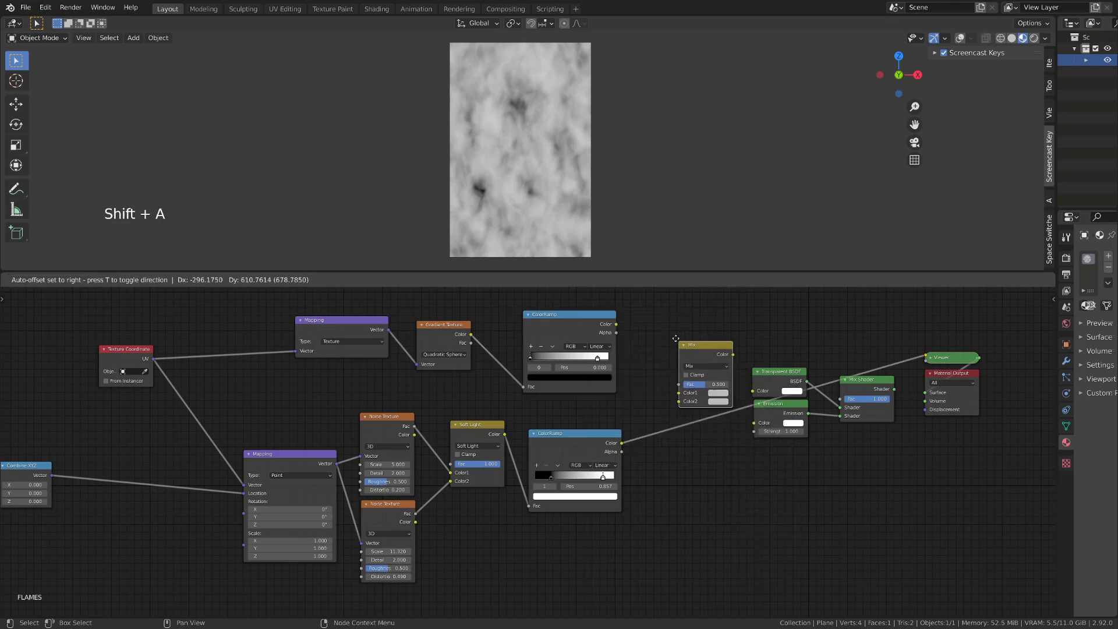
{"action": "left_click", "coordinate": [617, 325]}
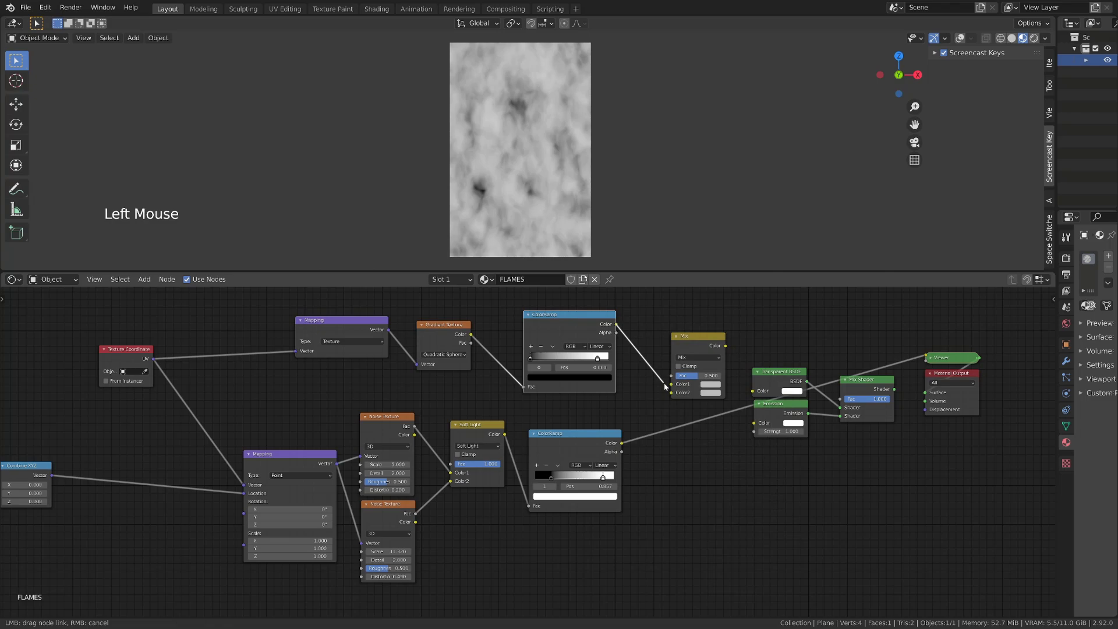
{"action": "left_click", "coordinate": [625, 446]}
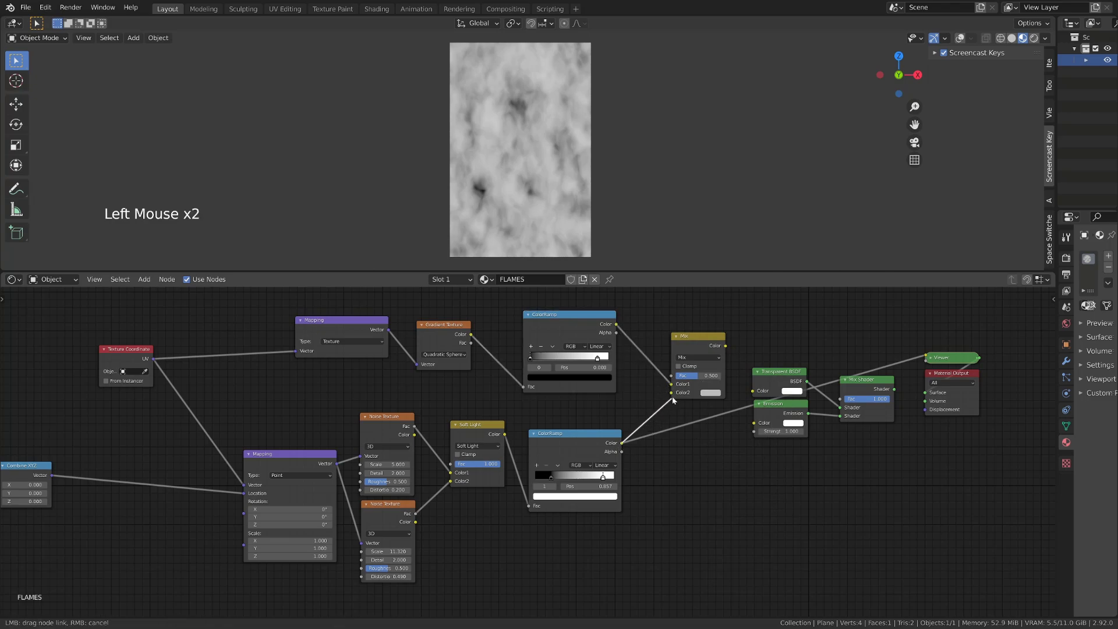
{"action": "left_click", "coordinate": [710, 350]}
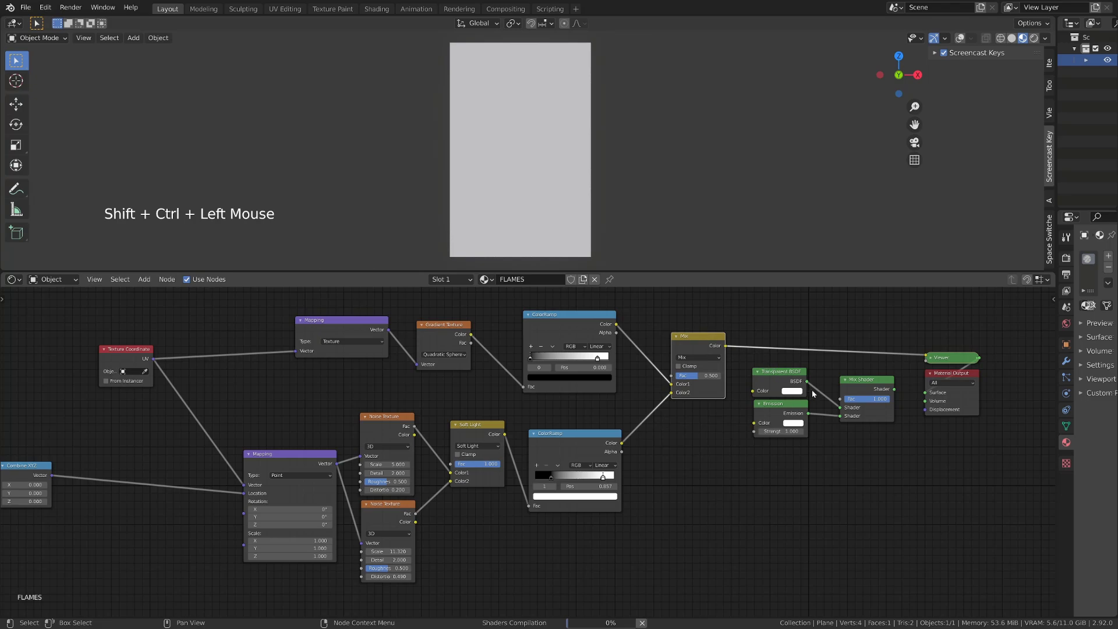
{"action": "left_click", "coordinate": [839, 410]}
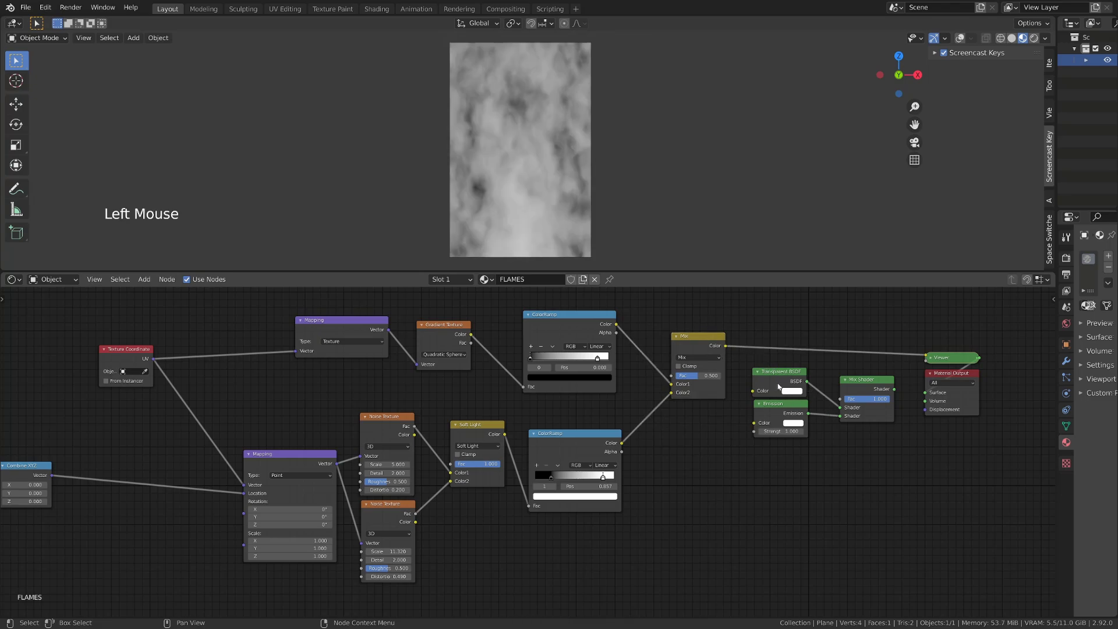
{"action": "left_click", "coordinate": [749, 364]}
{"action": "key", "text": "g"}
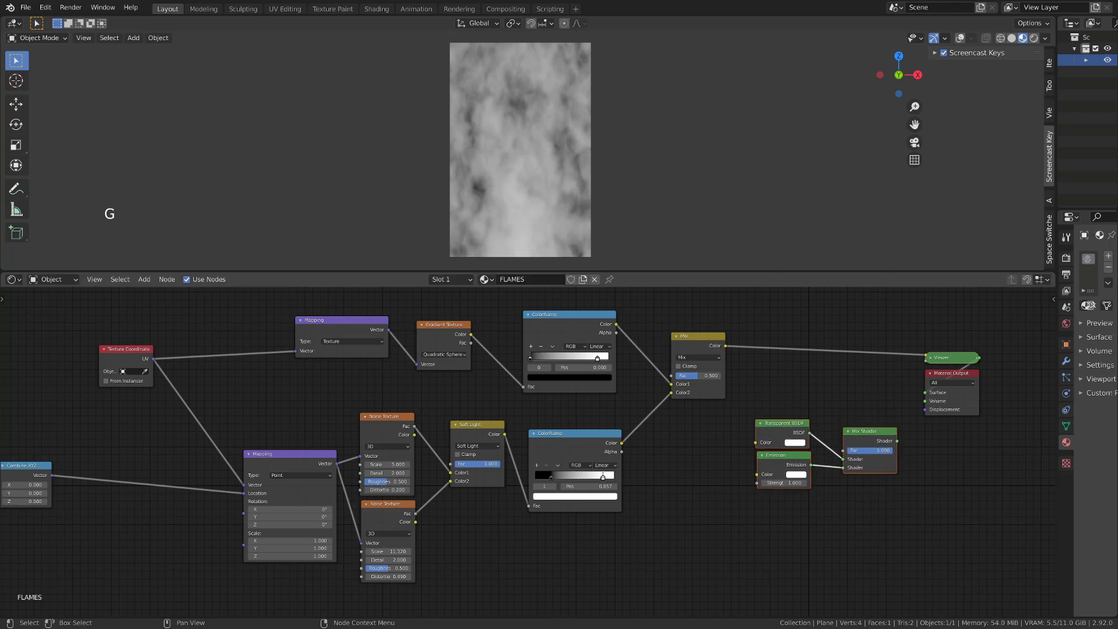
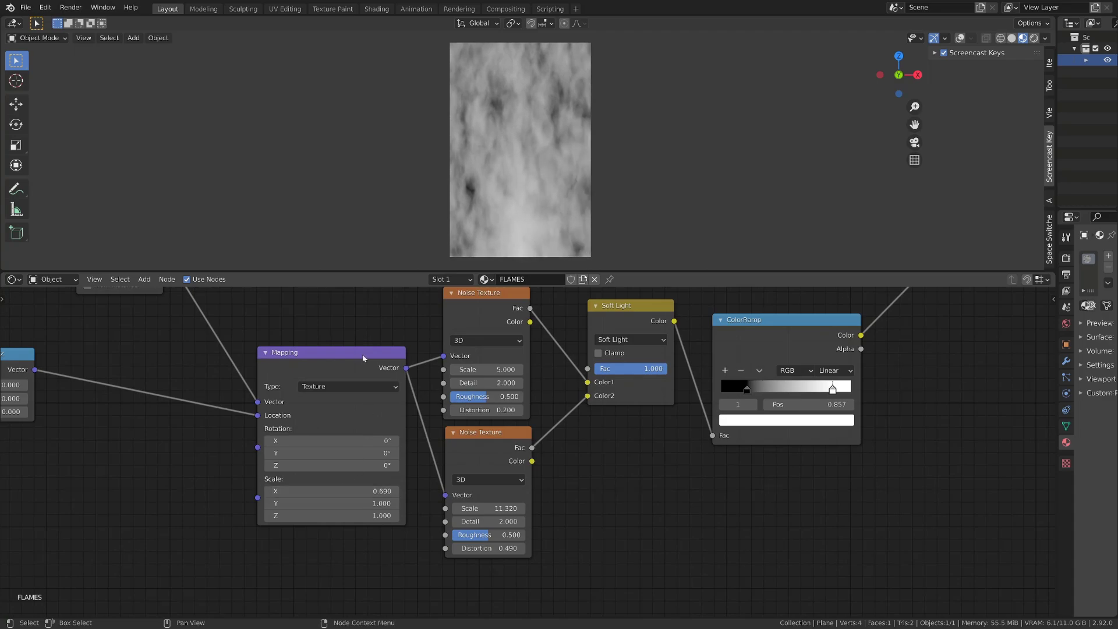
Set the noise mapping's X scale to 0.690
{"action": "left_click", "coordinate": [364, 358]}
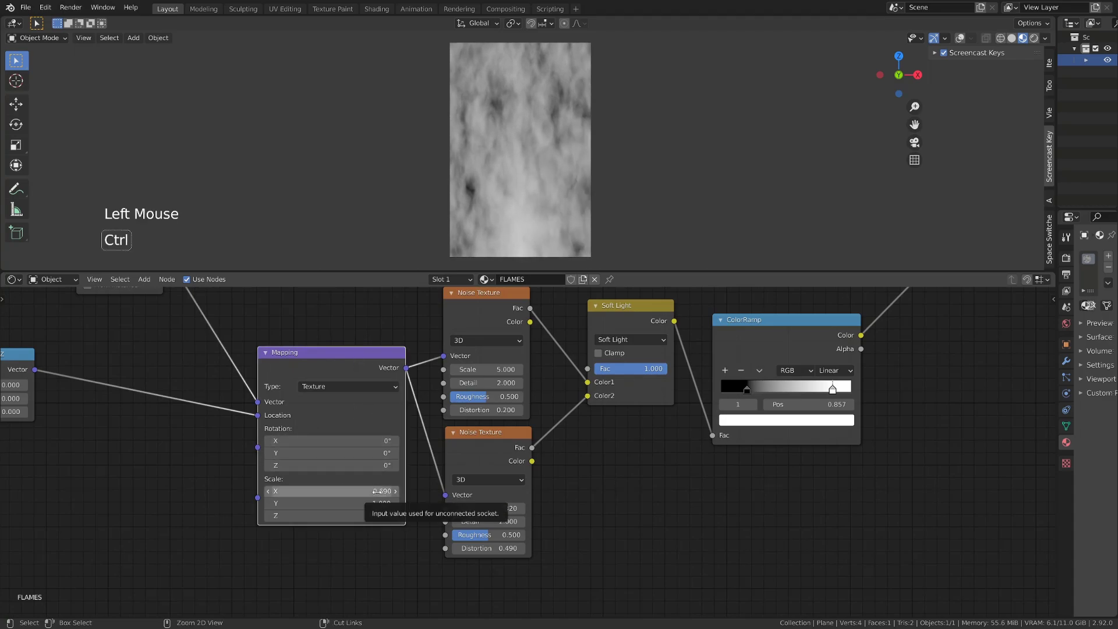
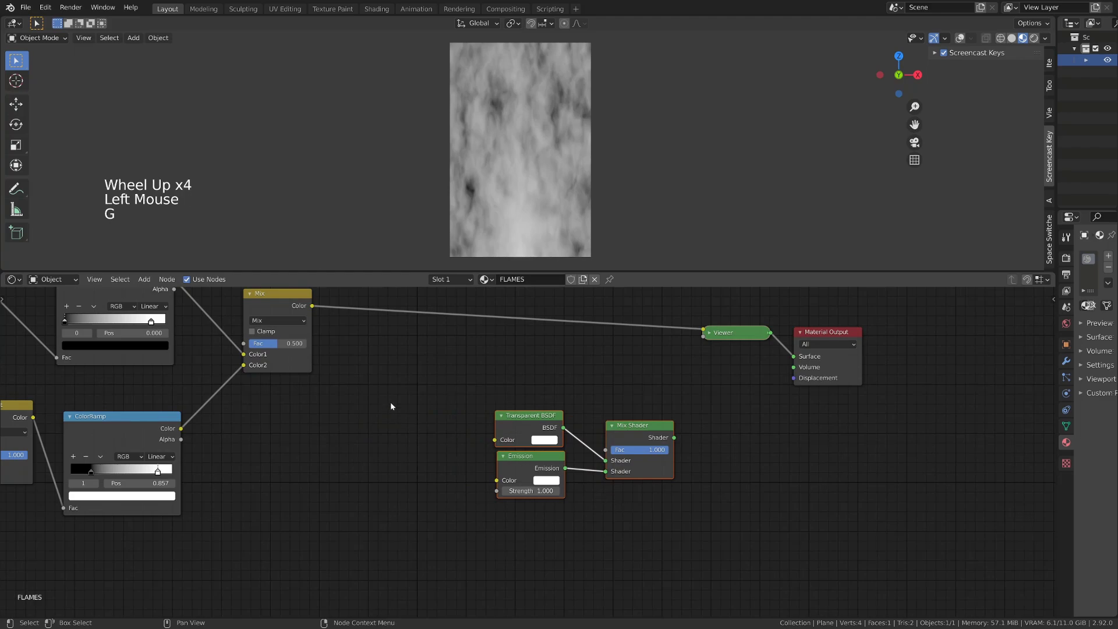
Add a Map Range from the colour mix into the Mix Shader Fac and wire the shader mix to Material Output
{"action": "key", "text": "shift+a"}
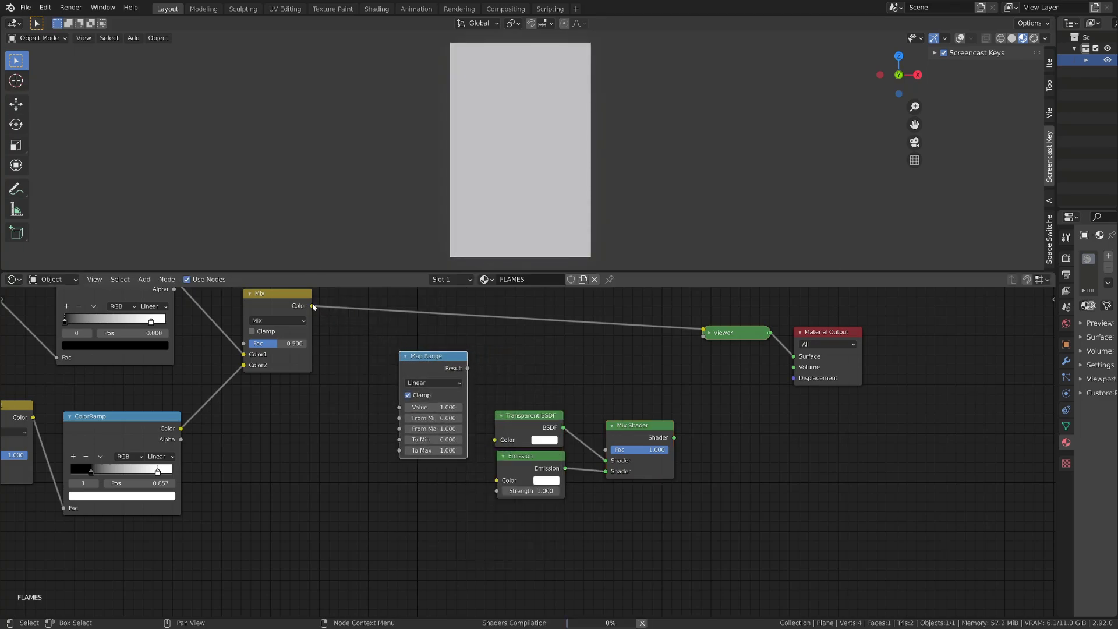
{"action": "left_click", "coordinate": [327, 315]}
{"action": "left_click", "coordinate": [313, 309]}
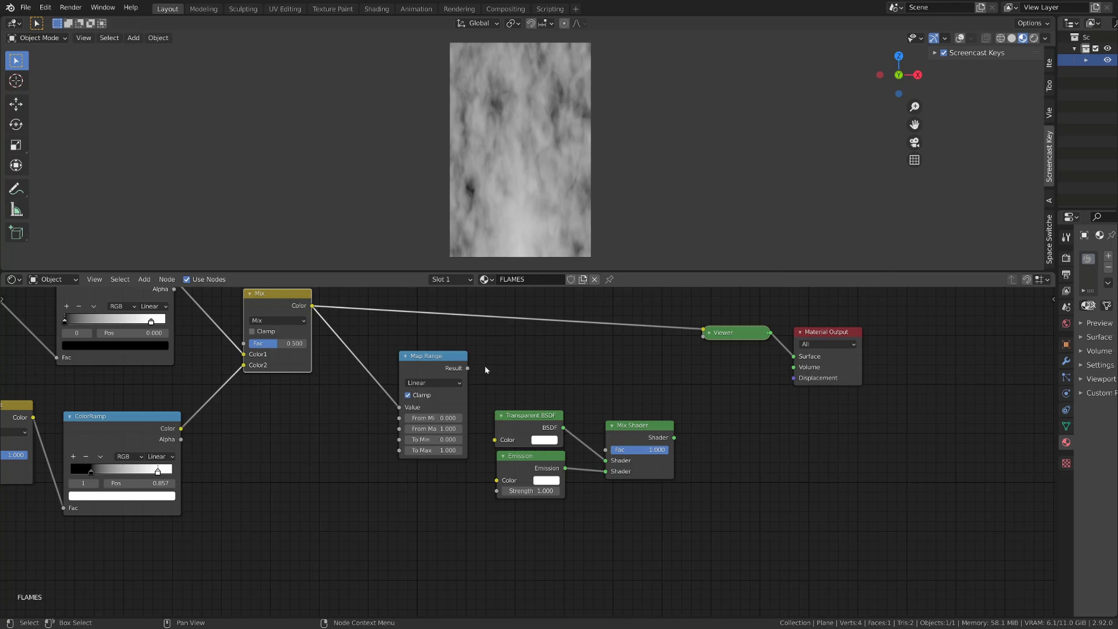
{"action": "left_click", "coordinate": [470, 368]}
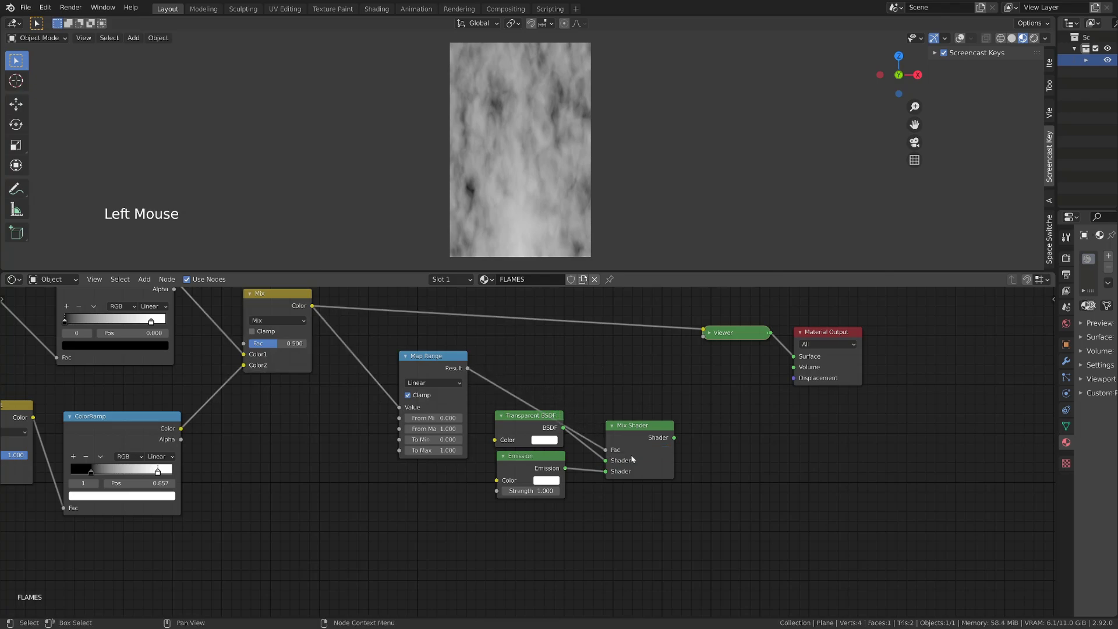
{"action": "left_click", "coordinate": [653, 432]}
{"action": "left_click", "coordinate": [516, 429]}
{"action": "left_click", "coordinate": [521, 460]}
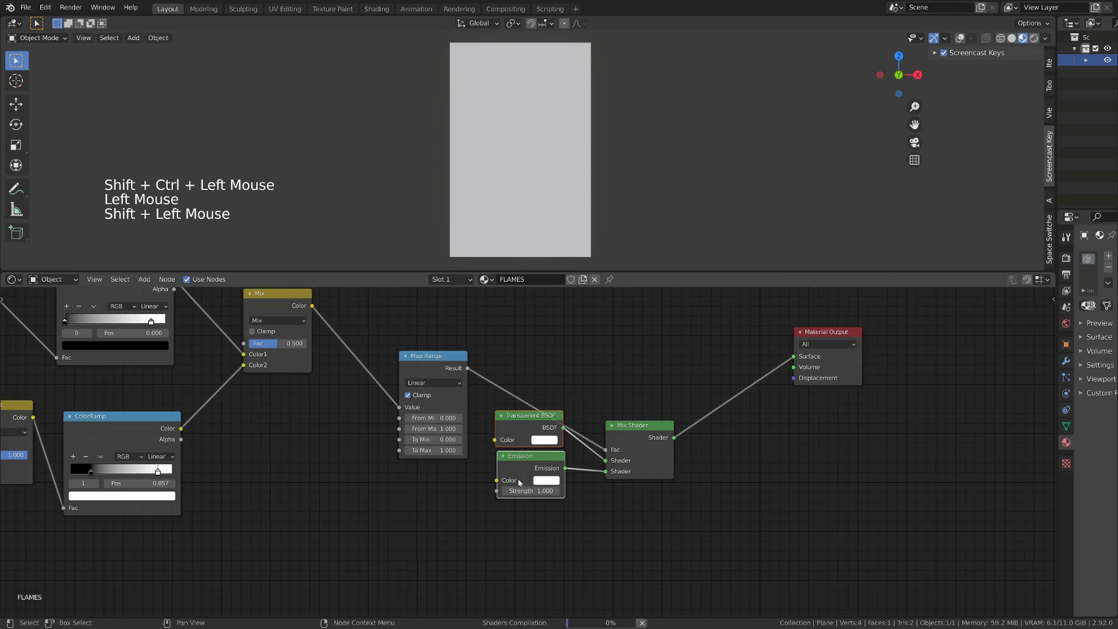
{"action": "key", "text": "g"}
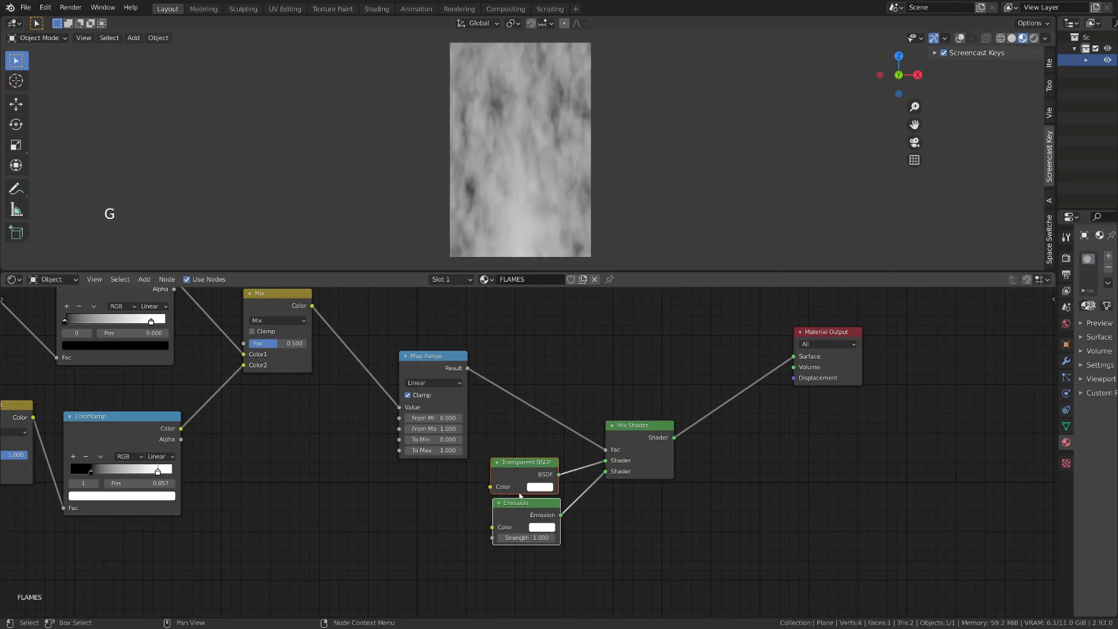
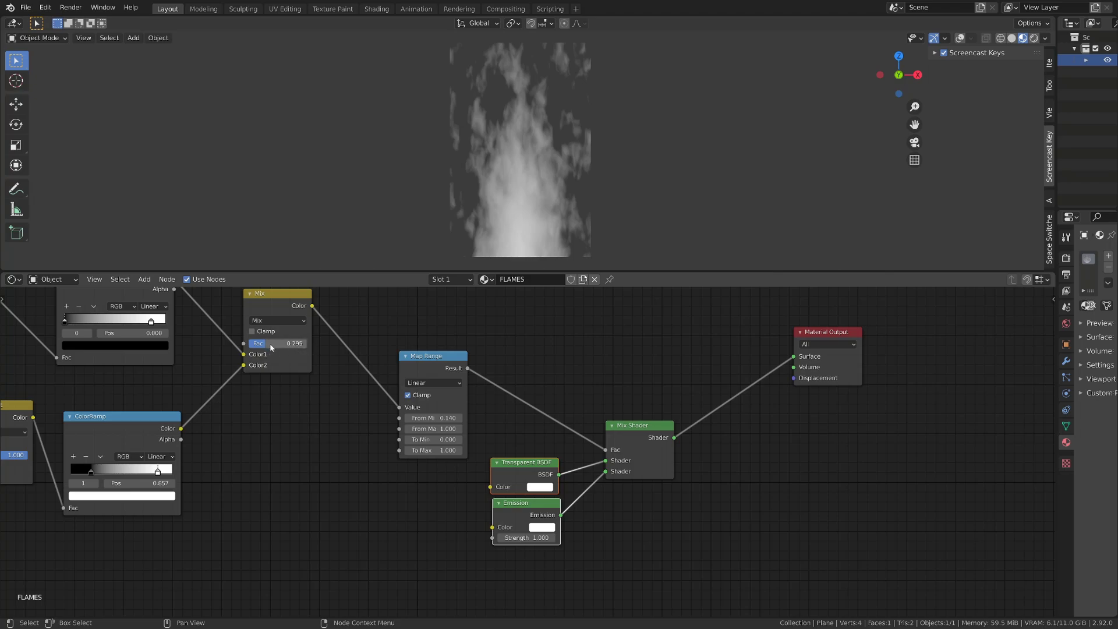
Set the colour mix factor to 0.490
{"action": "left_click", "coordinate": [272, 347]}
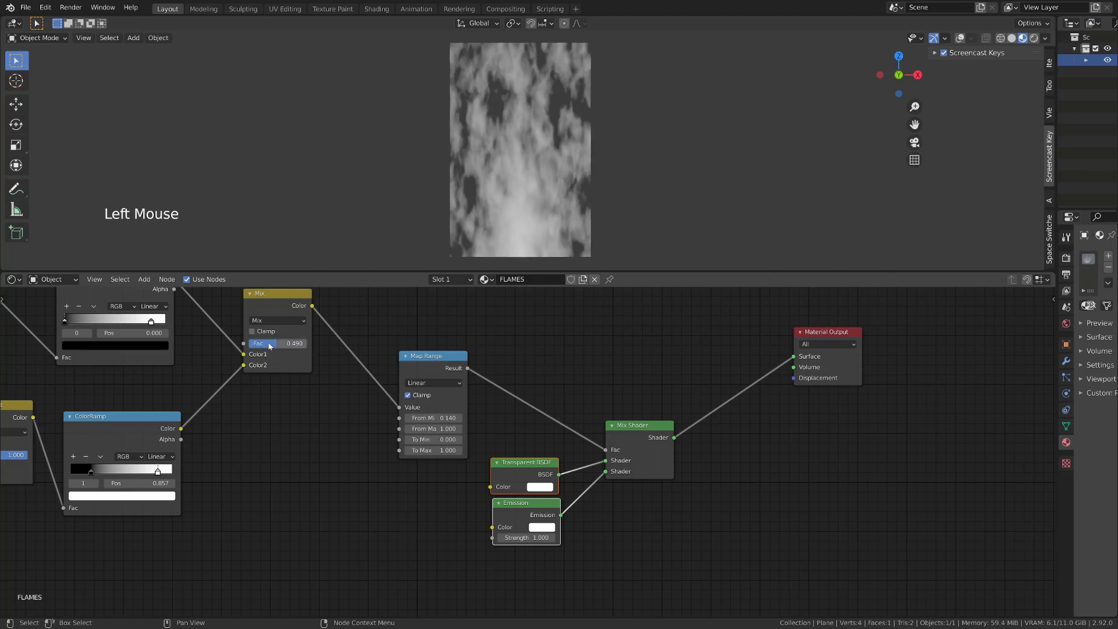
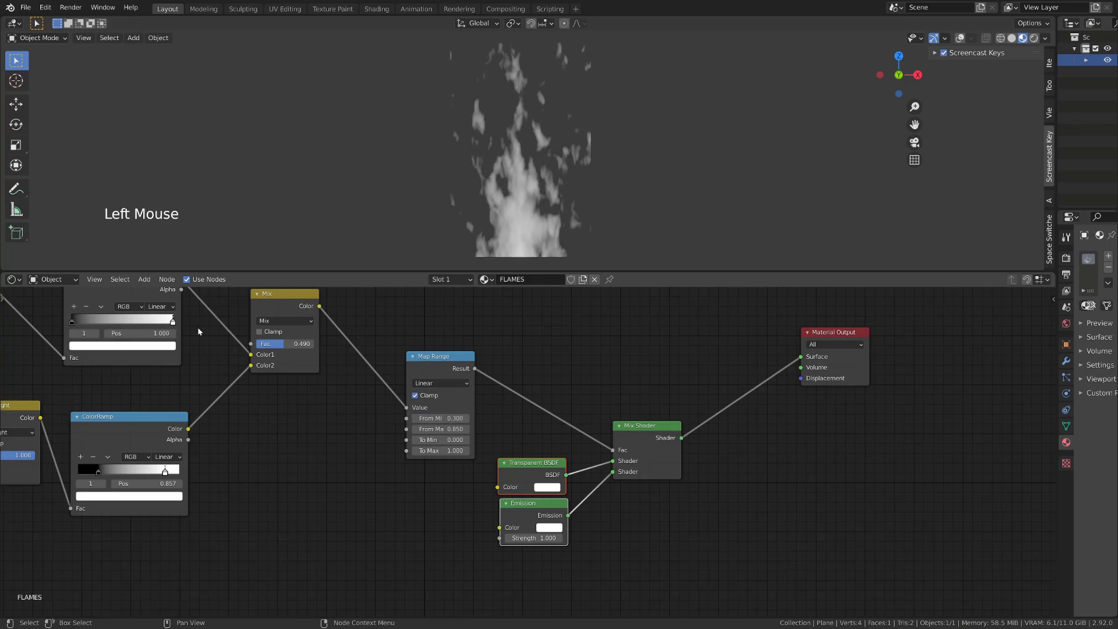
Reposition the gradient ramp's black stop to tighten the flame mask
{"action": "left_click", "coordinate": [76, 322]}
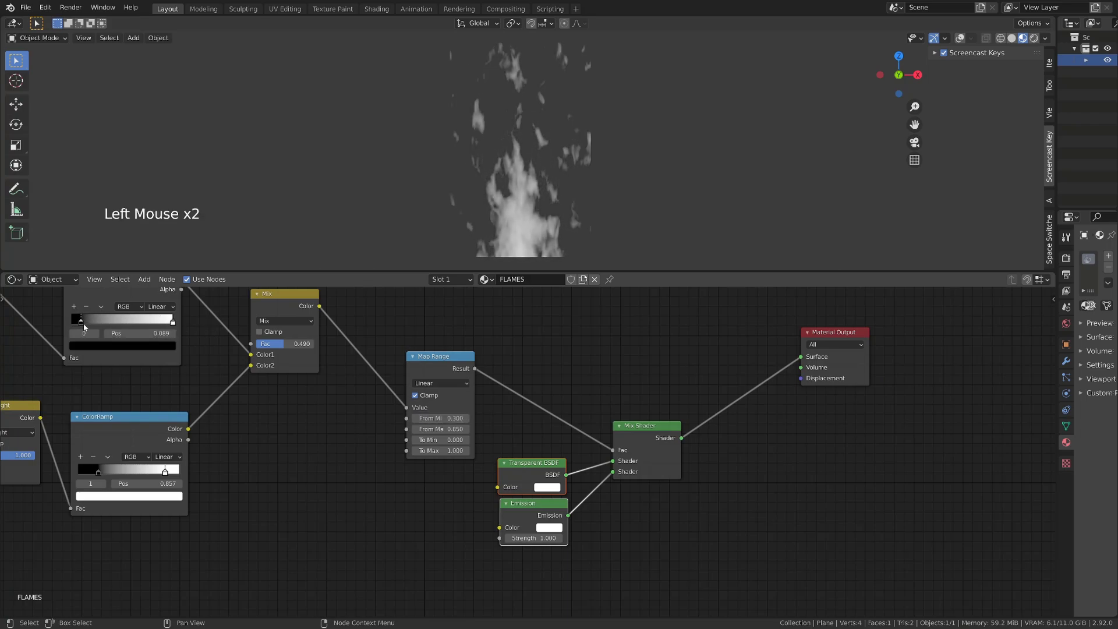
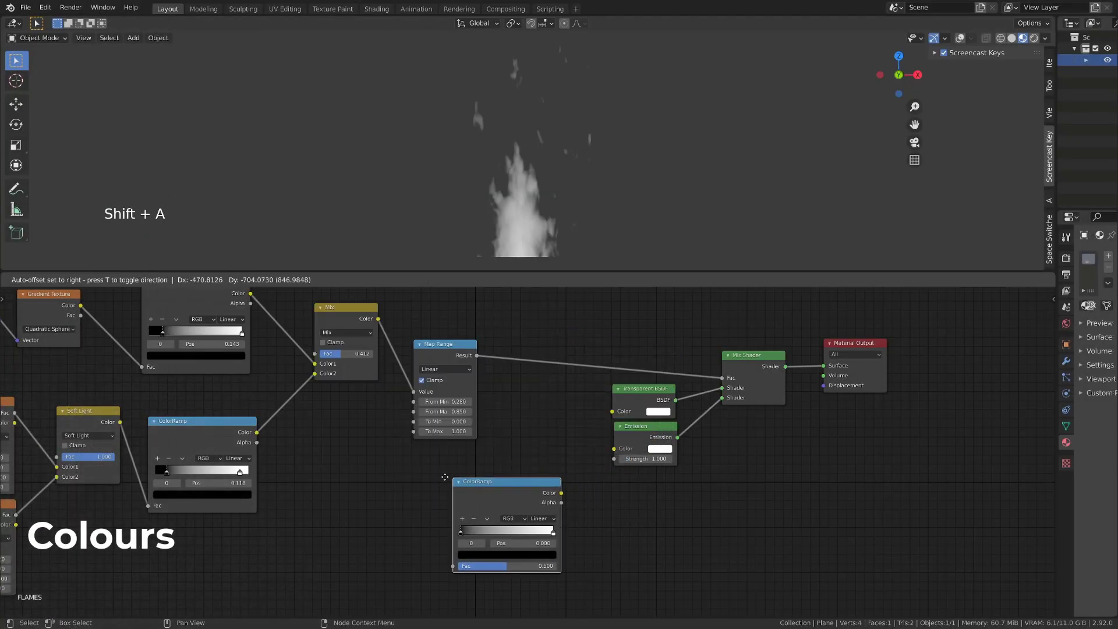
Wire the Map Range result through the new ColorRamp into Emission Color and make its first stop red-orange
{"action": "left_click", "coordinate": [379, 322]}
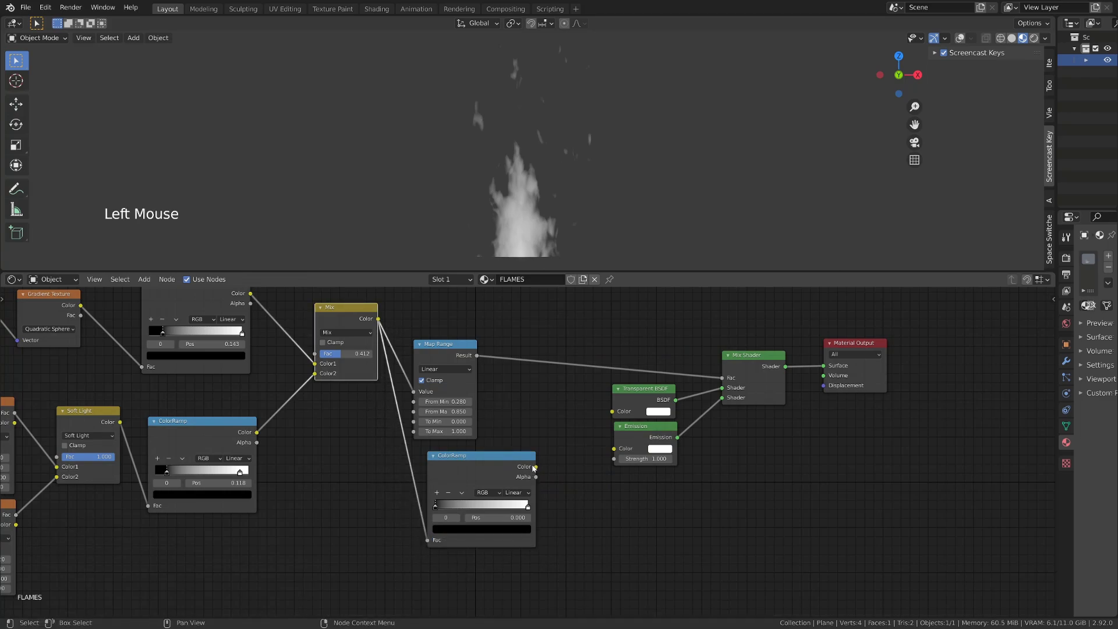
{"action": "left_click", "coordinate": [538, 470]}
{"action": "scroll", "scroll_direction": "up", "scroll_amount": 3}
{"action": "left_click", "coordinate": [411, 523]}
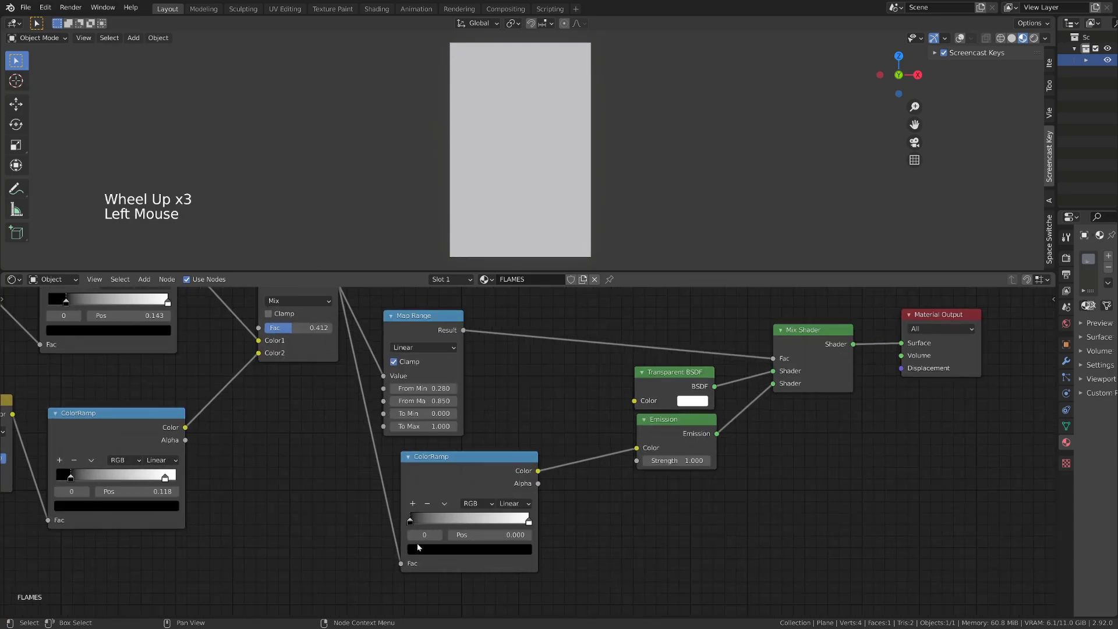
{"action": "left_click", "coordinate": [428, 554]}
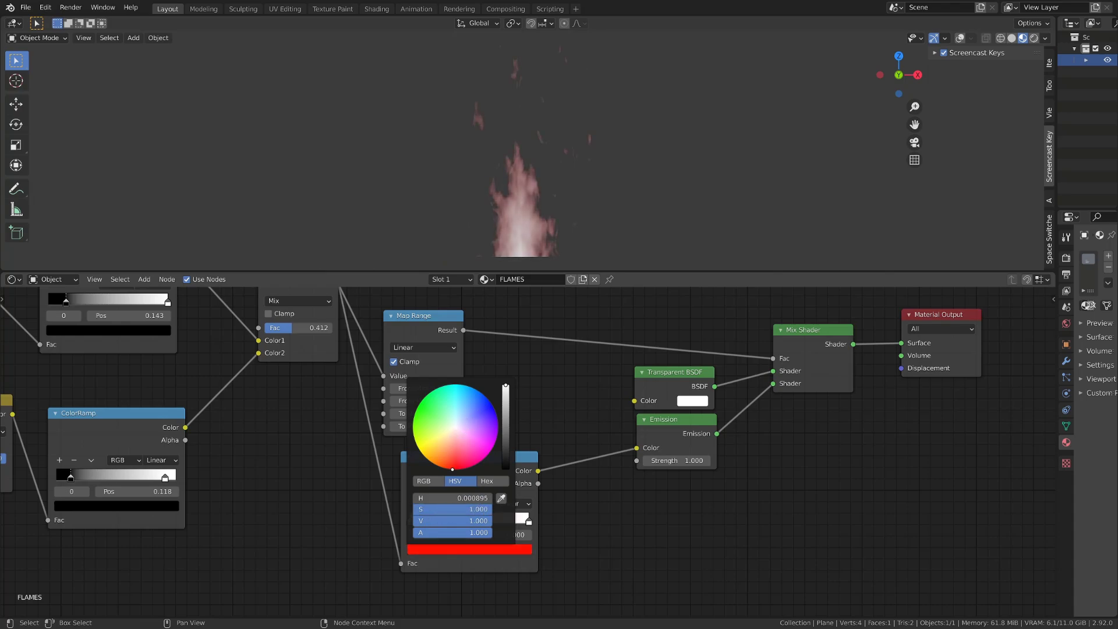
{"action": "left_click", "coordinate": [414, 505]}
{"action": "left_click", "coordinate": [460, 556]}
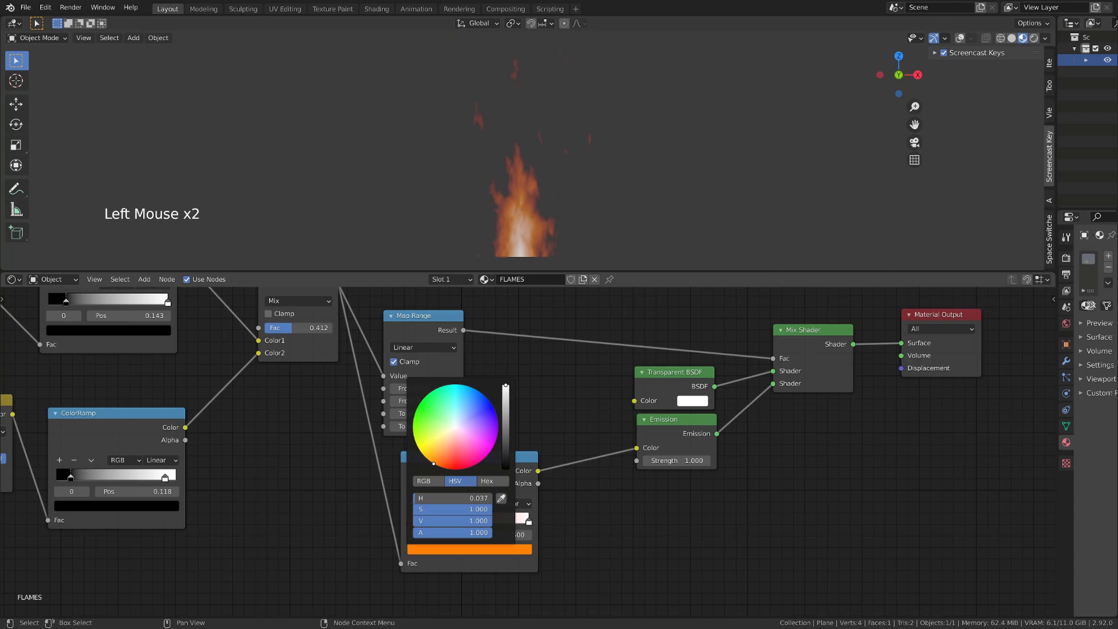
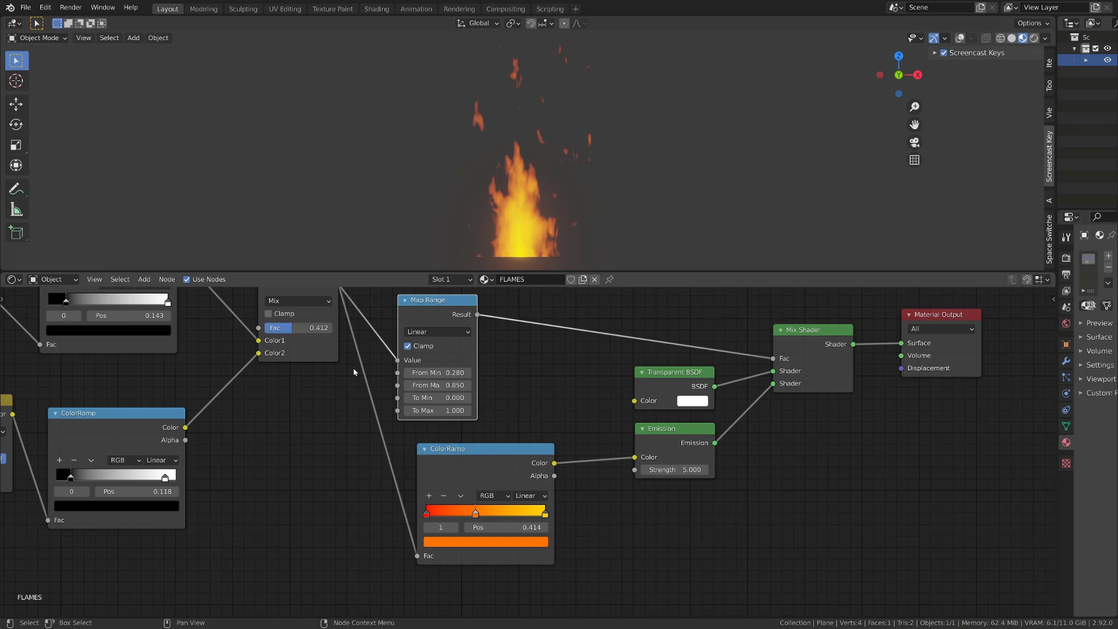
{"action": "left_click", "coordinate": [479, 316]}
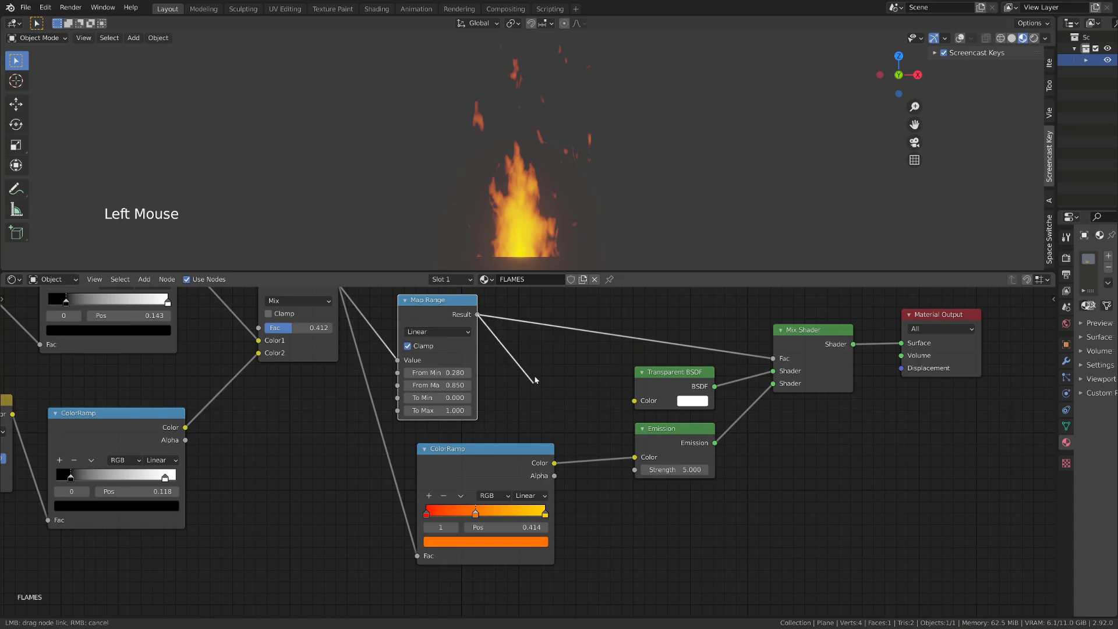
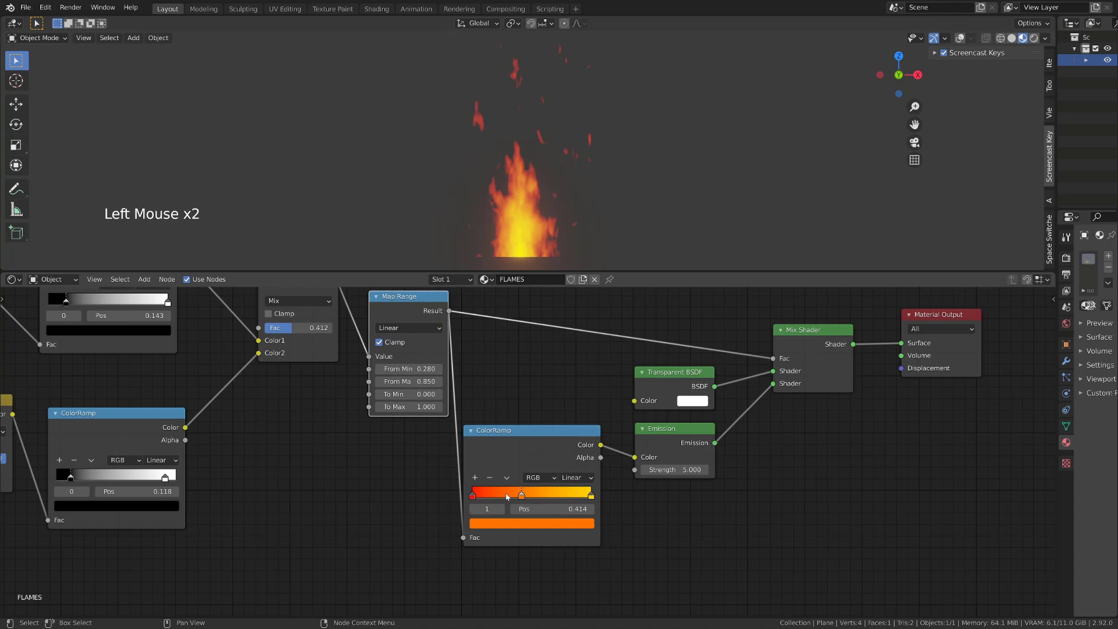
Add stops to build a five-stop red, orange, yellow to pale-yellow flame ramp
{"action": "left_click", "coordinate": [520, 493]}
{"action": "left_click", "coordinate": [478, 481]}
{"action": "left_click", "coordinate": [492, 499]}
{"action": "left_click", "coordinate": [542, 526]}
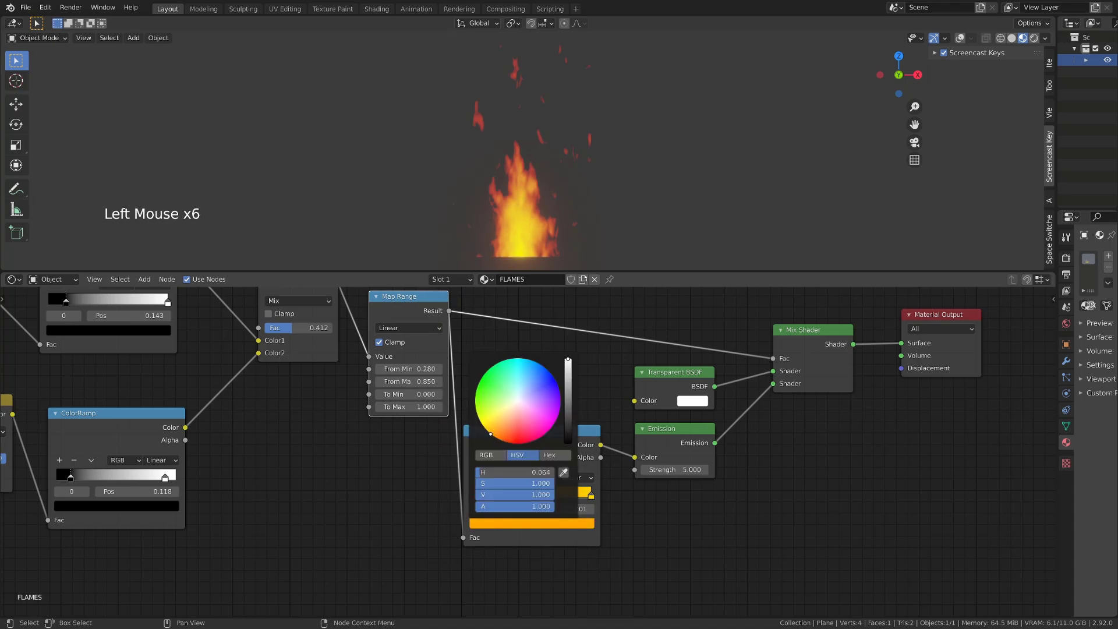
{"action": "left_click", "coordinate": [555, 498]}
{"action": "left_click", "coordinate": [589, 497]}
{"action": "left_click", "coordinate": [545, 495]}
{"action": "left_click", "coordinate": [570, 496]}
{"action": "left_click", "coordinate": [541, 497]}
{"action": "left_click", "coordinate": [477, 482]}
{"action": "left_click", "coordinate": [519, 492]}
{"action": "left_click", "coordinate": [569, 527]}
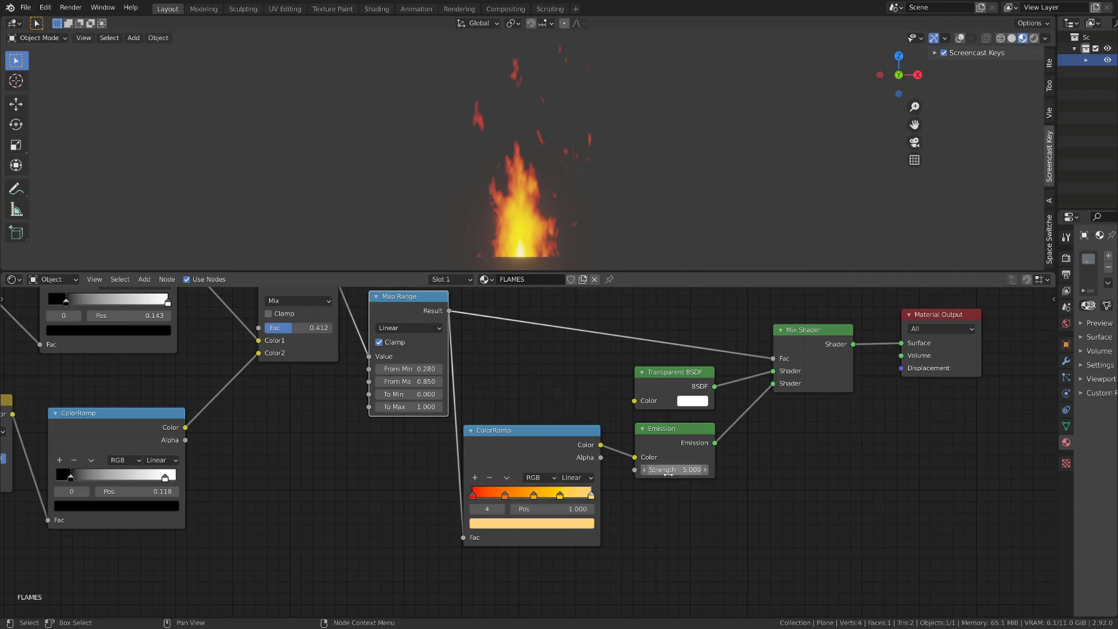
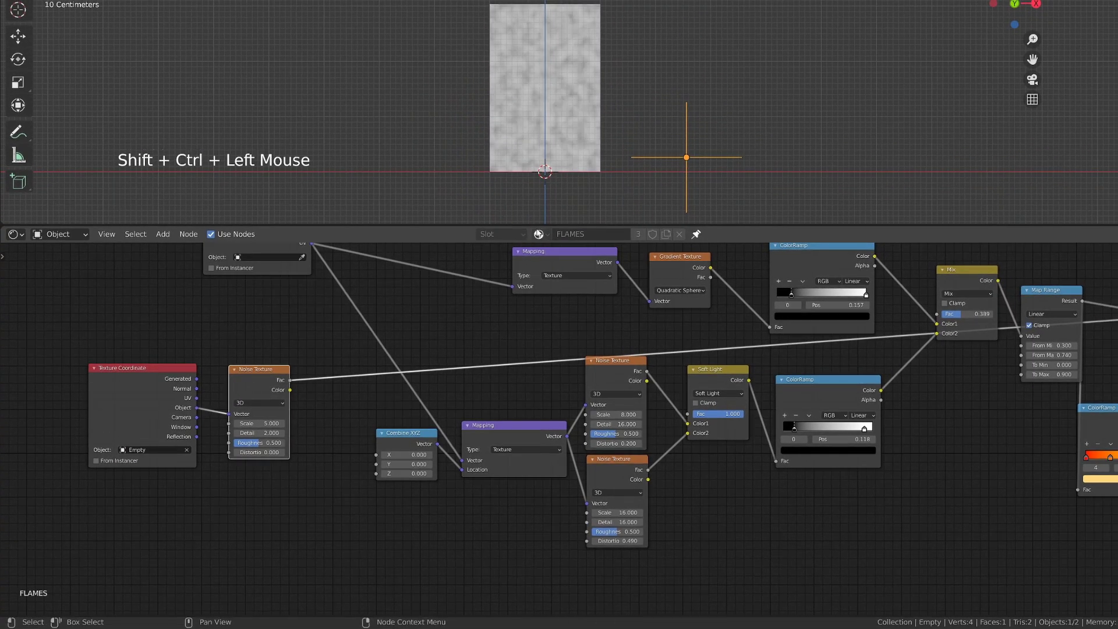
Select the Empty in the viewport and grab it to shift the noise feeding the shader
{"action": "left_click", "coordinate": [682, 161]}
{"action": "left_click", "coordinate": [678, 161]}
{"action": "key", "text": "g"}
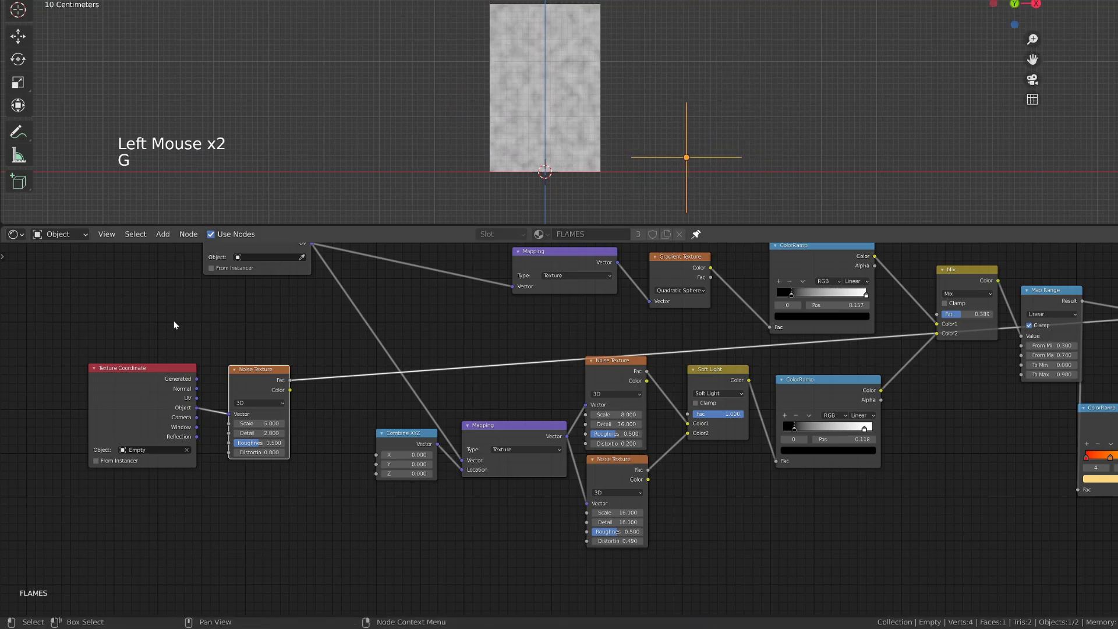
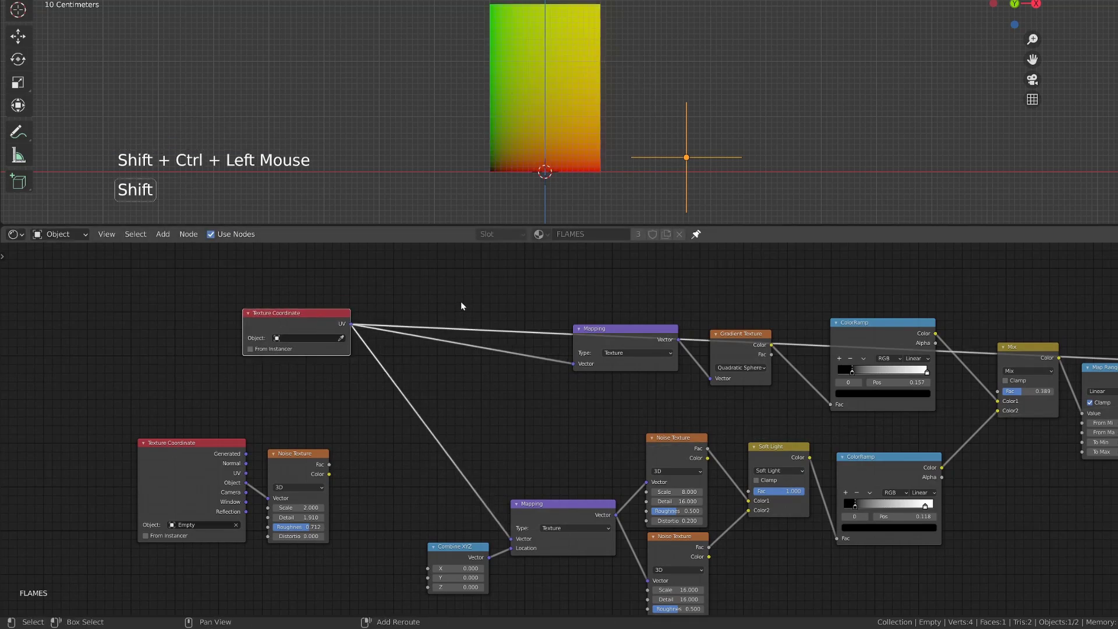
Insert a MixRGB on the UV link with the Noise Texture Color in Color2, previewing the full Mix Shader
{"action": "key", "text": "shift+a"}
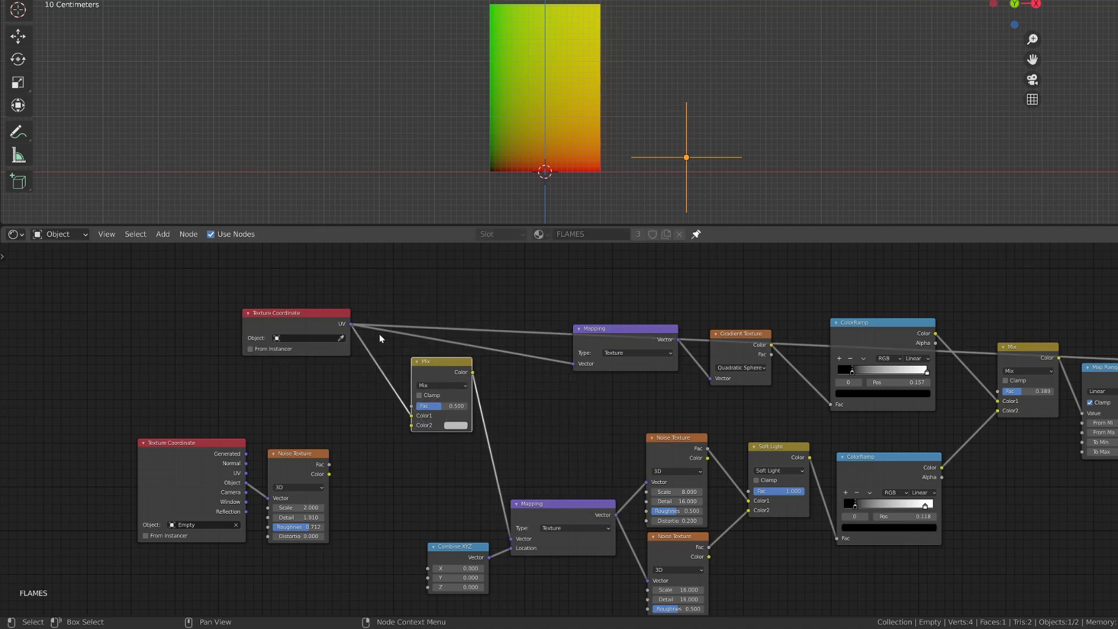
{"action": "left_click", "coordinate": [475, 373]}
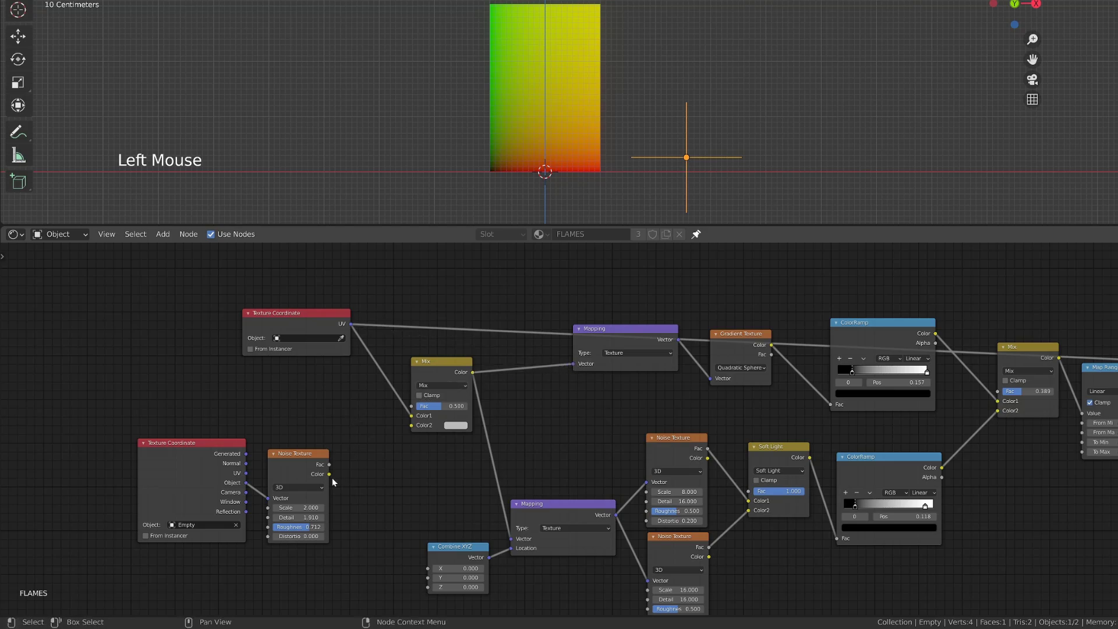
{"action": "left_click", "coordinate": [329, 475]}
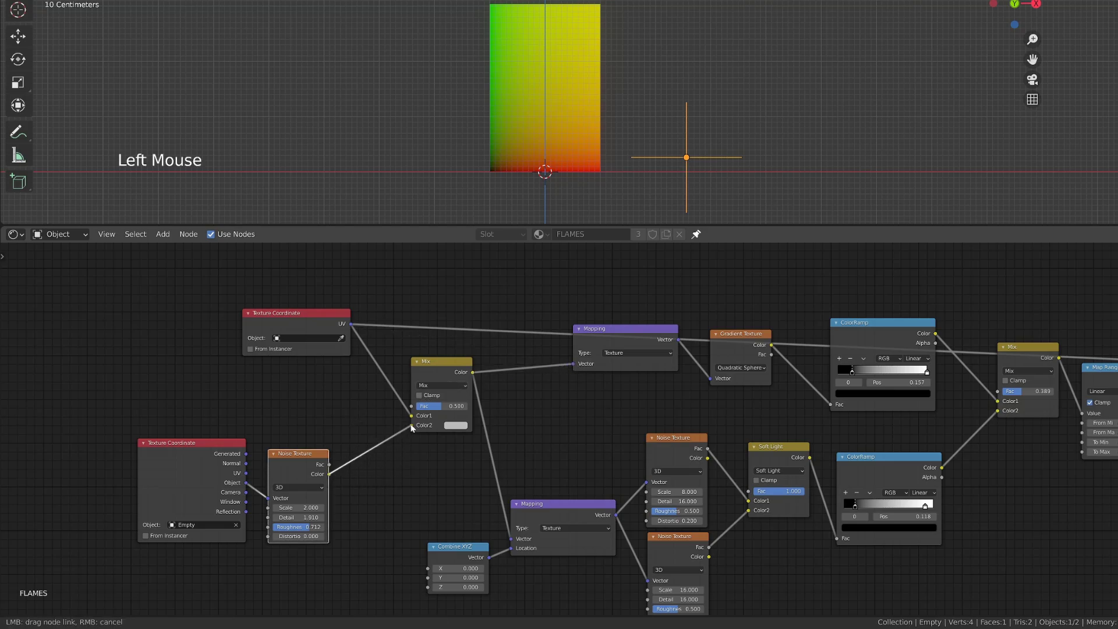
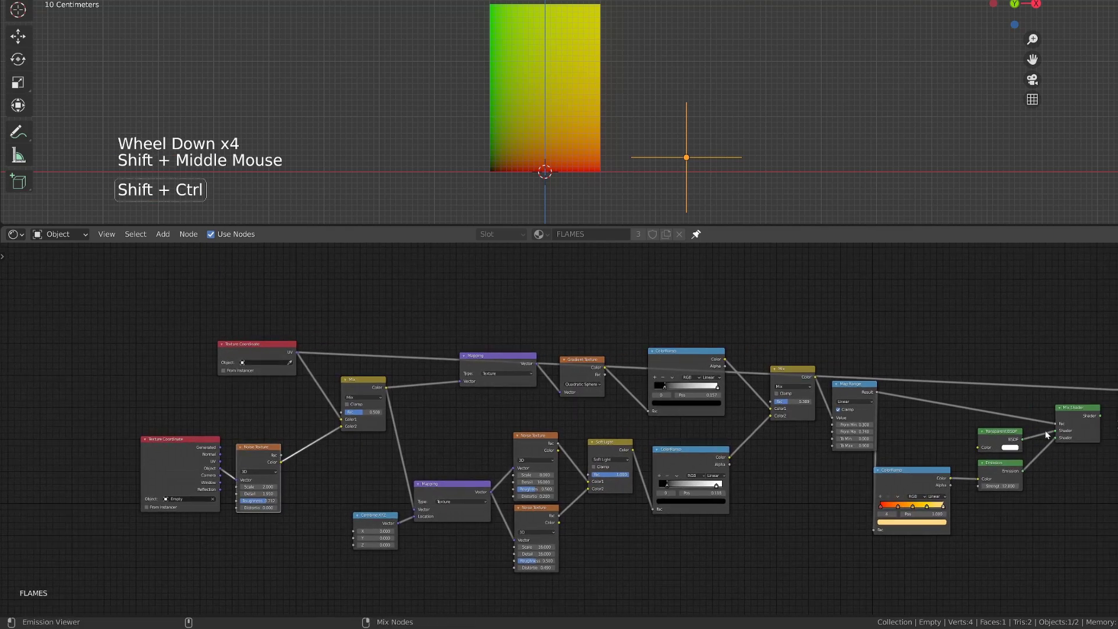
{"action": "left_click", "coordinate": [1083, 418]}
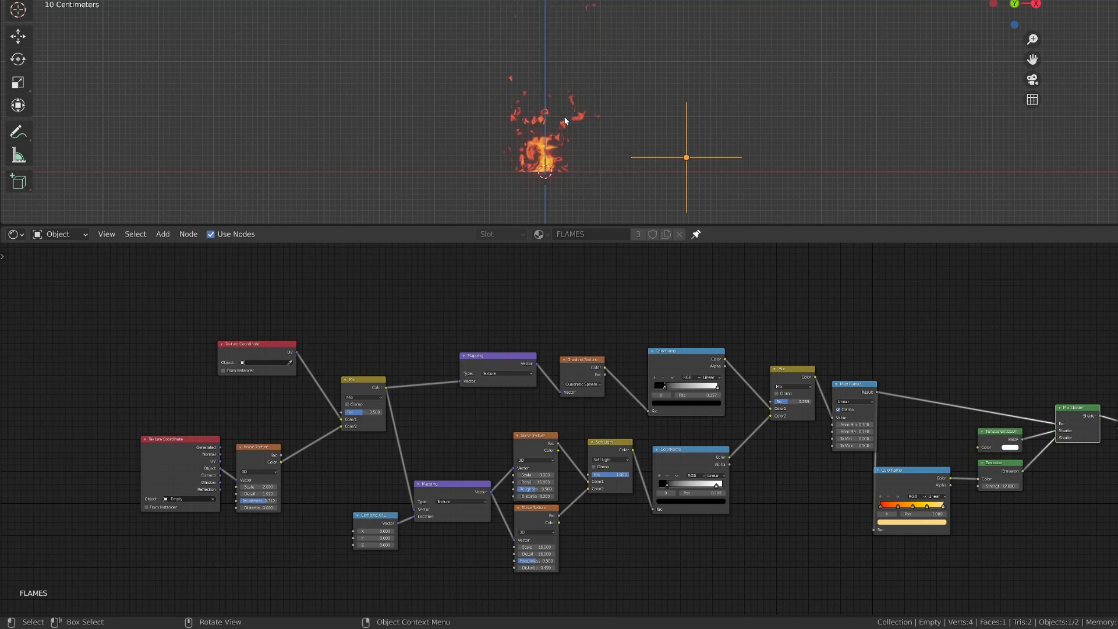
Select the Empty and move it to see the flame shape warp with the noise
{"action": "left_click", "coordinate": [669, 158]}
{"action": "key", "text": "g"}
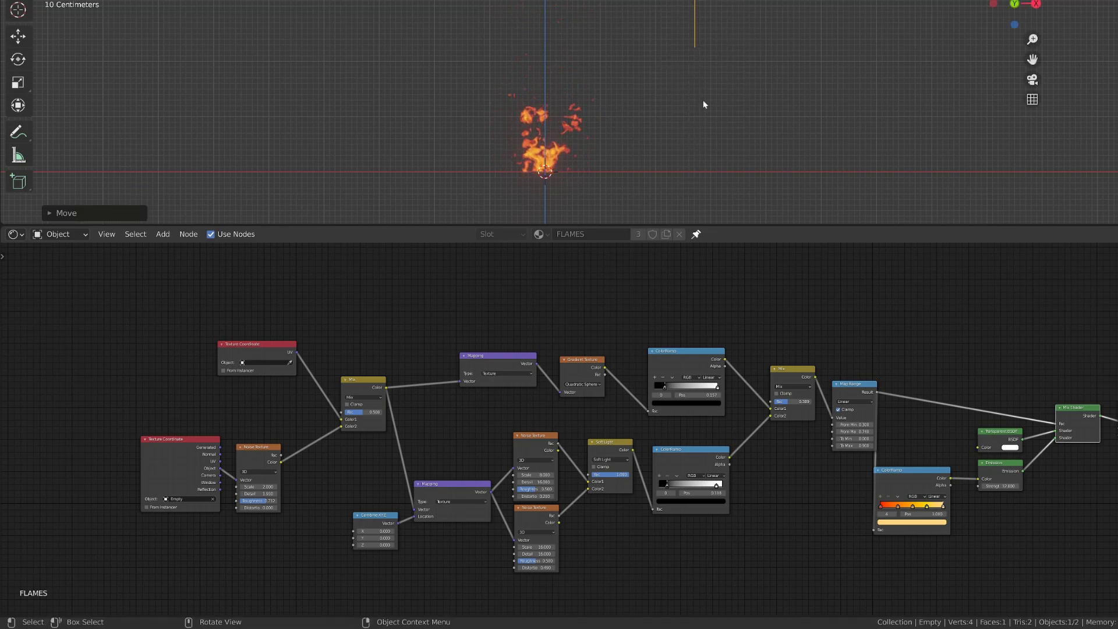
{"action": "scroll", "scroll_direction": "up", "scroll_amount": 3}
Lower the MixRGB Fac and drag the Empty repeatedly until one tall coherent flame appears
{"action": "left_click", "coordinate": [310, 410]}
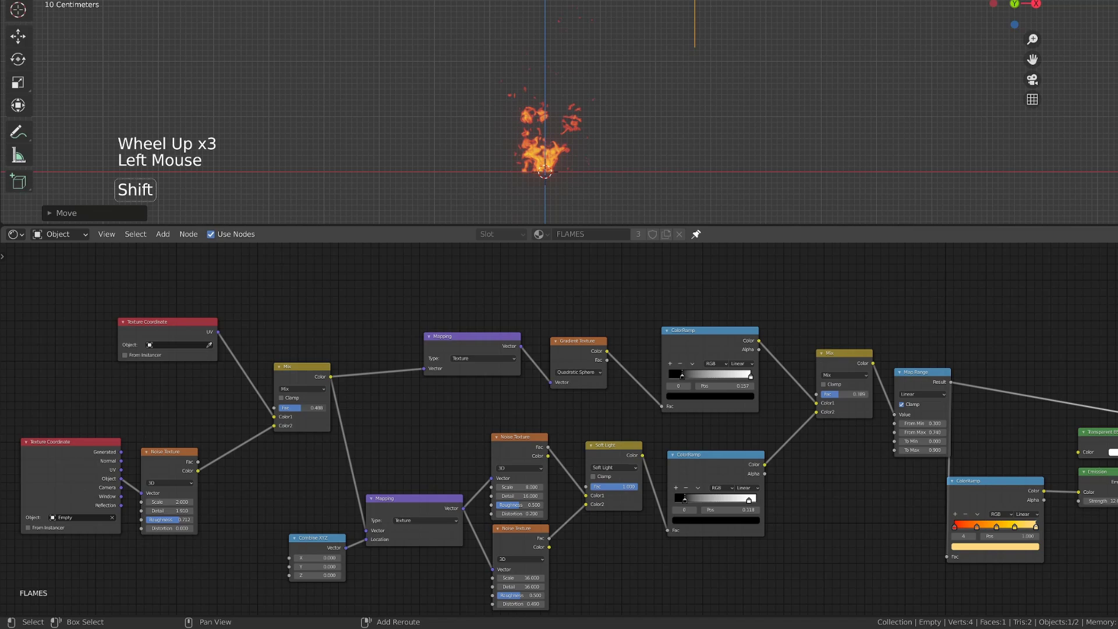
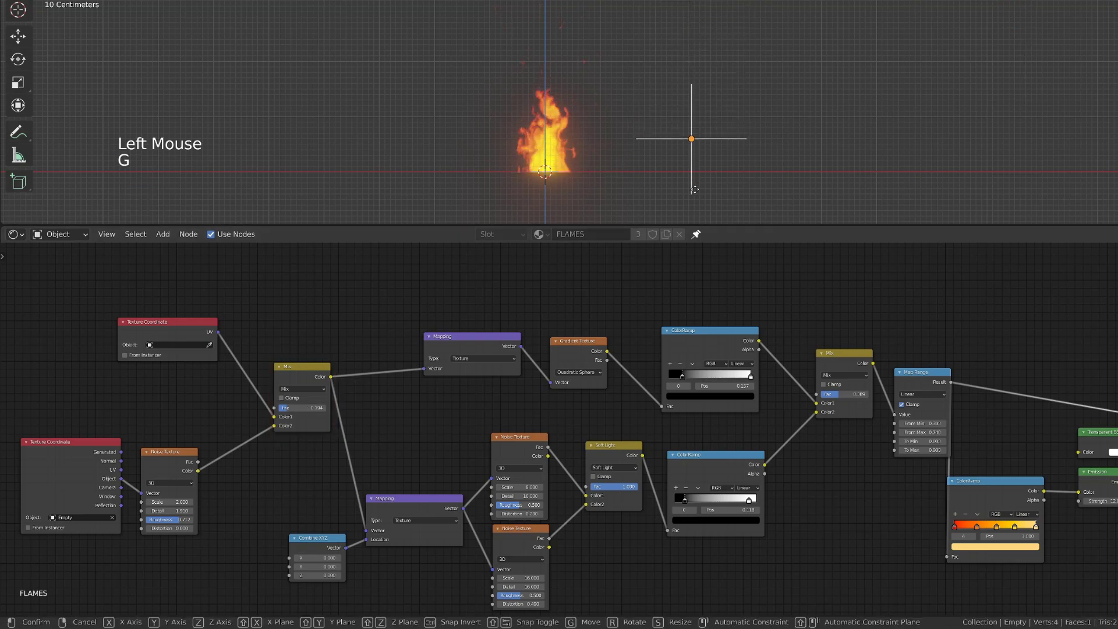
{"action": "key", "text": "g"}
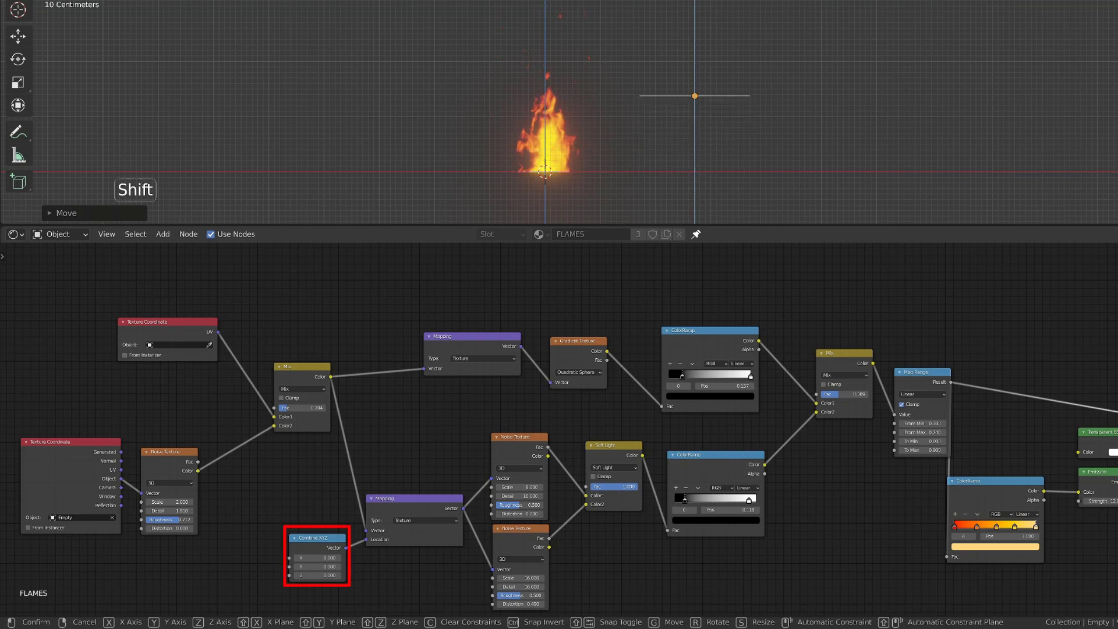
{"action": "key", "text": "g"}
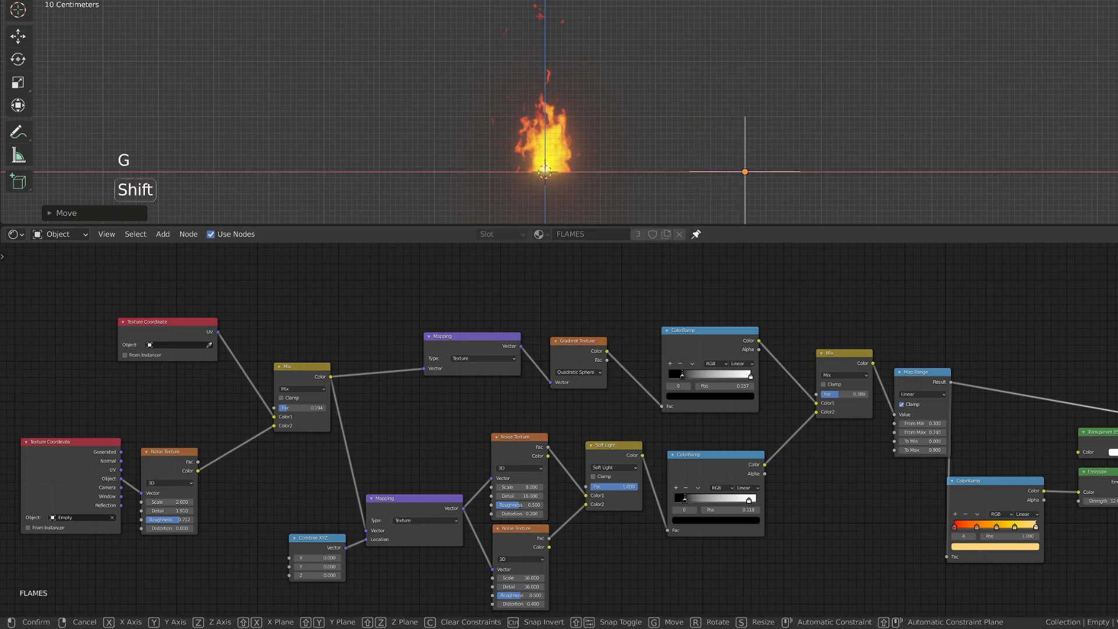
{"action": "key", "text": "g"}
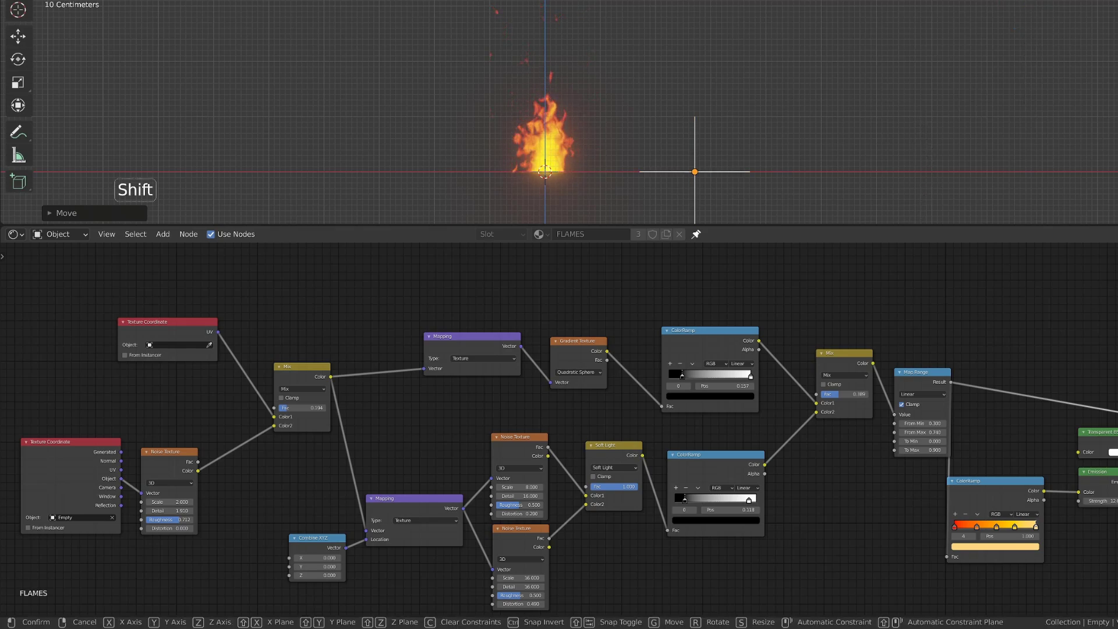
{"action": "key", "text": "g"}
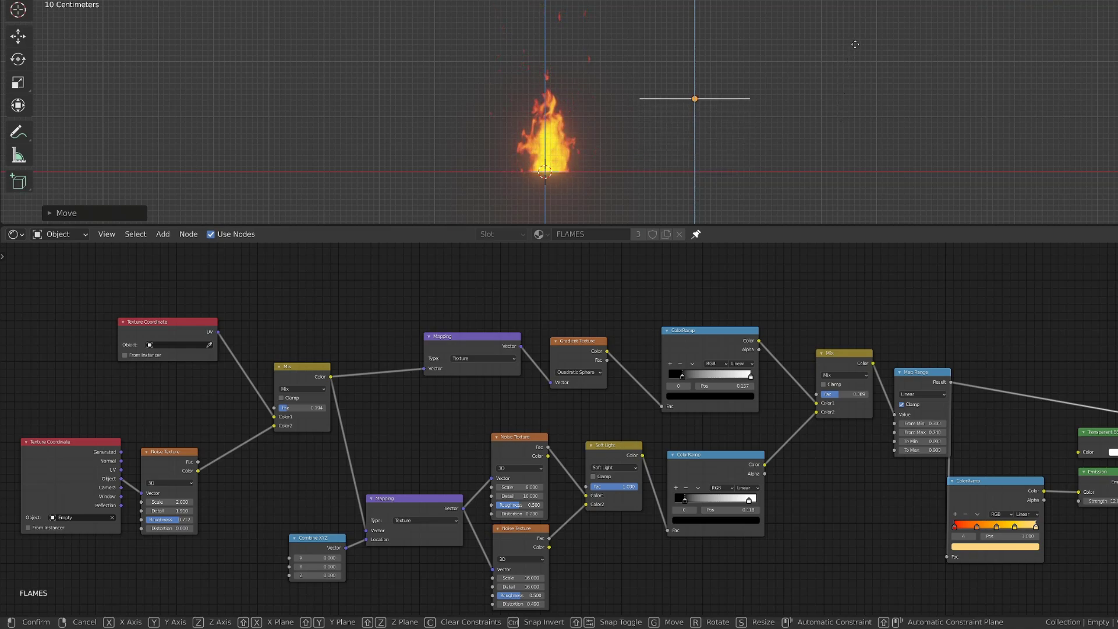
Select the flame plane and duplicate it, placing copies beside the first flame
{"action": "left_click", "coordinate": [157, 333]}
{"action": "left_click", "coordinate": [159, 460]}
{"action": "left_click", "coordinate": [83, 461]}
{"action": "key", "text": "g"}
{"action": "left_click", "coordinate": [296, 388]}
{"action": "left_click", "coordinate": [306, 371]}
{"action": "key", "text": "g"}
{"action": "left_click", "coordinate": [399, 505]}
{"action": "left_click", "coordinate": [328, 544]}
Duplicate the plane again with Shift+D, scaling and moving the copies into an overlapping cluster, then reselect the Empty
{"action": "left_click", "coordinate": [555, 160]}
{"action": "key", "text": "shift+d"}
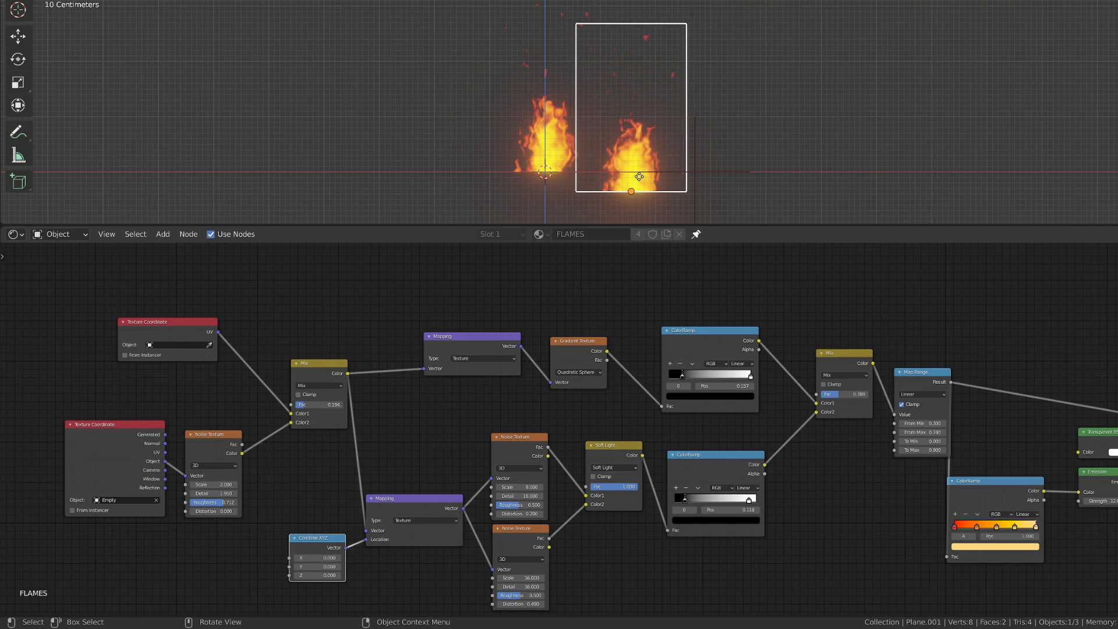
{"action": "key", "text": "g"}
{"action": "key", "text": "s"}
{"action": "key", "text": "g"}
{"action": "key", "text": "shift+d"}
{"action": "key", "text": "s"}
{"action": "key", "text": "g"}
{"action": "left_click", "coordinate": [703, 172]}
Keyframe the Empty's location at frame 1 and, moved upward, at frame 10
{"action": "key", "text": "g"}
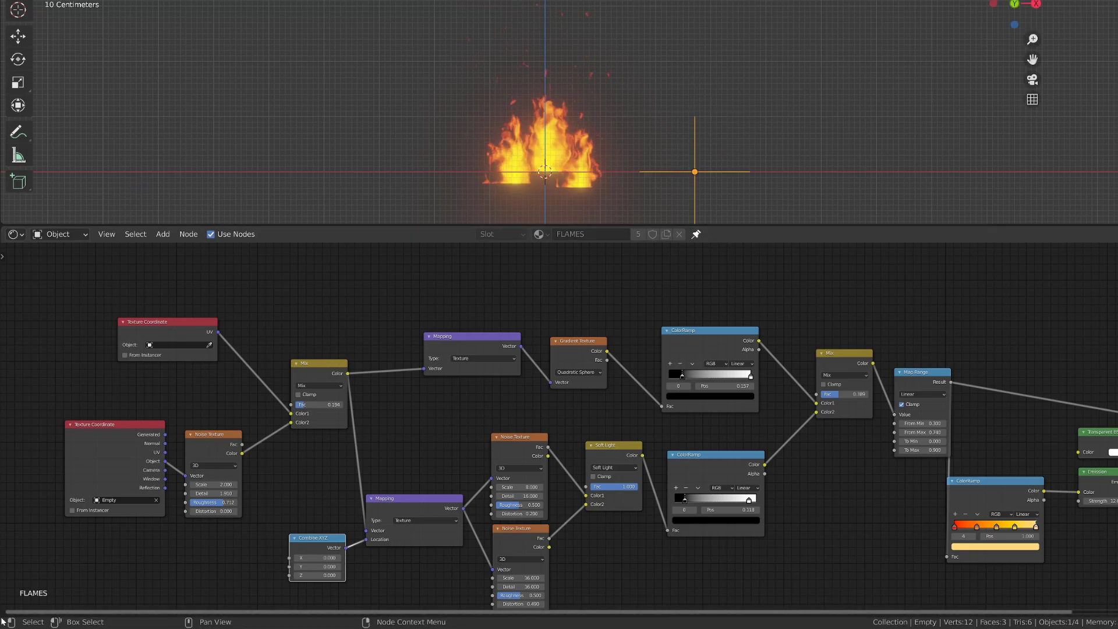
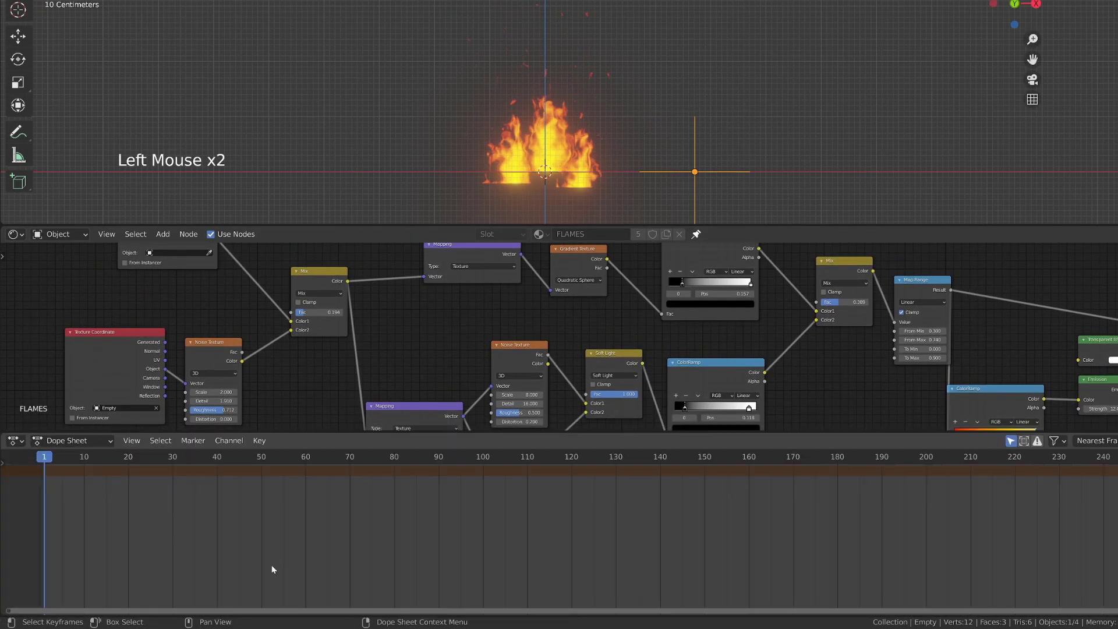
{"action": "key", "text": "i"}
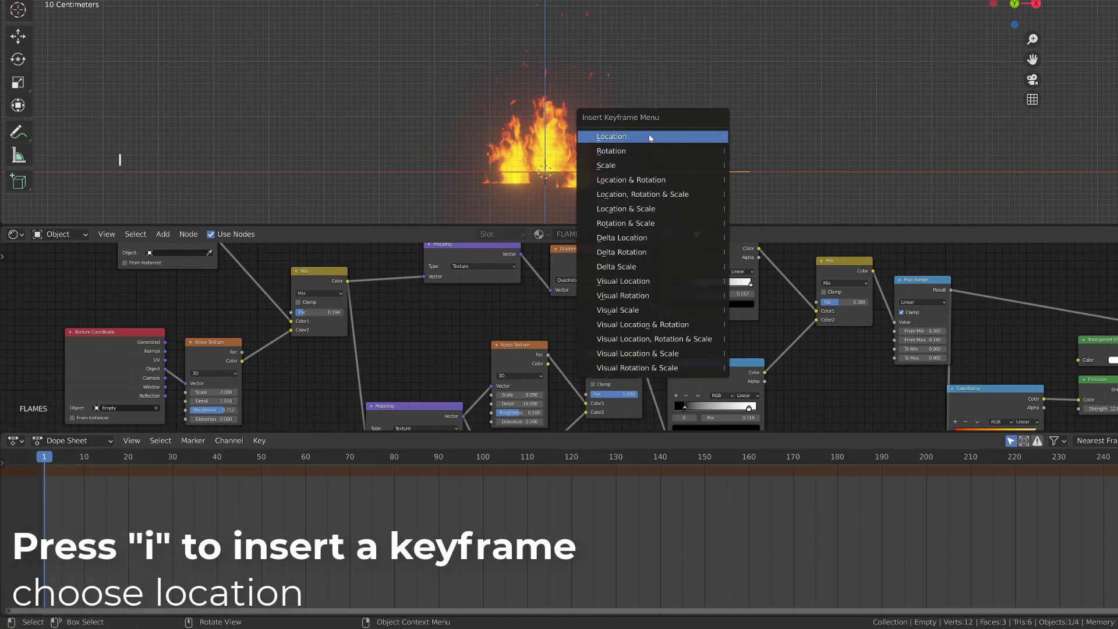
{"action": "left_click", "coordinate": [85, 451]}
{"action": "left_click", "coordinate": [84, 460]}
{"action": "key", "text": "g"}
{"action": "key", "text": "i"}
In the Graph Editor select all location keyframes and give the curves linear extrapolation
{"action": "key", "text": "a"}
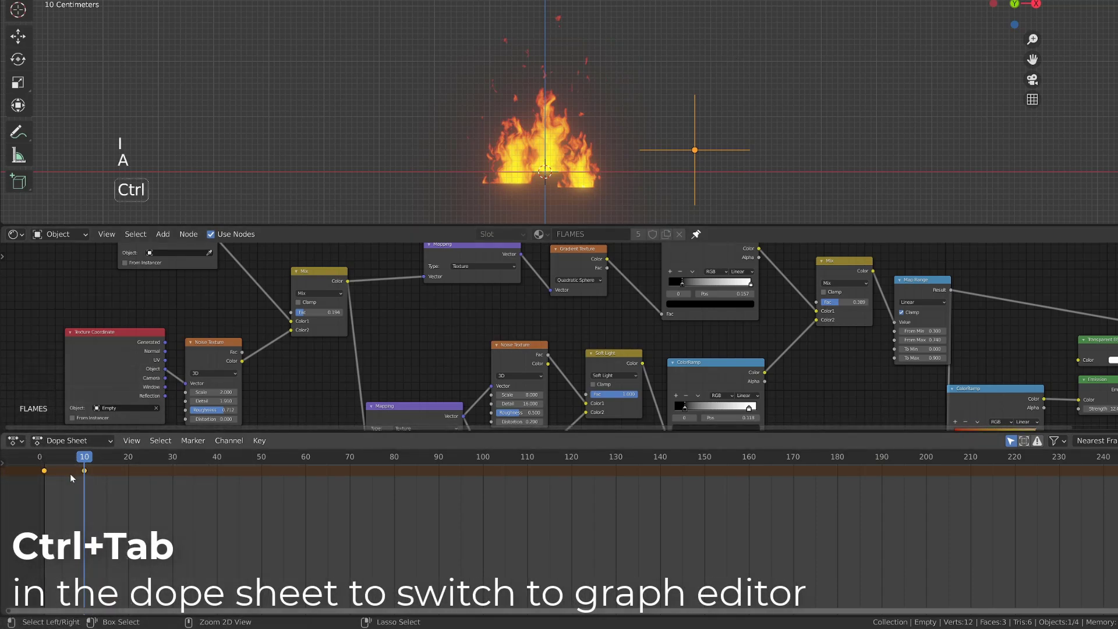
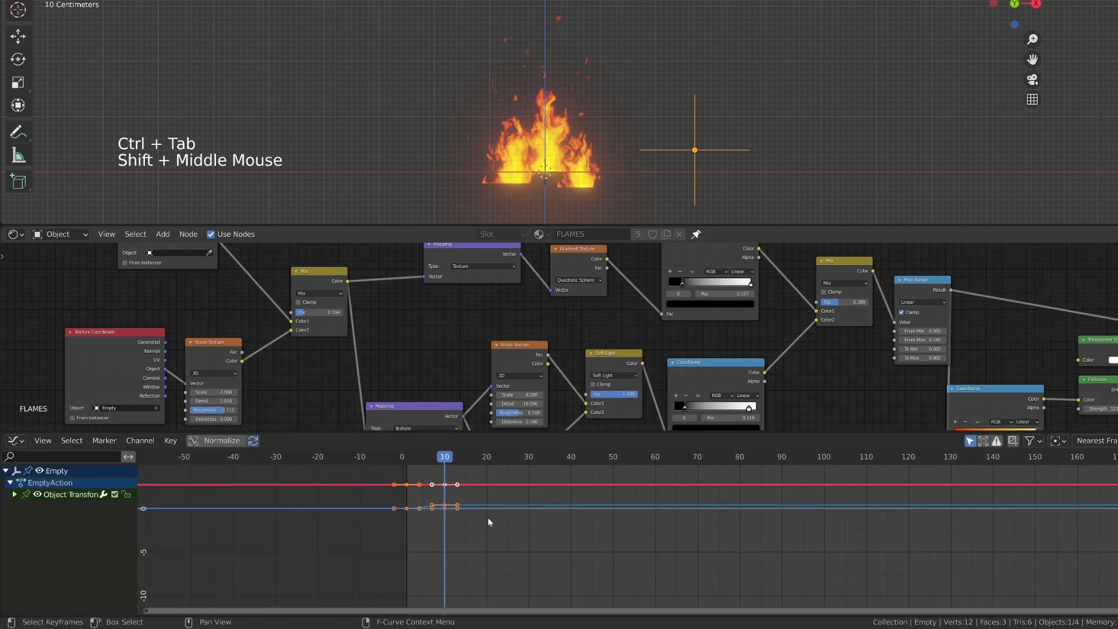
{"action": "left_click", "coordinate": [21, 494]}
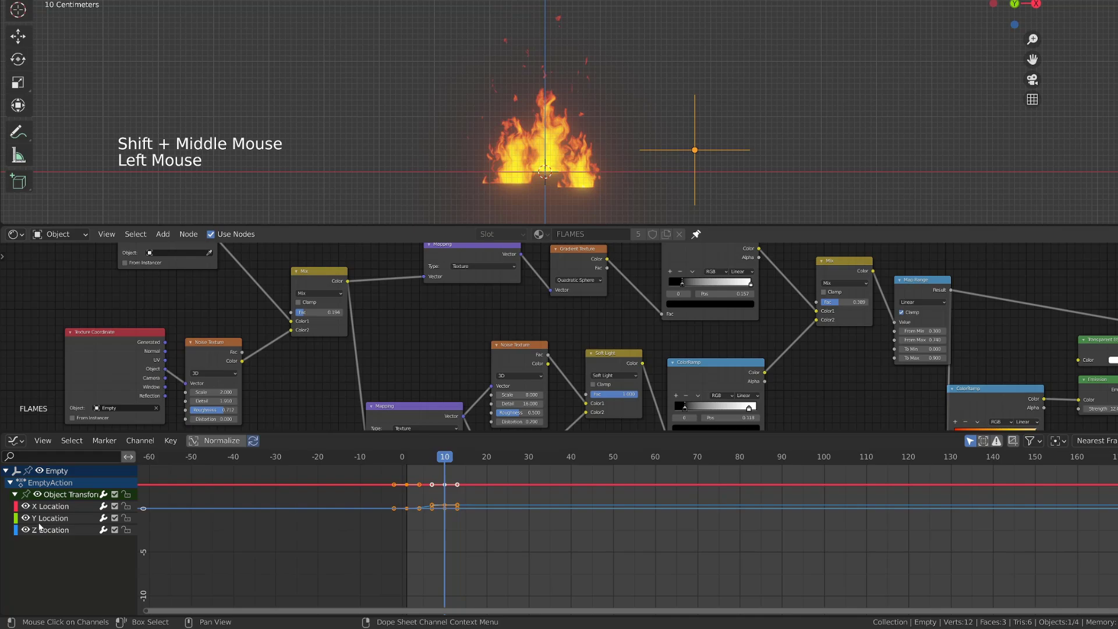
{"action": "scroll", "scroll_direction": "up", "scroll_amount": 3}
{"action": "key", "text": "a"}
{"action": "key", "text": "KP_Decimal"}
{"action": "key", "text": "a"}
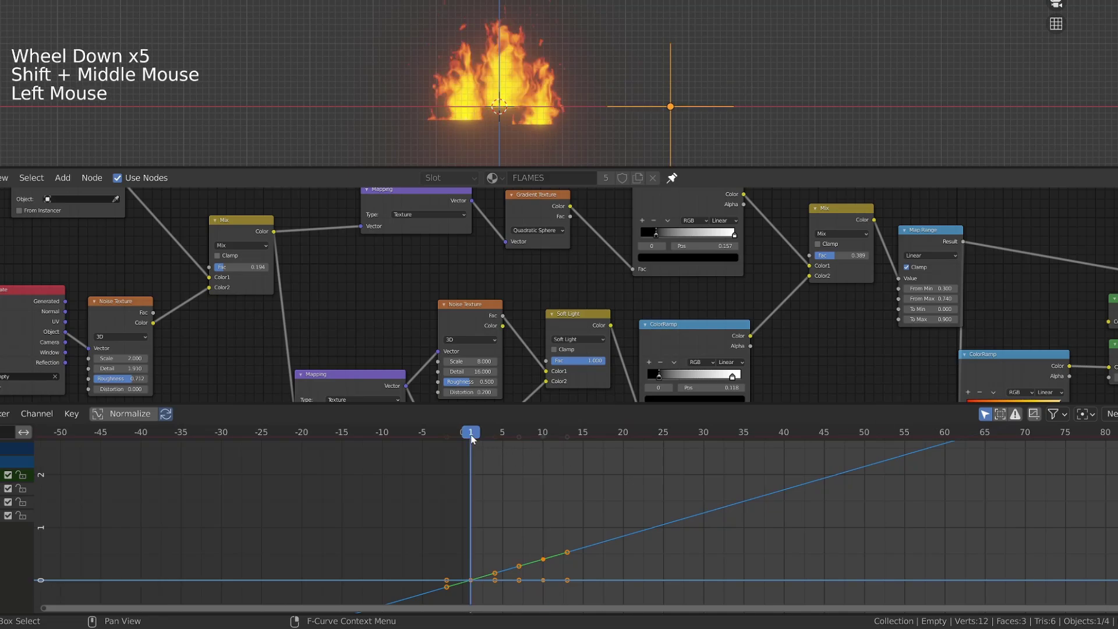
Play the animation to check that the flames keep flickering
{"action": "left_click", "coordinate": [531, 573]}
{"action": "key", "text": "g"}
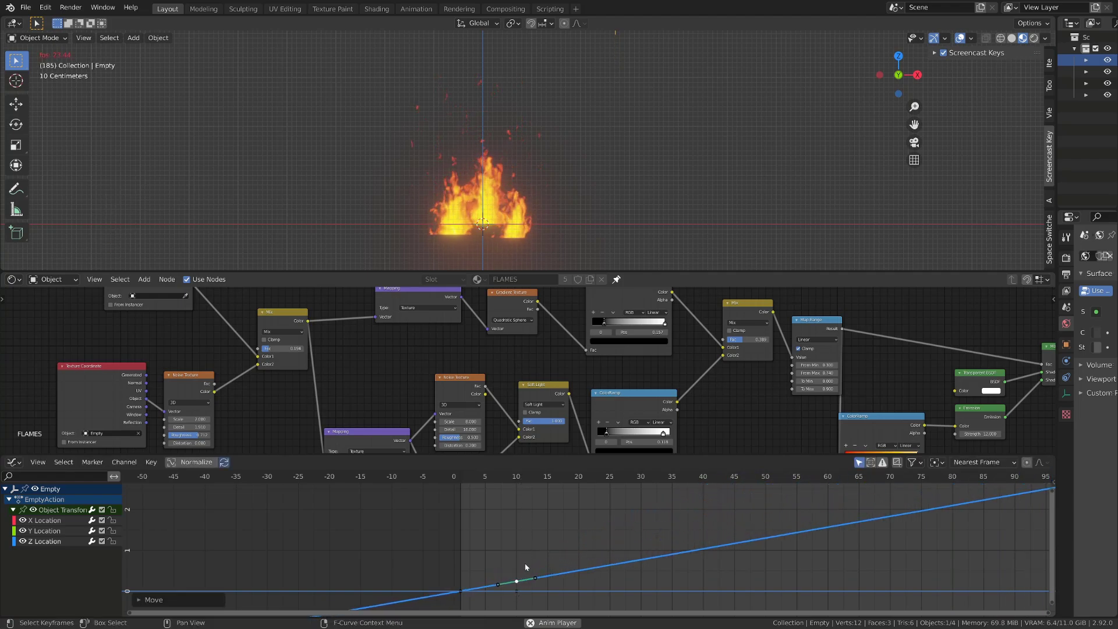
{"action": "key", "text": "g"}
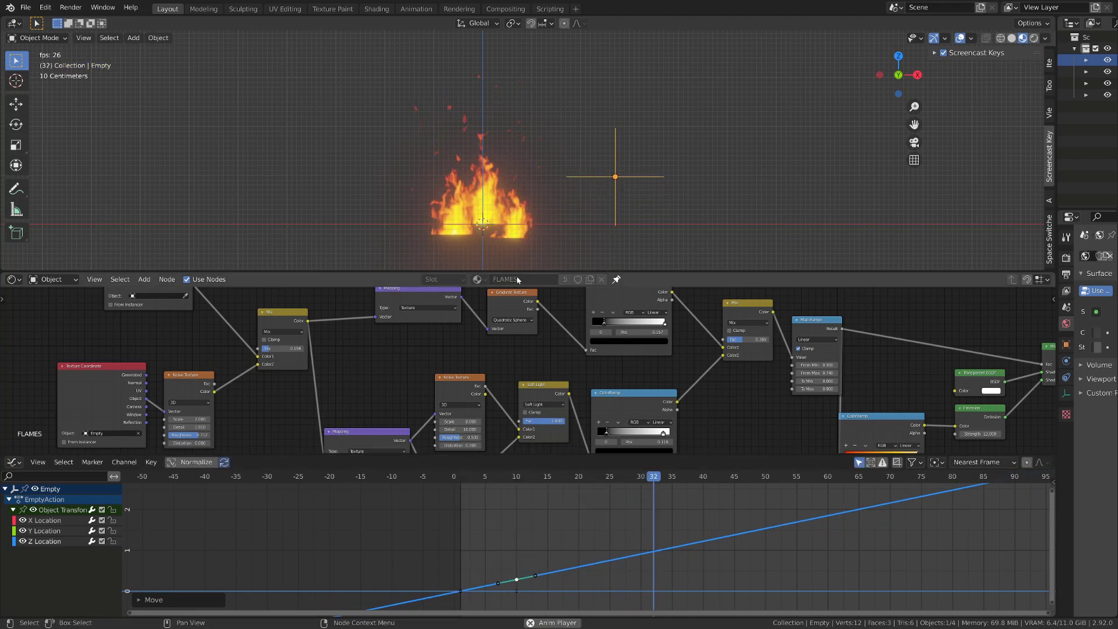
{"action": "key", "text": "space"}
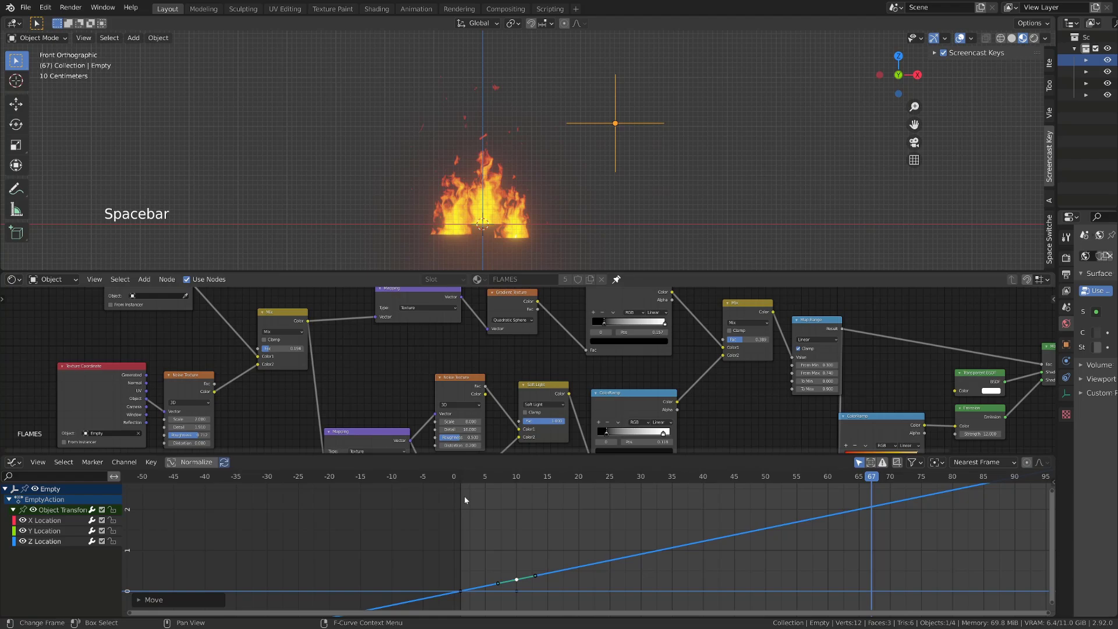
Stop playback and keyframe the Combine XYZ Y offset value in the shader node tree
{"action": "left_click", "coordinate": [466, 483]}
{"action": "middle_click", "coordinate": [267, 376]}
{"action": "middle_click", "coordinate": [373, 380]}
{"action": "scroll", "scroll_direction": "up", "scroll_amount": 3}
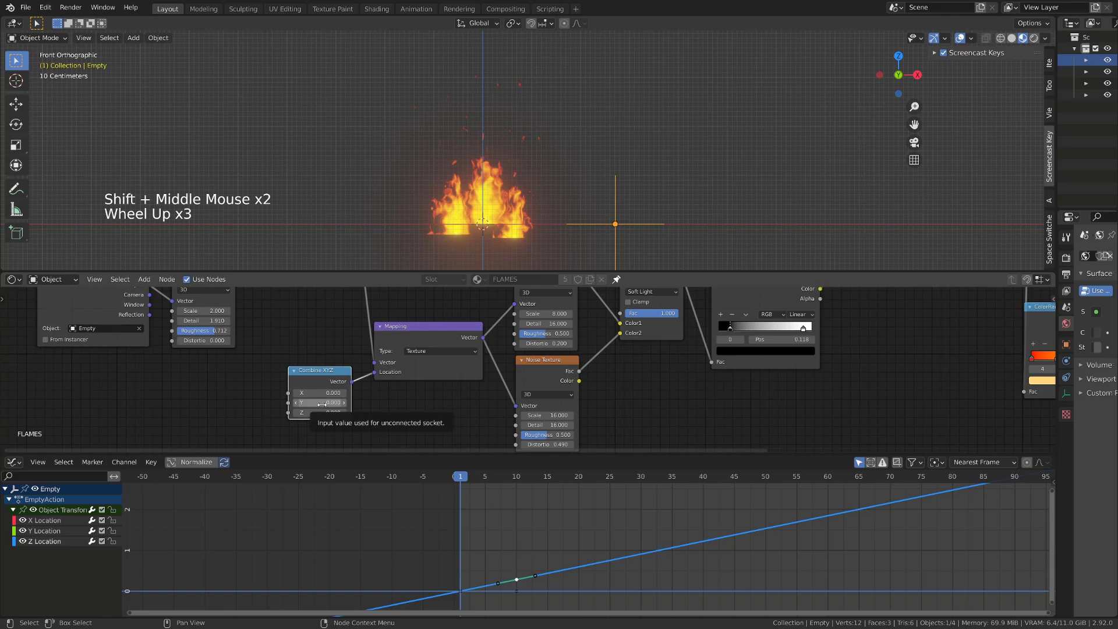
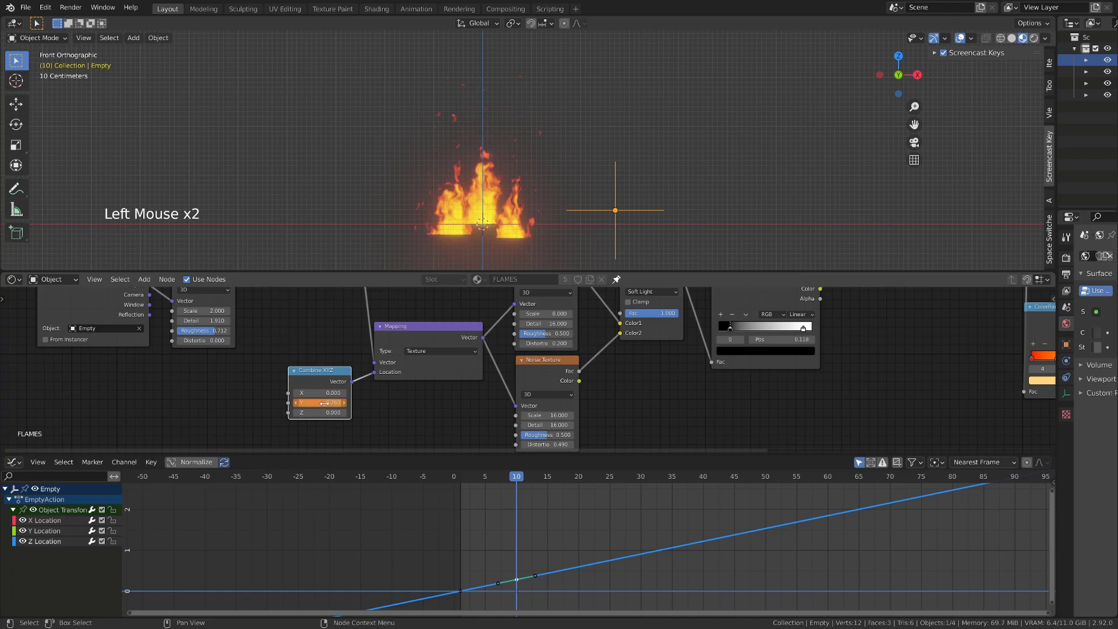
{"action": "key", "text": "i"}
{"action": "left_click", "coordinate": [330, 376]}
{"action": "left_click", "coordinate": [330, 376]}
{"action": "middle_click", "coordinate": [549, 552]}
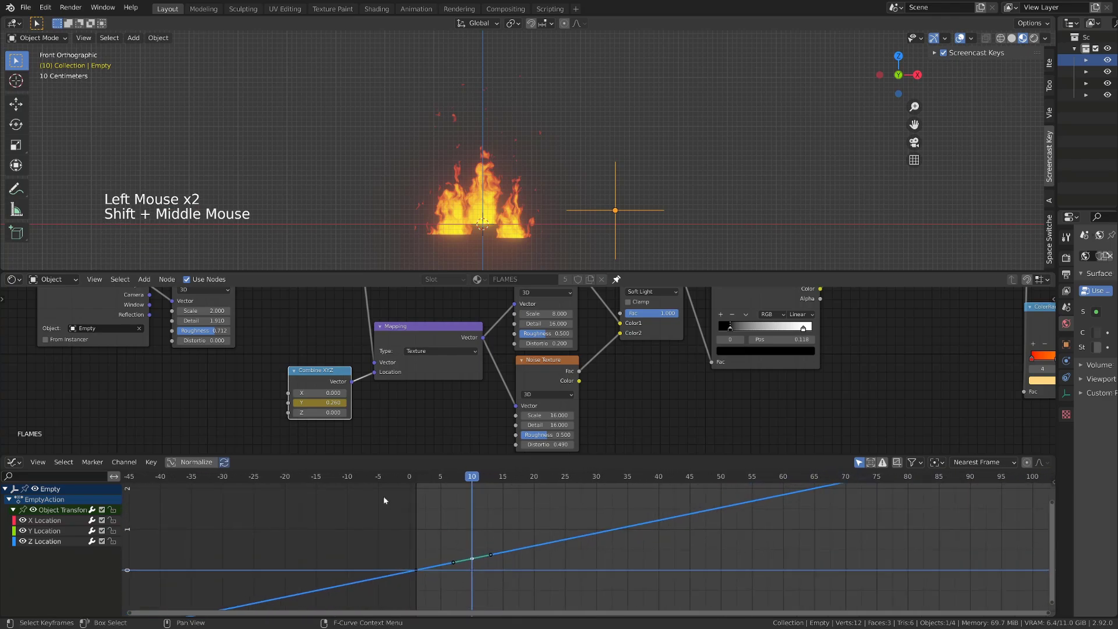
{"action": "left_click", "coordinate": [332, 376]}
{"action": "key", "text": "g"}
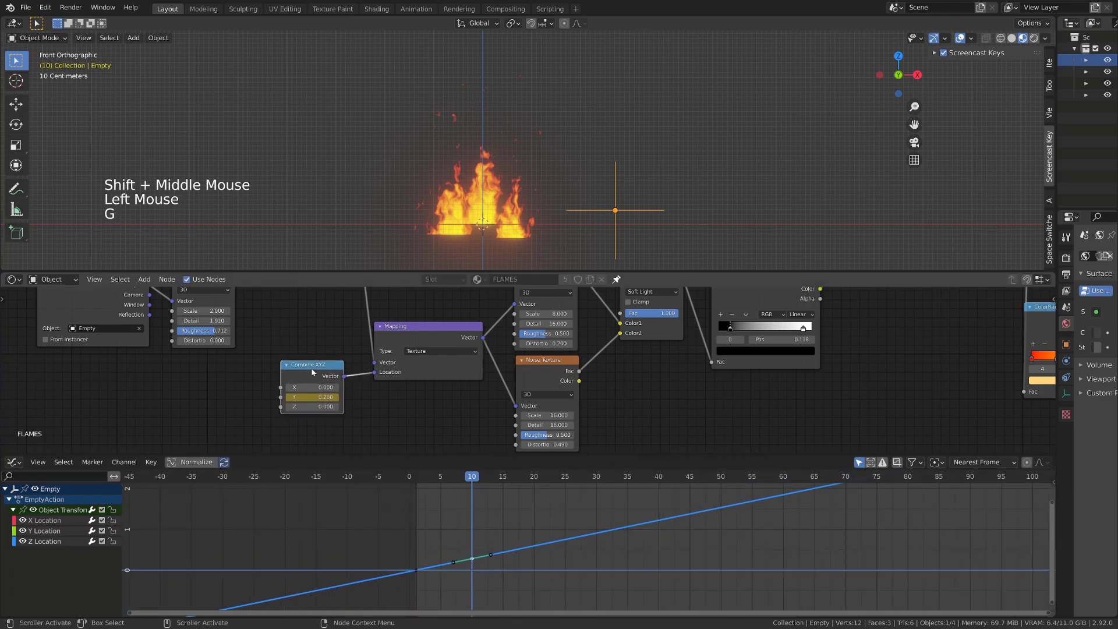
Show the Y offset curve, give the Empty's location keyframes linear extrapolation via Shift+E and play to preview
{"action": "left_click", "coordinate": [861, 464]}
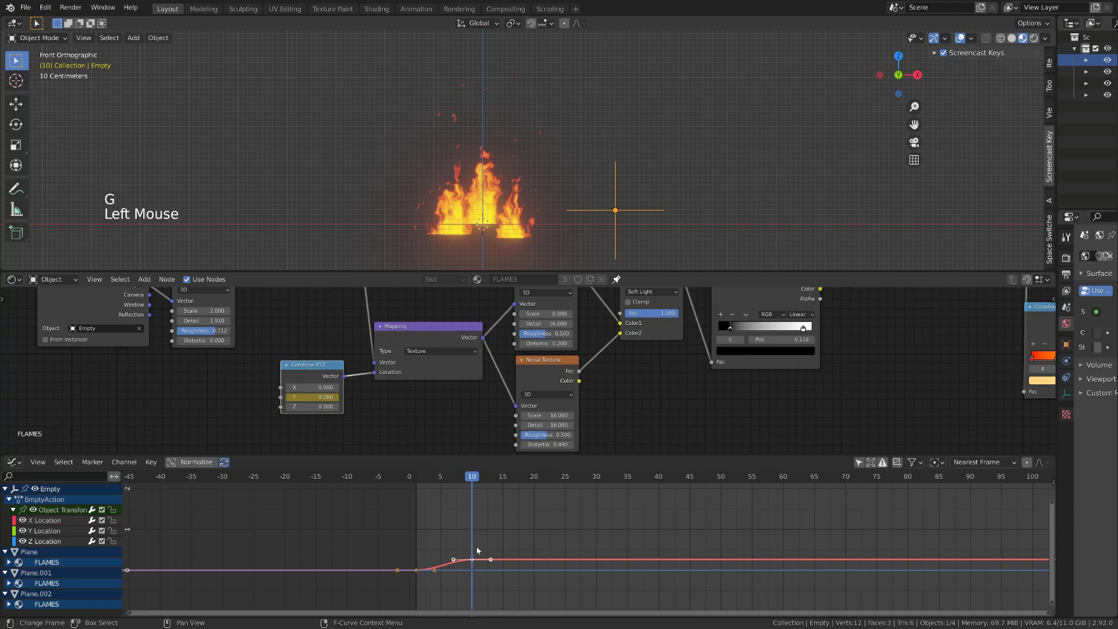
{"action": "scroll", "scroll_direction": "up", "scroll_amount": 3}
{"action": "key", "text": "a"}
{"action": "key", "text": "v"}
{"action": "double_click", "coordinate": [457, 564]}
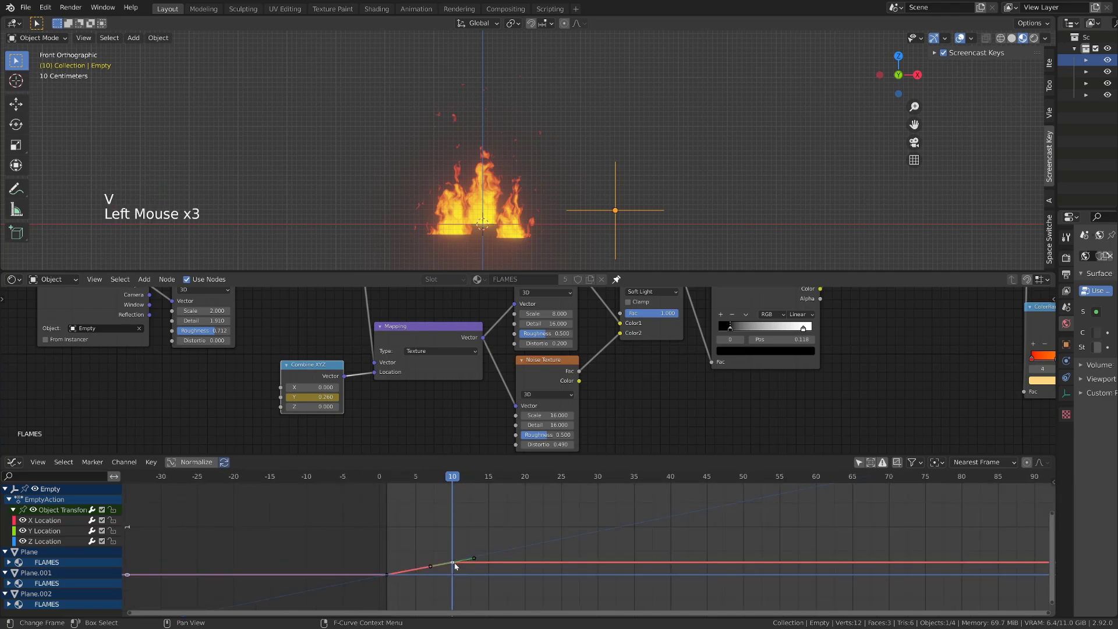
{"action": "key", "text": "shift+e"}
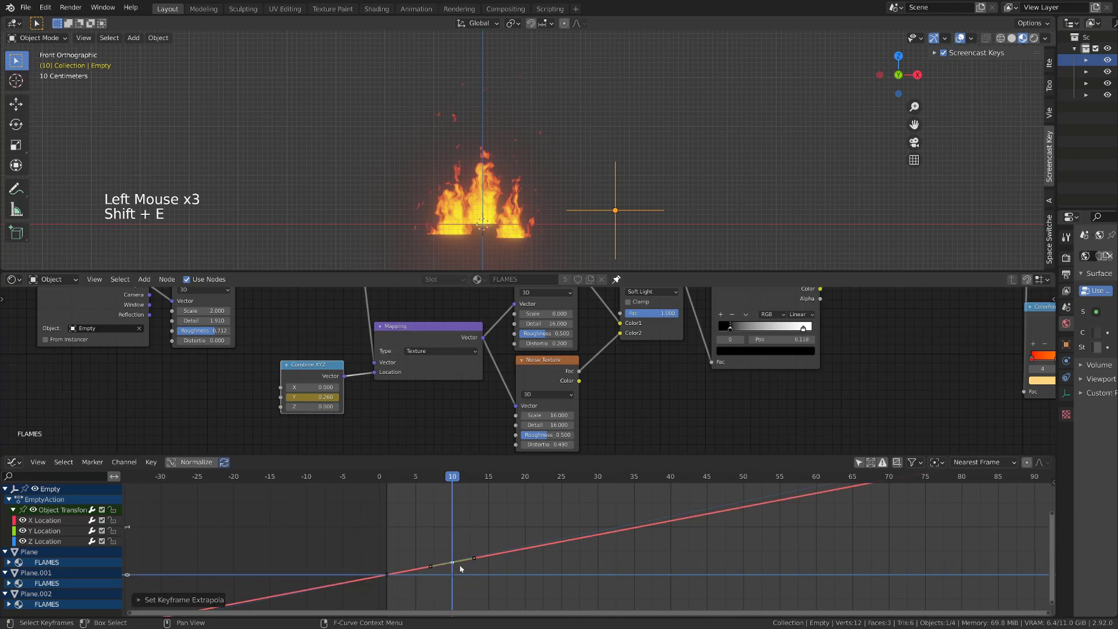
{"action": "key", "text": "space"}
{"action": "key", "text": "g"}
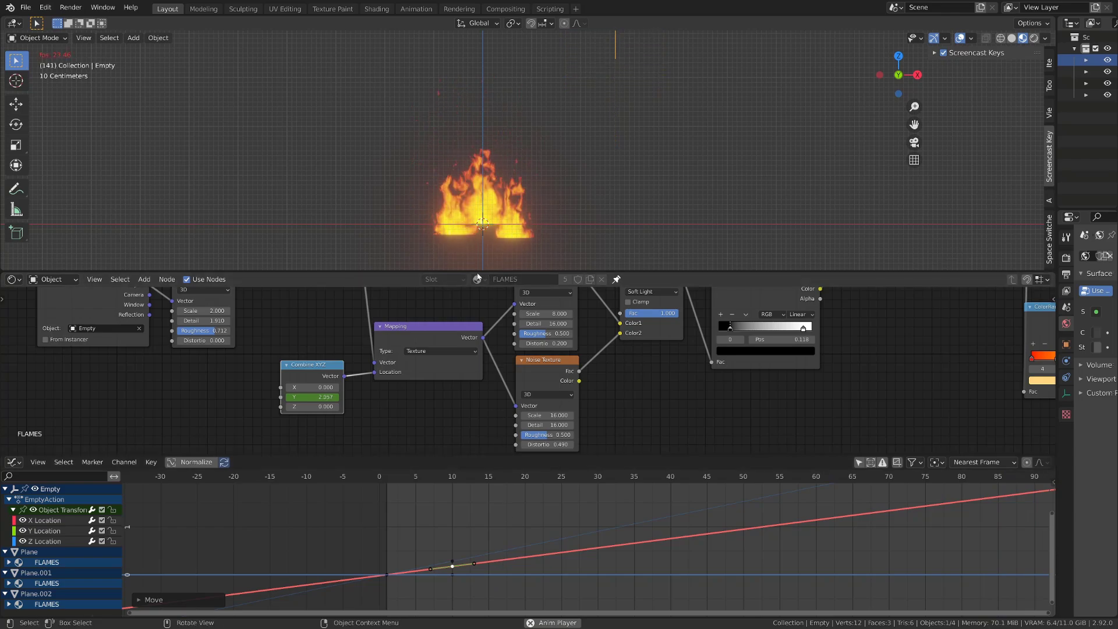
{"action": "scroll", "scroll_direction": "down", "scroll_amount": 3}
{"action": "middle_click", "coordinate": [730, 362]}
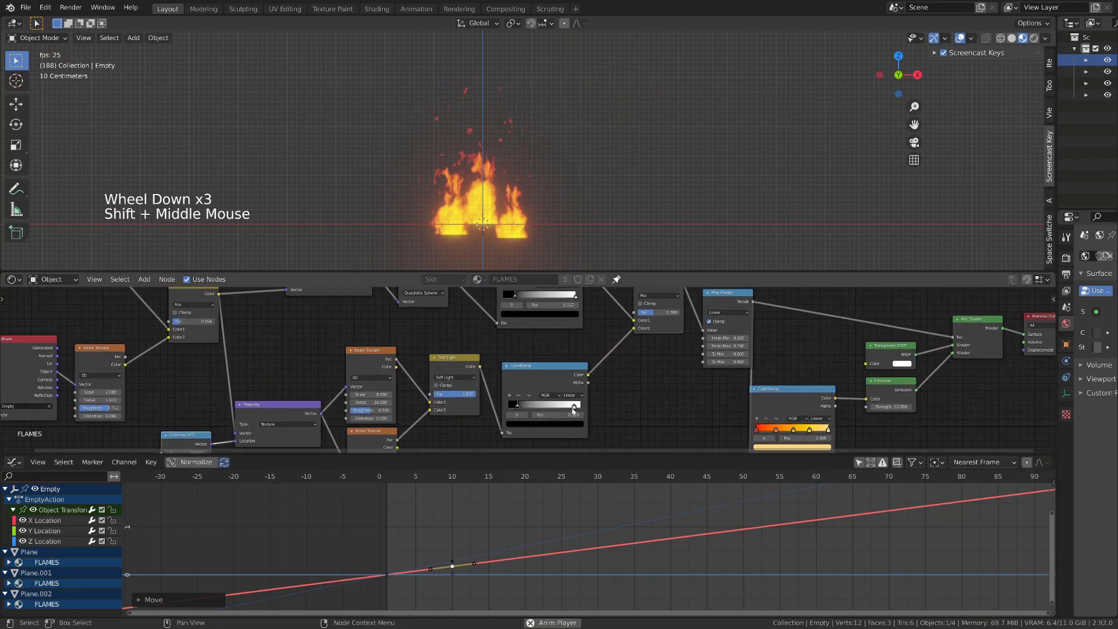
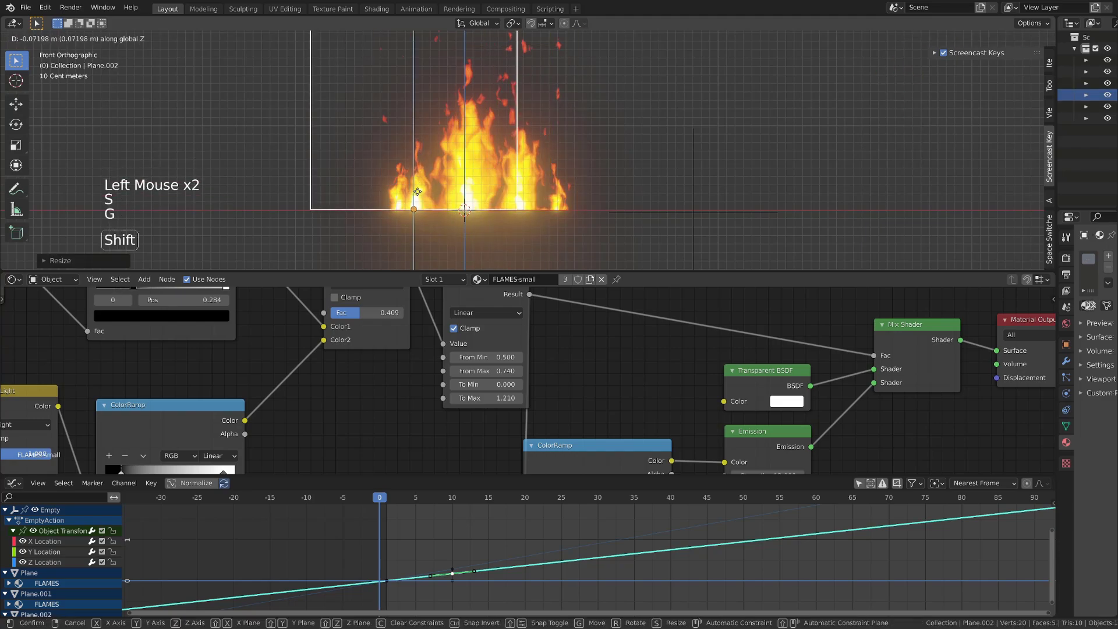
Move the small flame plane Plane.002 slightly down along Z and confirm its position
{"action": "key", "text": "s"}
{"action": "left_click", "coordinate": [442, 130]}
{"action": "scroll", "scroll_direction": "down", "scroll_amount": 3}
{"action": "key", "text": "s"}
{"action": "key", "text": "s"}
{"action": "key", "text": "space"}
{"action": "key", "text": "space"}
Make further grab moves and hide toggles on the selected small flame plane
{"action": "left_click", "coordinate": [450, 182]}
{"action": "key", "text": "g"}
{"action": "left_click", "coordinate": [443, 182]}
{"action": "key", "text": "g"}
{"action": "double_click", "coordinate": [446, 181]}
{"action": "key", "text": "g"}
{"action": "key", "text": "h"}
{"action": "double_click", "coordinate": [442, 183]}
{"action": "key", "text": "g"}
{"action": "key", "text": "space"}
Select the main flame plane and orbit the view around the flames
{"action": "left_click", "coordinate": [539, 214]}
{"action": "scroll", "scroll_direction": "down", "scroll_amount": 3}
{"action": "scroll", "scroll_direction": "up", "scroll_amount": 3}
{"action": "middle_click", "coordinate": [576, 191]}
{"action": "key", "text": "\""}
{"action": "middle_click", "coordinate": [591, 241]}
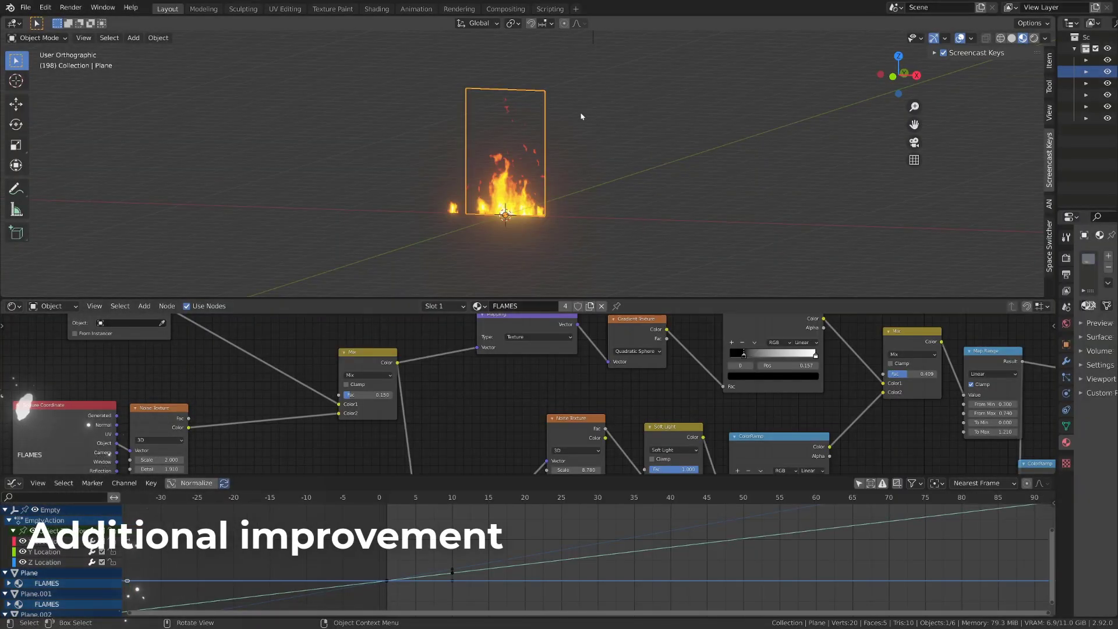
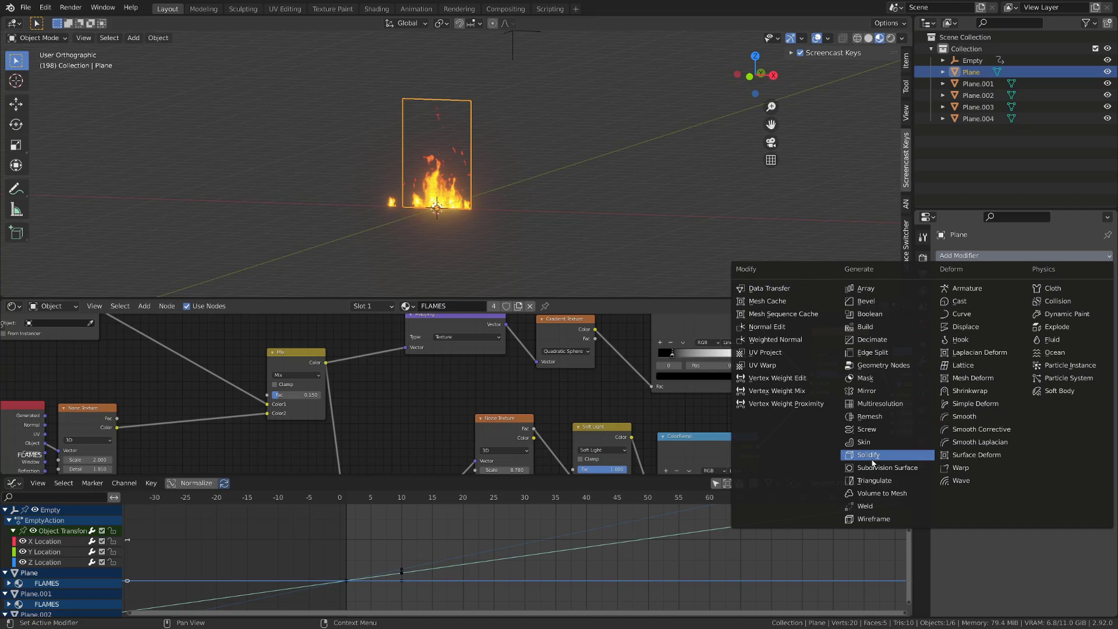
Add a Subdivision Surface modifier in Simple mode, set viewport and render levels, and uncheck Optimal Display
{"action": "left_click", "coordinate": [1082, 293]}
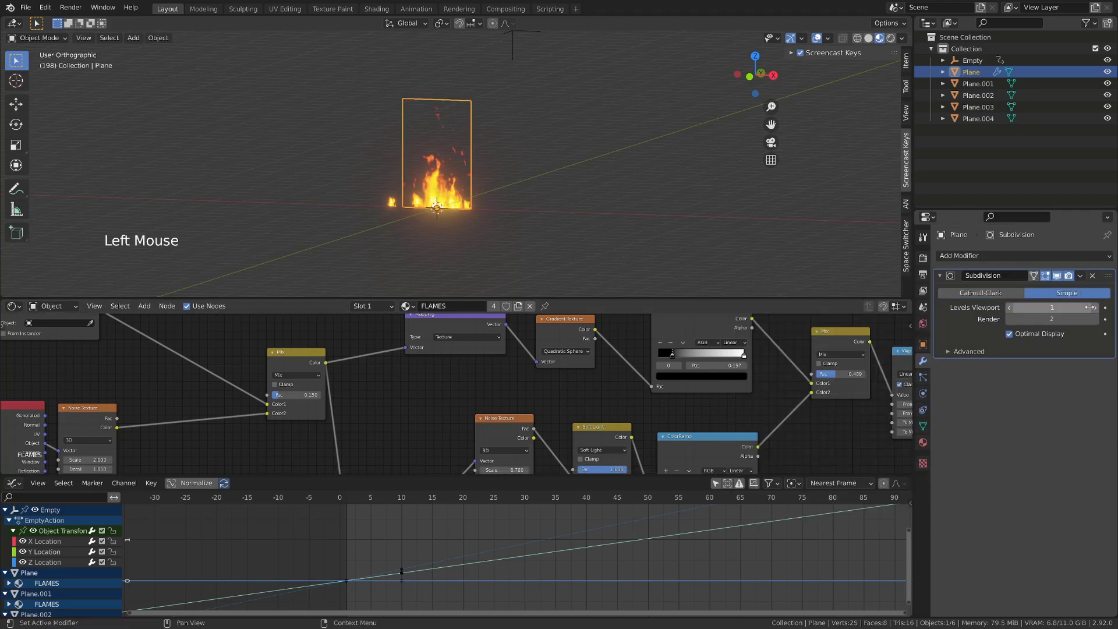
{"action": "left_click", "coordinate": [1098, 308]}
{"action": "double_click", "coordinate": [1097, 308]}
{"action": "left_click", "coordinate": [1100, 324]}
{"action": "double_click", "coordinate": [1100, 324]}
{"action": "left_click", "coordinate": [831, 42]}
Orbit to inspect the dense mesh and raise the subdivision level to 6
{"action": "scroll", "scroll_direction": "up", "scroll_amount": 3}
{"action": "middle_click", "coordinate": [453, 191]}
{"action": "key", "text": "\""}
{"action": "middle_click", "coordinate": [457, 180]}
{"action": "key", "text": "\""}
{"action": "middle_click", "coordinate": [466, 184]}
{"action": "left_click", "coordinate": [1015, 335]}
{"action": "double_click", "coordinate": [1098, 311]}
{"action": "left_click", "coordinate": [1098, 319]}
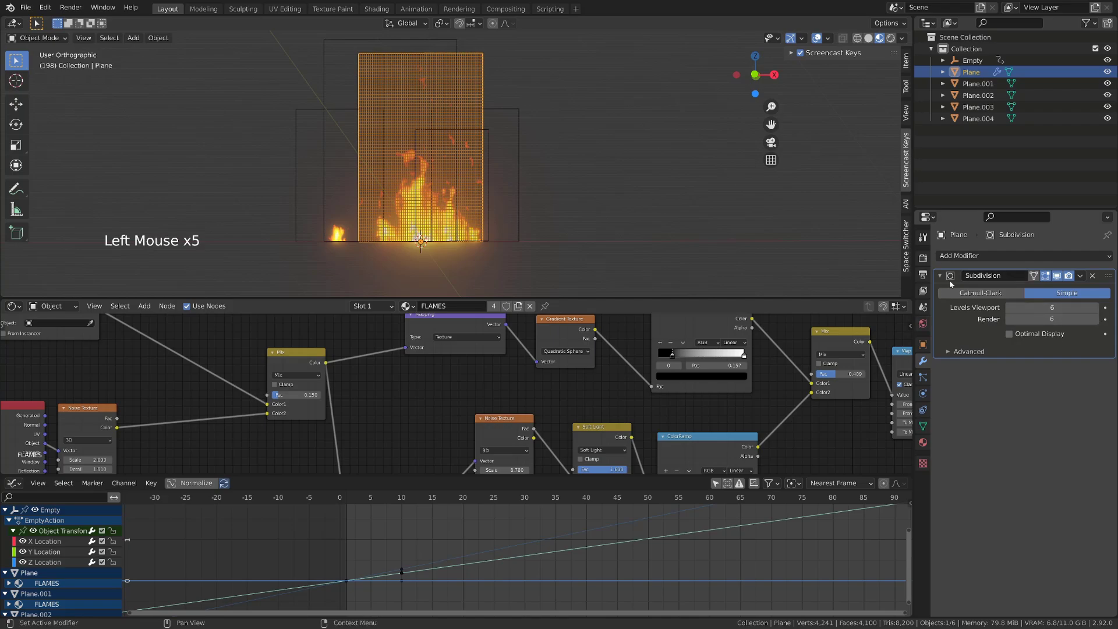
Add a Simple Deform modifier set to Bend, 116° around Z, checking the bent plane from the side
{"action": "left_click", "coordinate": [982, 256]}
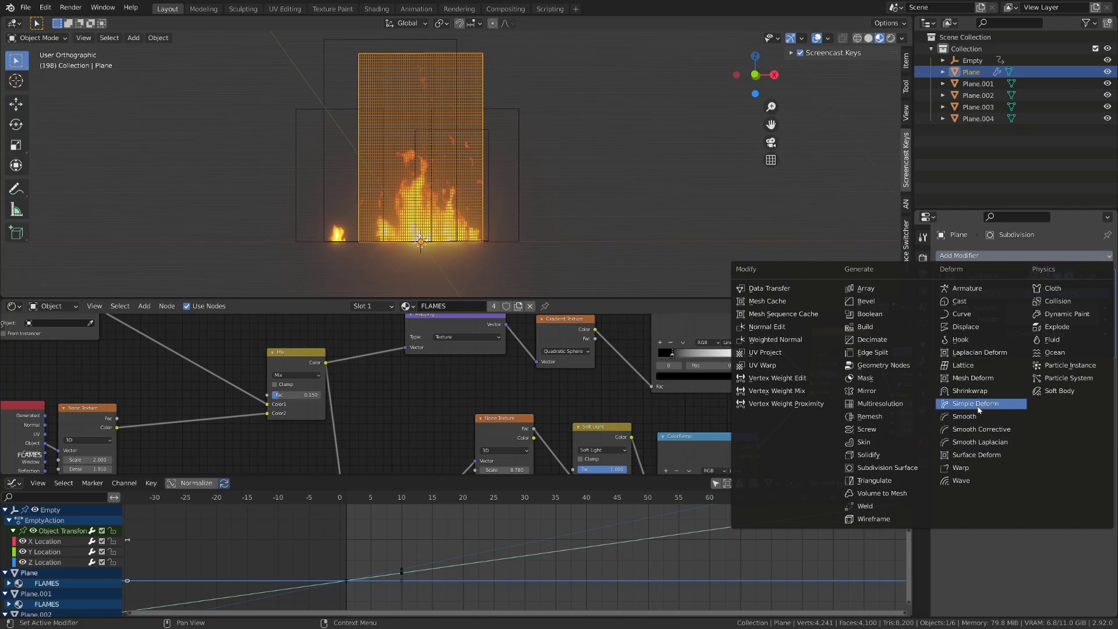
{"action": "middle_click", "coordinate": [644, 182]}
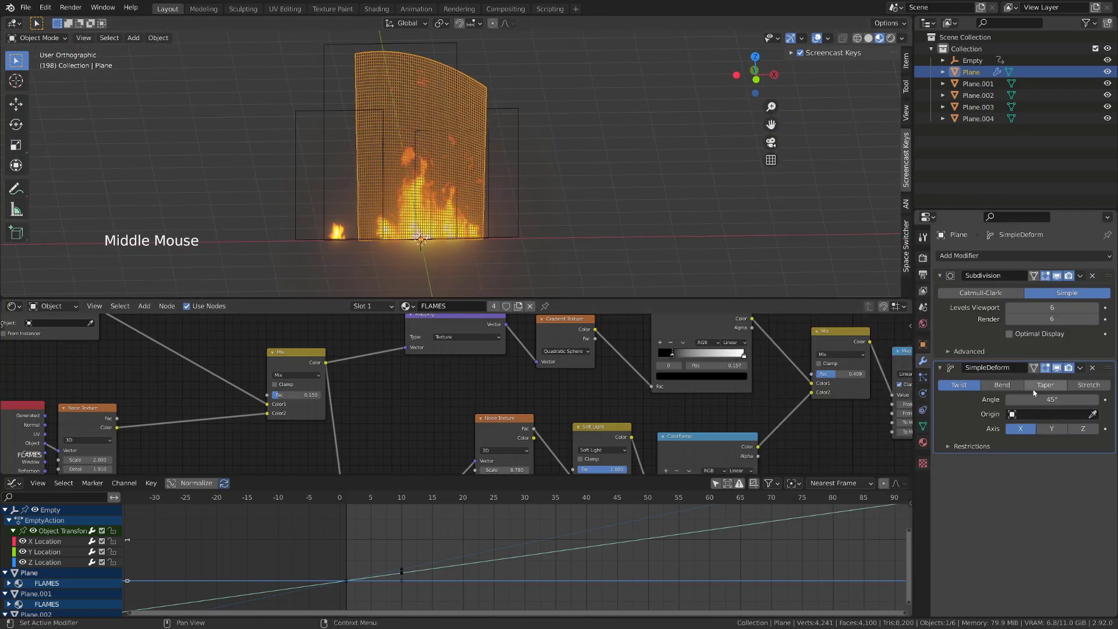
{"action": "left_click", "coordinate": [1018, 384]}
{"action": "middle_click", "coordinate": [730, 204]}
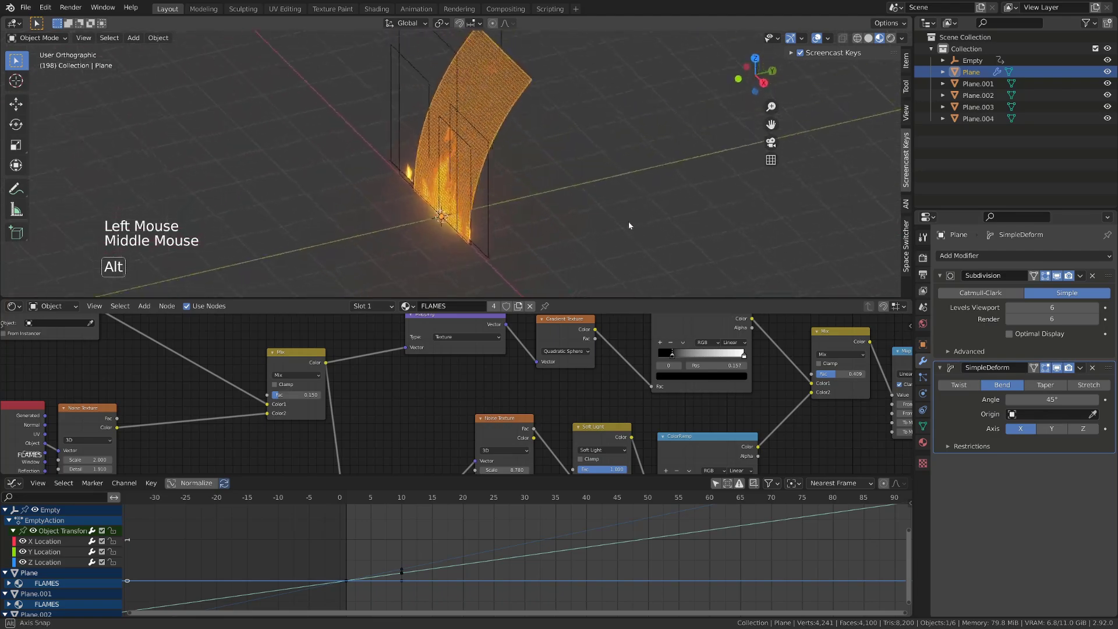
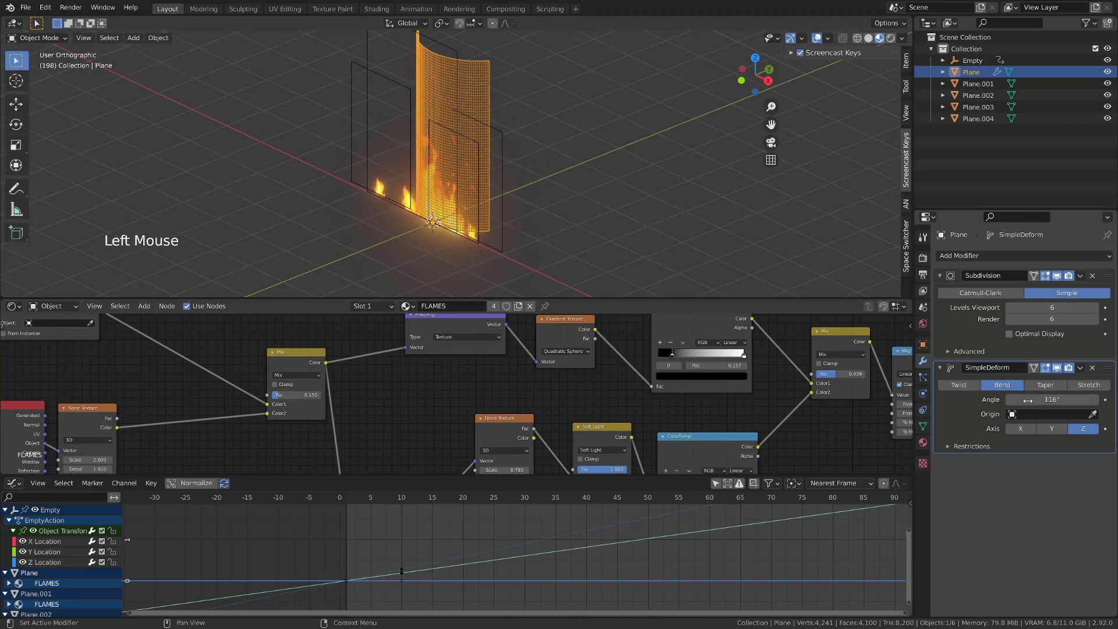
{"action": "middle_click", "coordinate": [675, 176]}
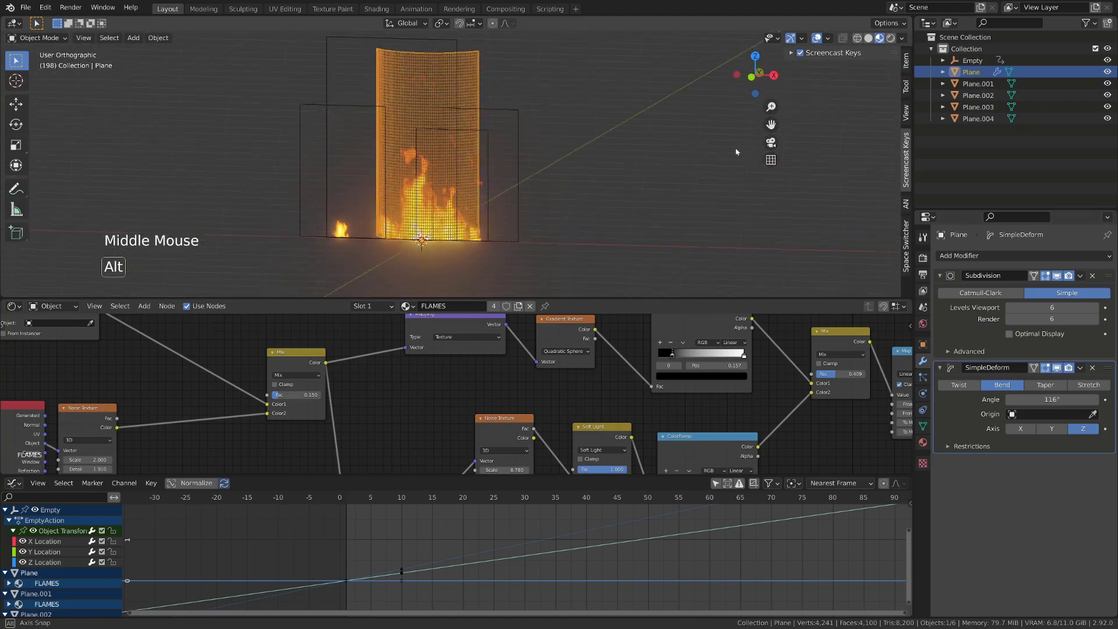
Select all flame planes and copy the modifiers to them with Ctrl+L, then orbit the rendered preview
{"action": "left_click", "coordinate": [342, 110]}
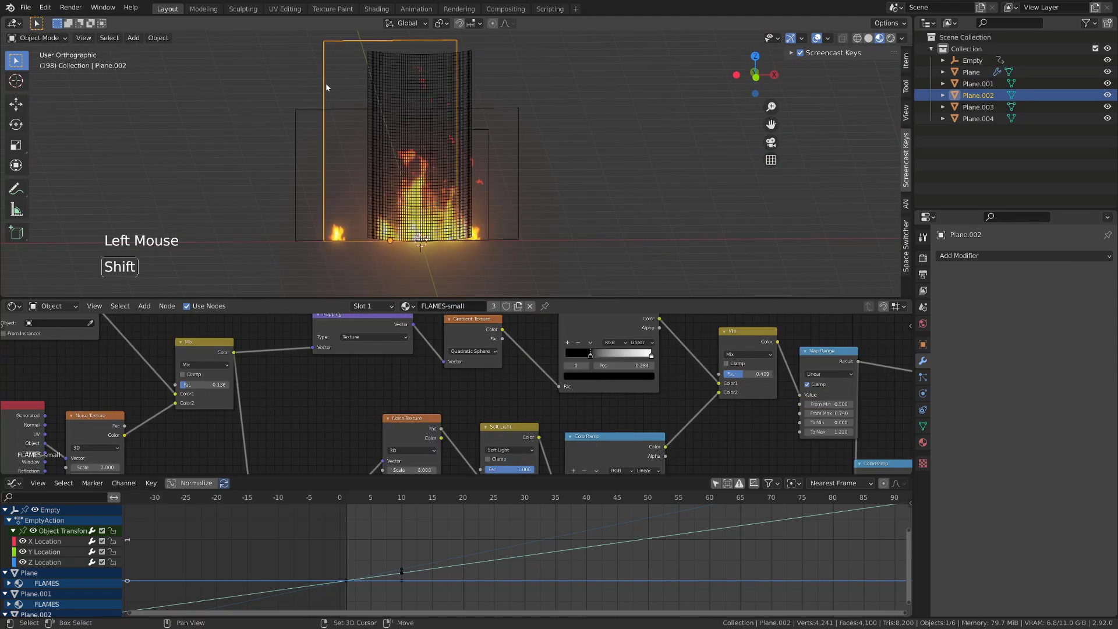
{"action": "left_click", "coordinate": [296, 118]}
{"action": "double_click", "coordinate": [498, 111]}
{"action": "double_click", "coordinate": [490, 137]}
{"action": "double_click", "coordinate": [467, 66]}
{"action": "key", "text": "ctrl+l"}
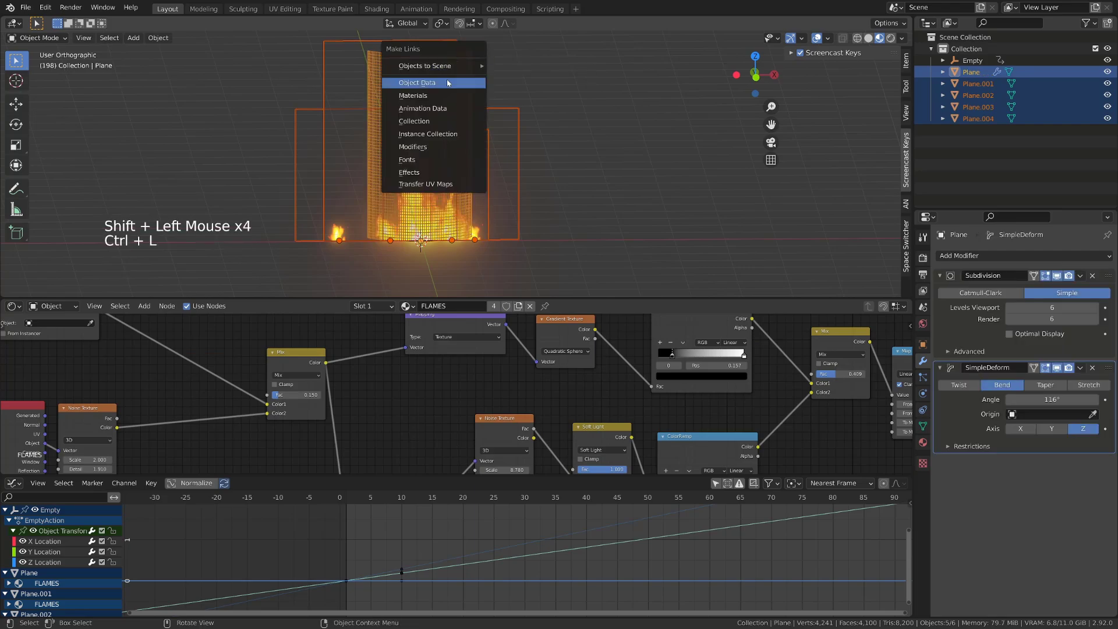
{"action": "middle_click", "coordinate": [536, 156]}
{"action": "key", "text": "\""}
{"action": "middle_click", "coordinate": [505, 215]}
{"action": "key", "text": "space"}
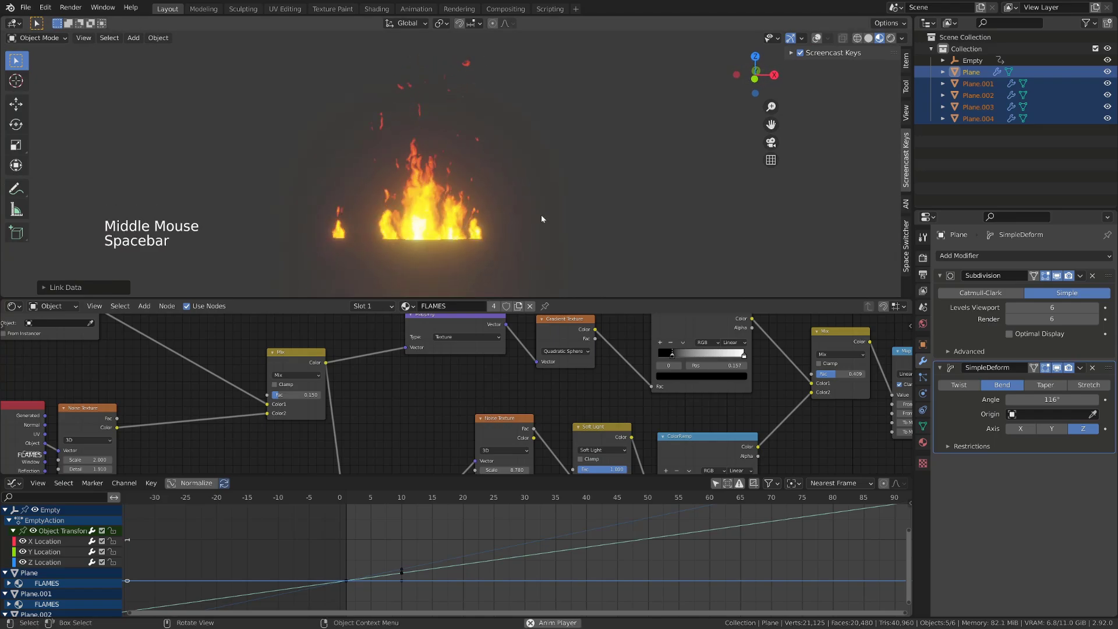
Add a Displace modifier with a new Clouds texture named displace, size 0.66, and orbit to see the warped flame
{"action": "key", "text": "space"}
{"action": "left_click", "coordinate": [940, 277]}
{"action": "left_click", "coordinate": [939, 292]}
{"action": "left_click", "coordinate": [978, 259]}
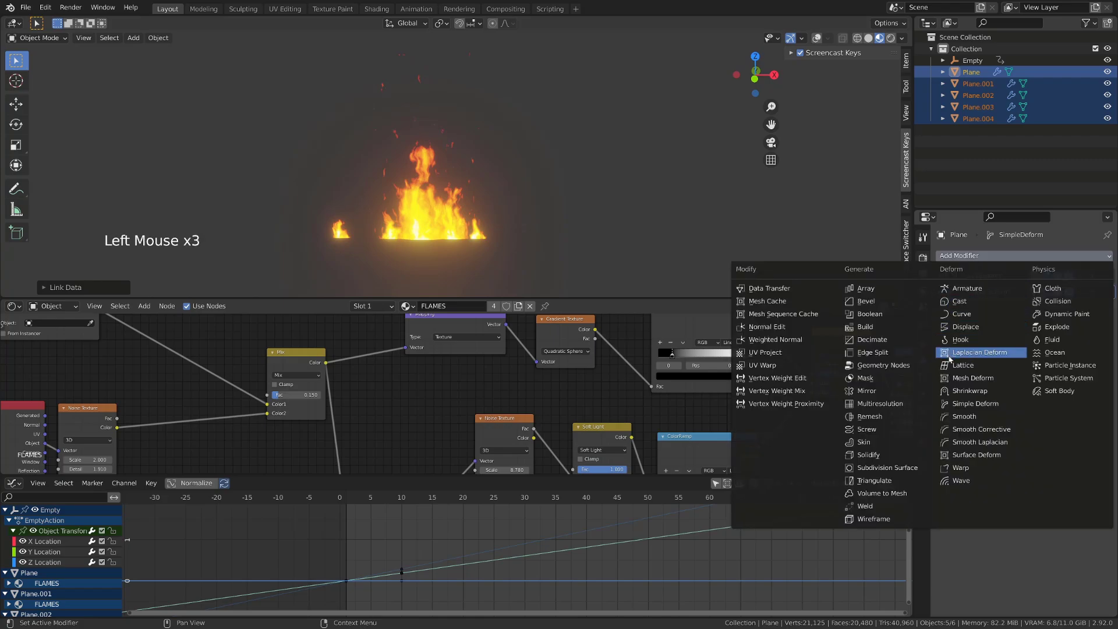
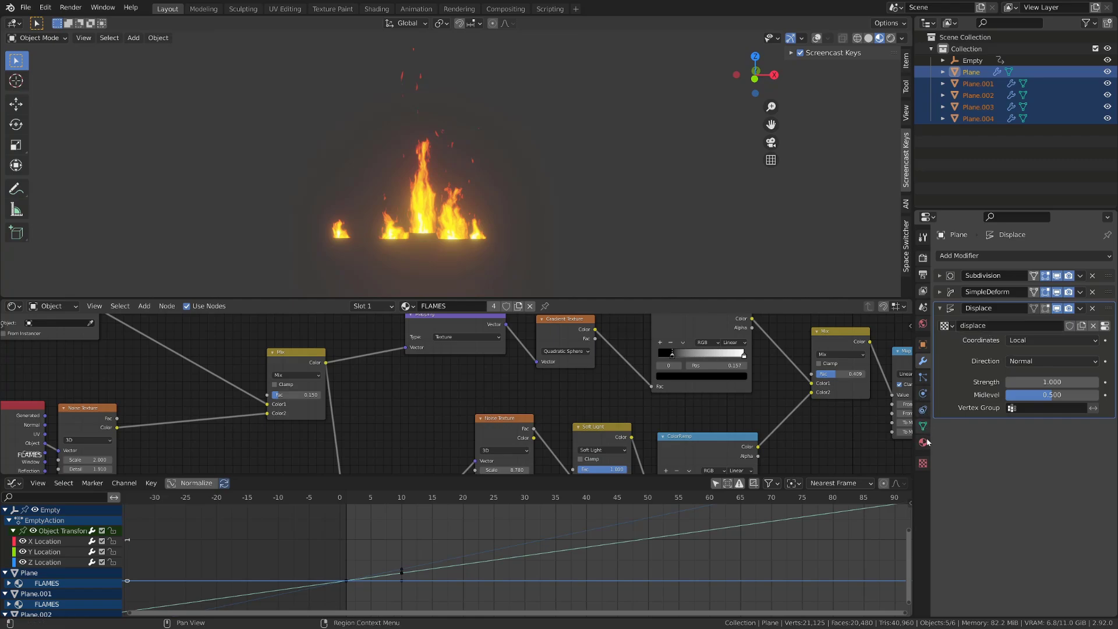
{"action": "left_click", "coordinate": [928, 462]}
{"action": "left_click", "coordinate": [996, 293]}
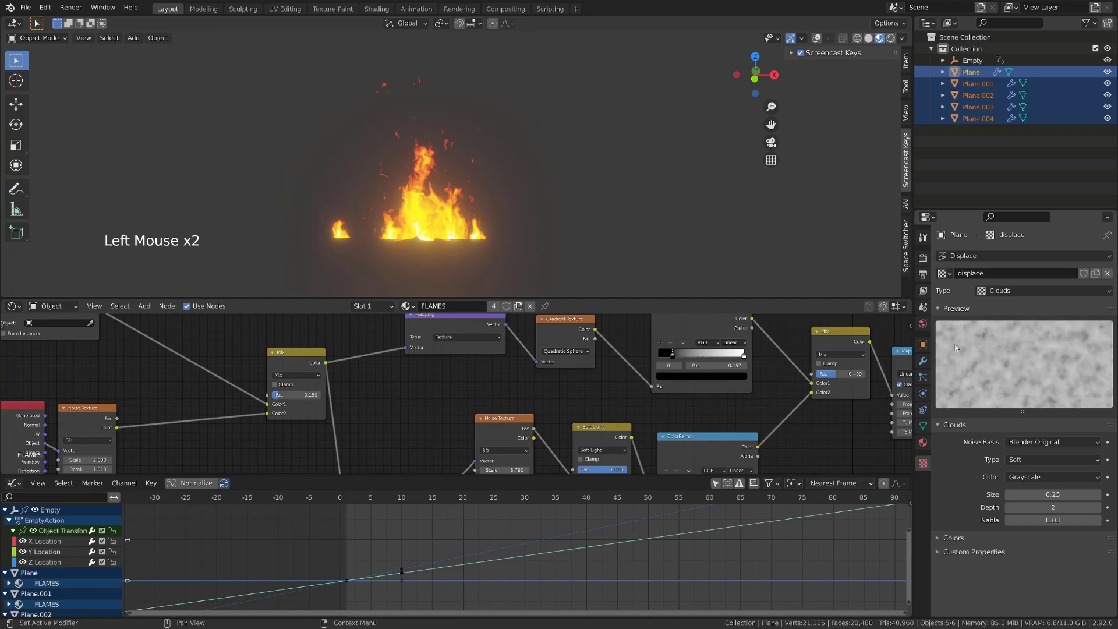
{"action": "middle_click", "coordinate": [563, 192]}
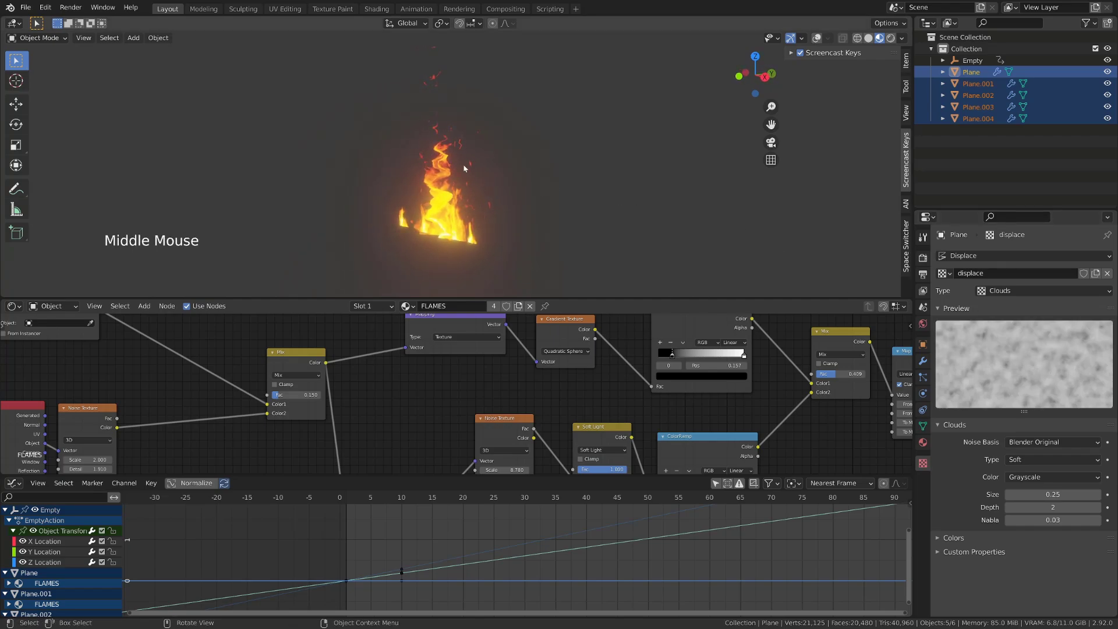
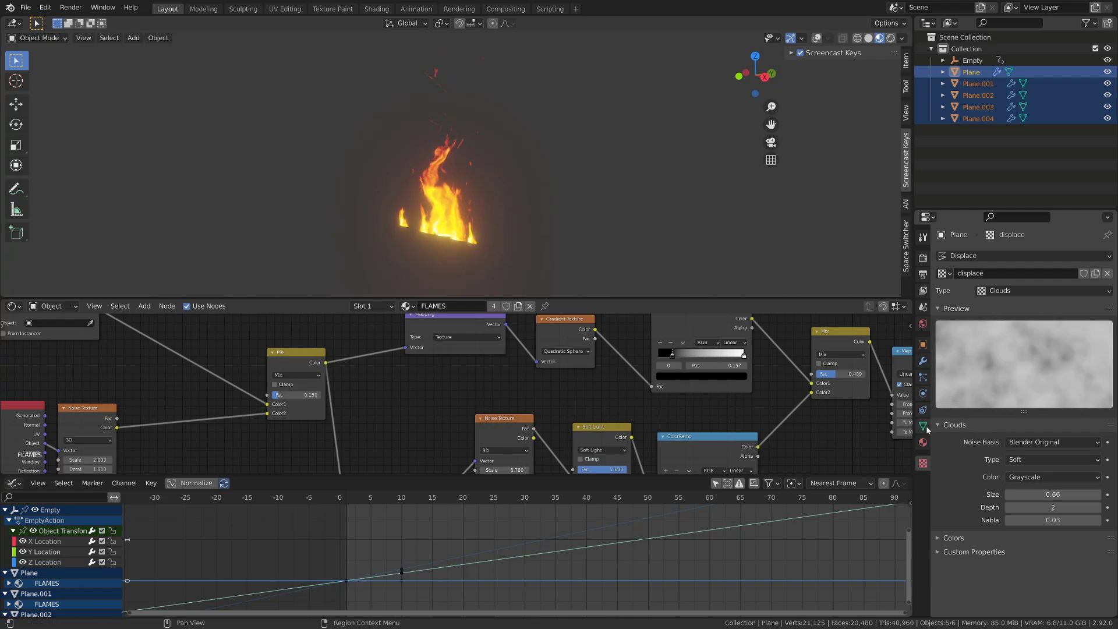
Set the Displace modifier's texture coordinates to Object, using the Empty
{"action": "left_click", "coordinate": [924, 365]}
{"action": "double_click", "coordinate": [1017, 351]}
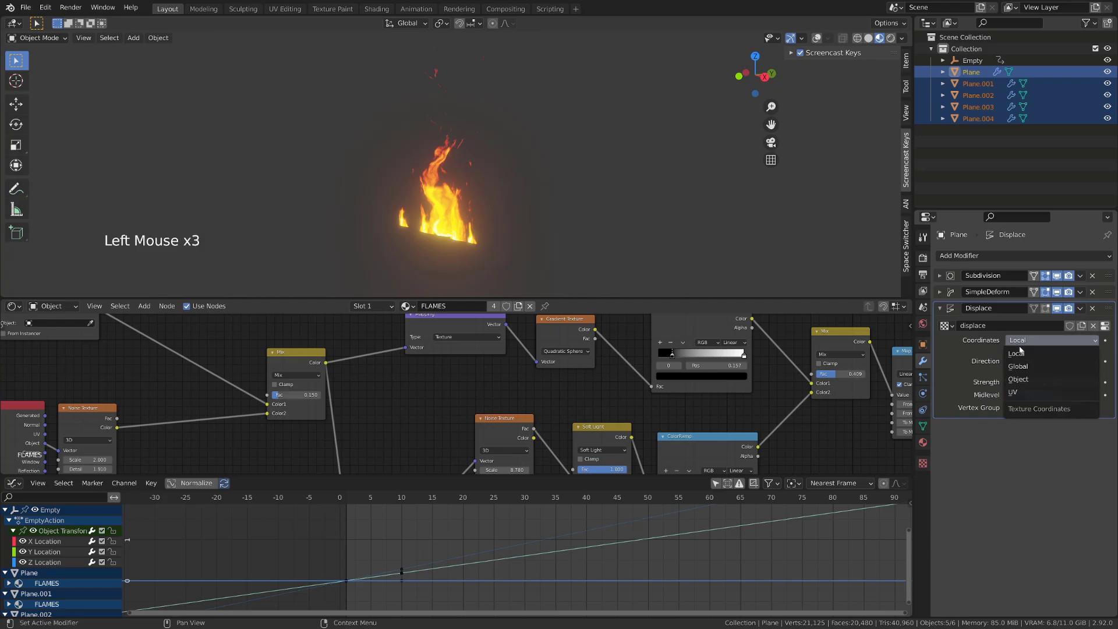
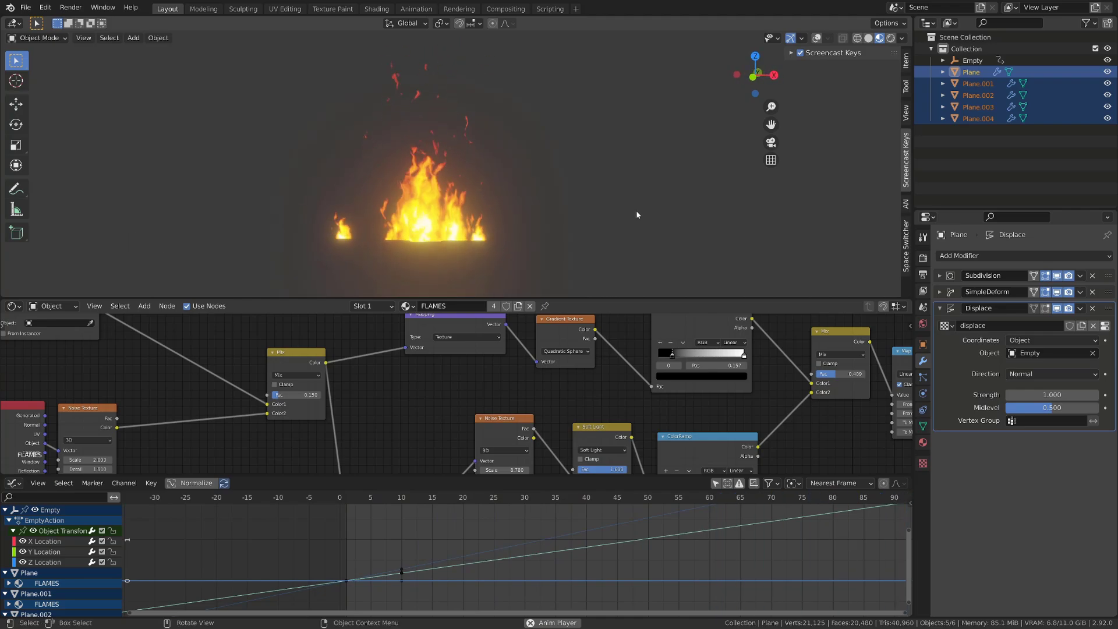
Copy the Displace setup to the other flame planes and check them in solid view
{"action": "key", "text": "space"}
{"action": "key", "text": "\""}
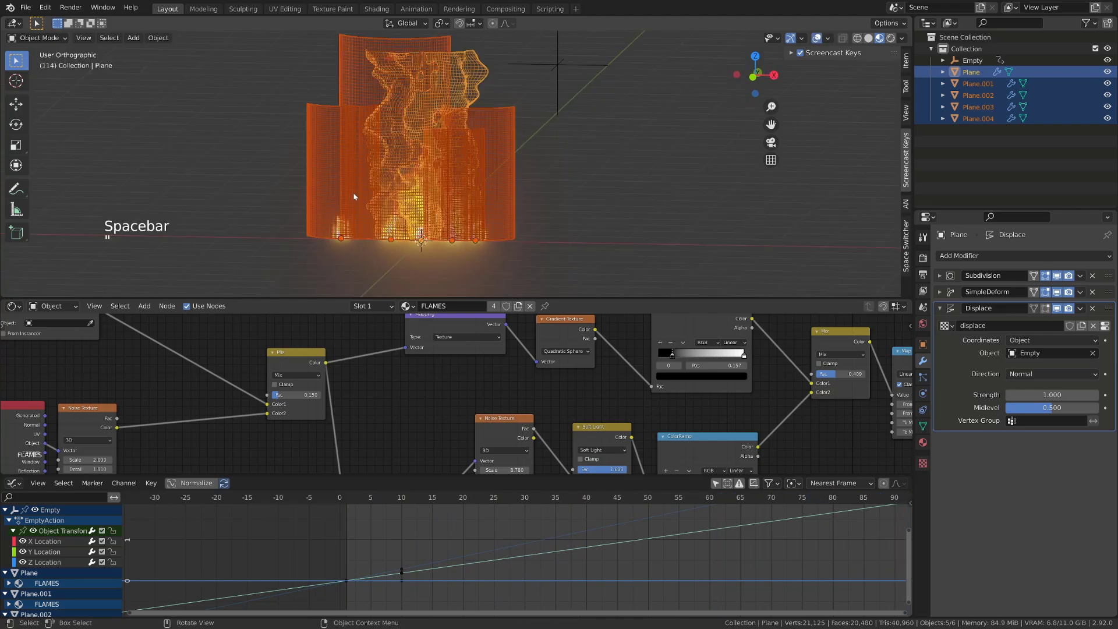
{"action": "left_click", "coordinate": [312, 111]}
{"action": "key", "text": "ctrl+l"}
{"action": "key", "text": "\""}
{"action": "key", "text": "space"}
Play the animation in solid and rendered preview to watch the planes ripple with the Empty
{"action": "middle_click", "coordinate": [552, 198]}
{"action": "key", "text": "\""}
{"action": "middle_click", "coordinate": [541, 199]}
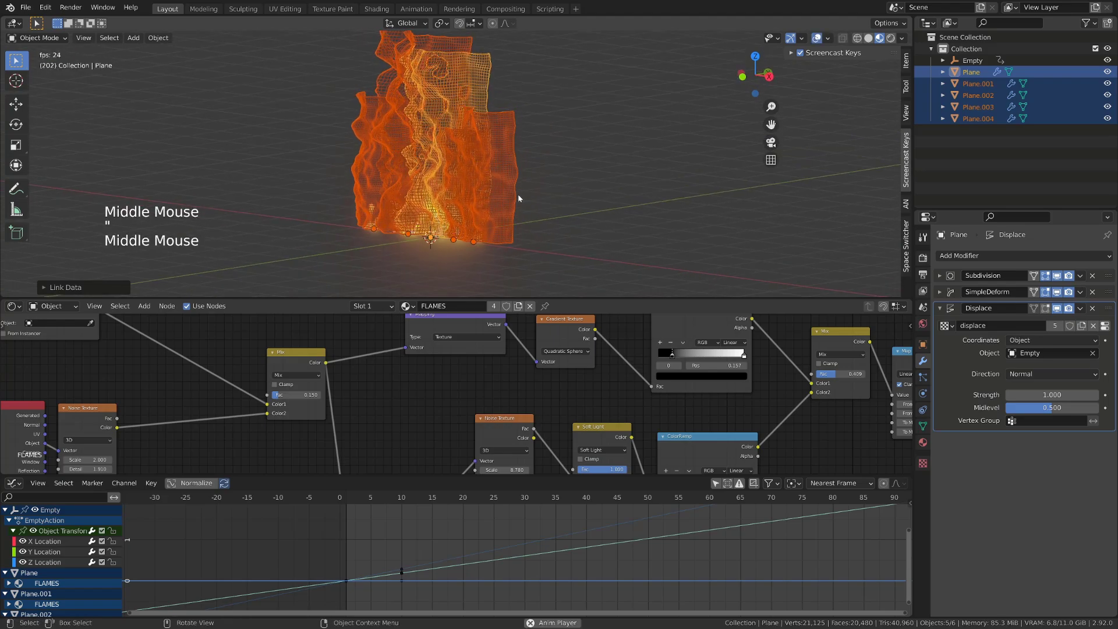
{"action": "key", "text": "space"}
{"action": "key", "text": "\""}
{"action": "key", "text": "space"}
{"action": "middle_click", "coordinate": [477, 201]}
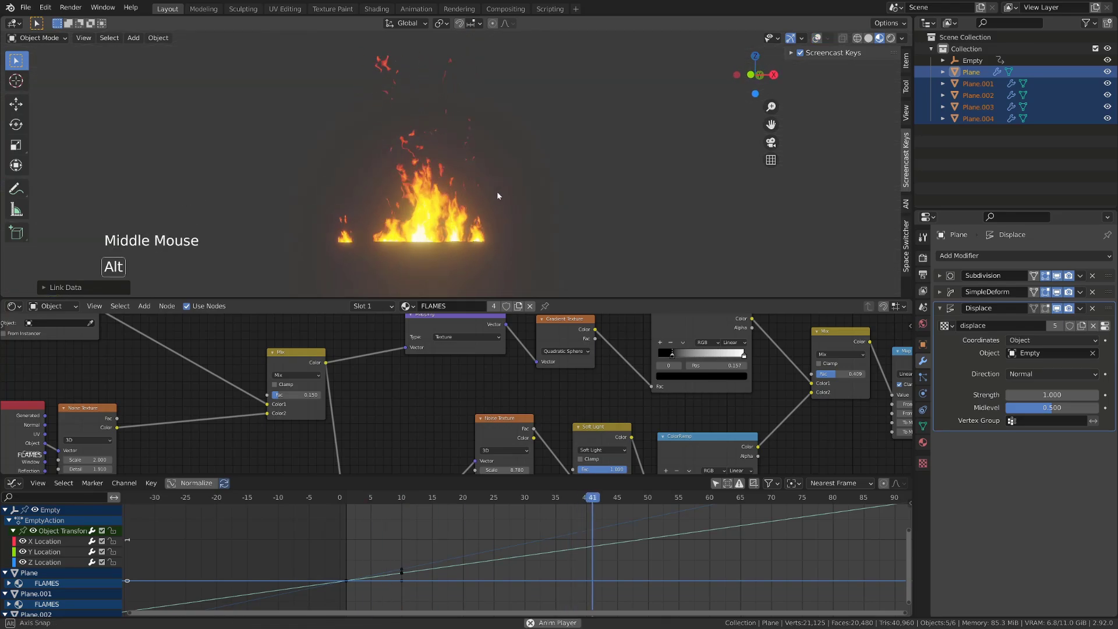
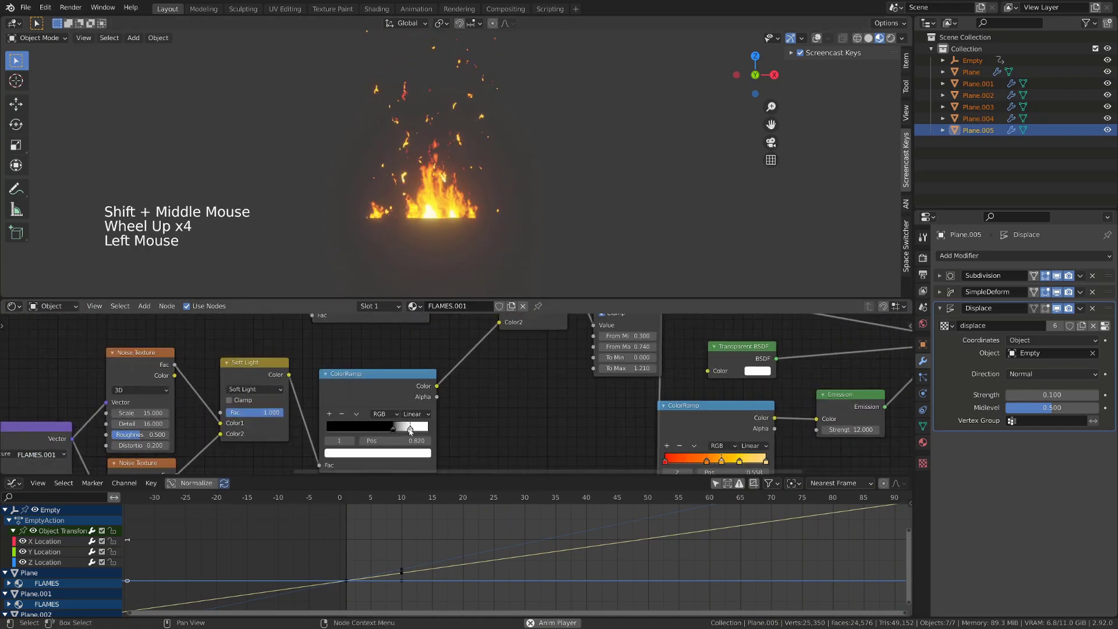
Adjust the sparkle plane's Color Ramp mask for the FLAMES.001 spark material
{"action": "left_click", "coordinate": [398, 430]}
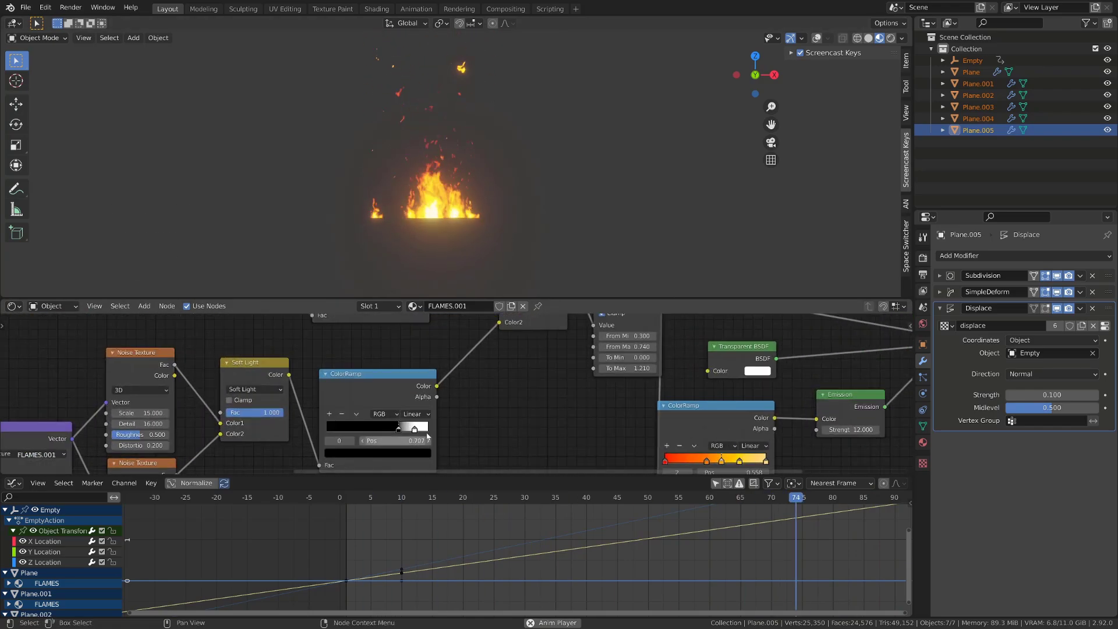